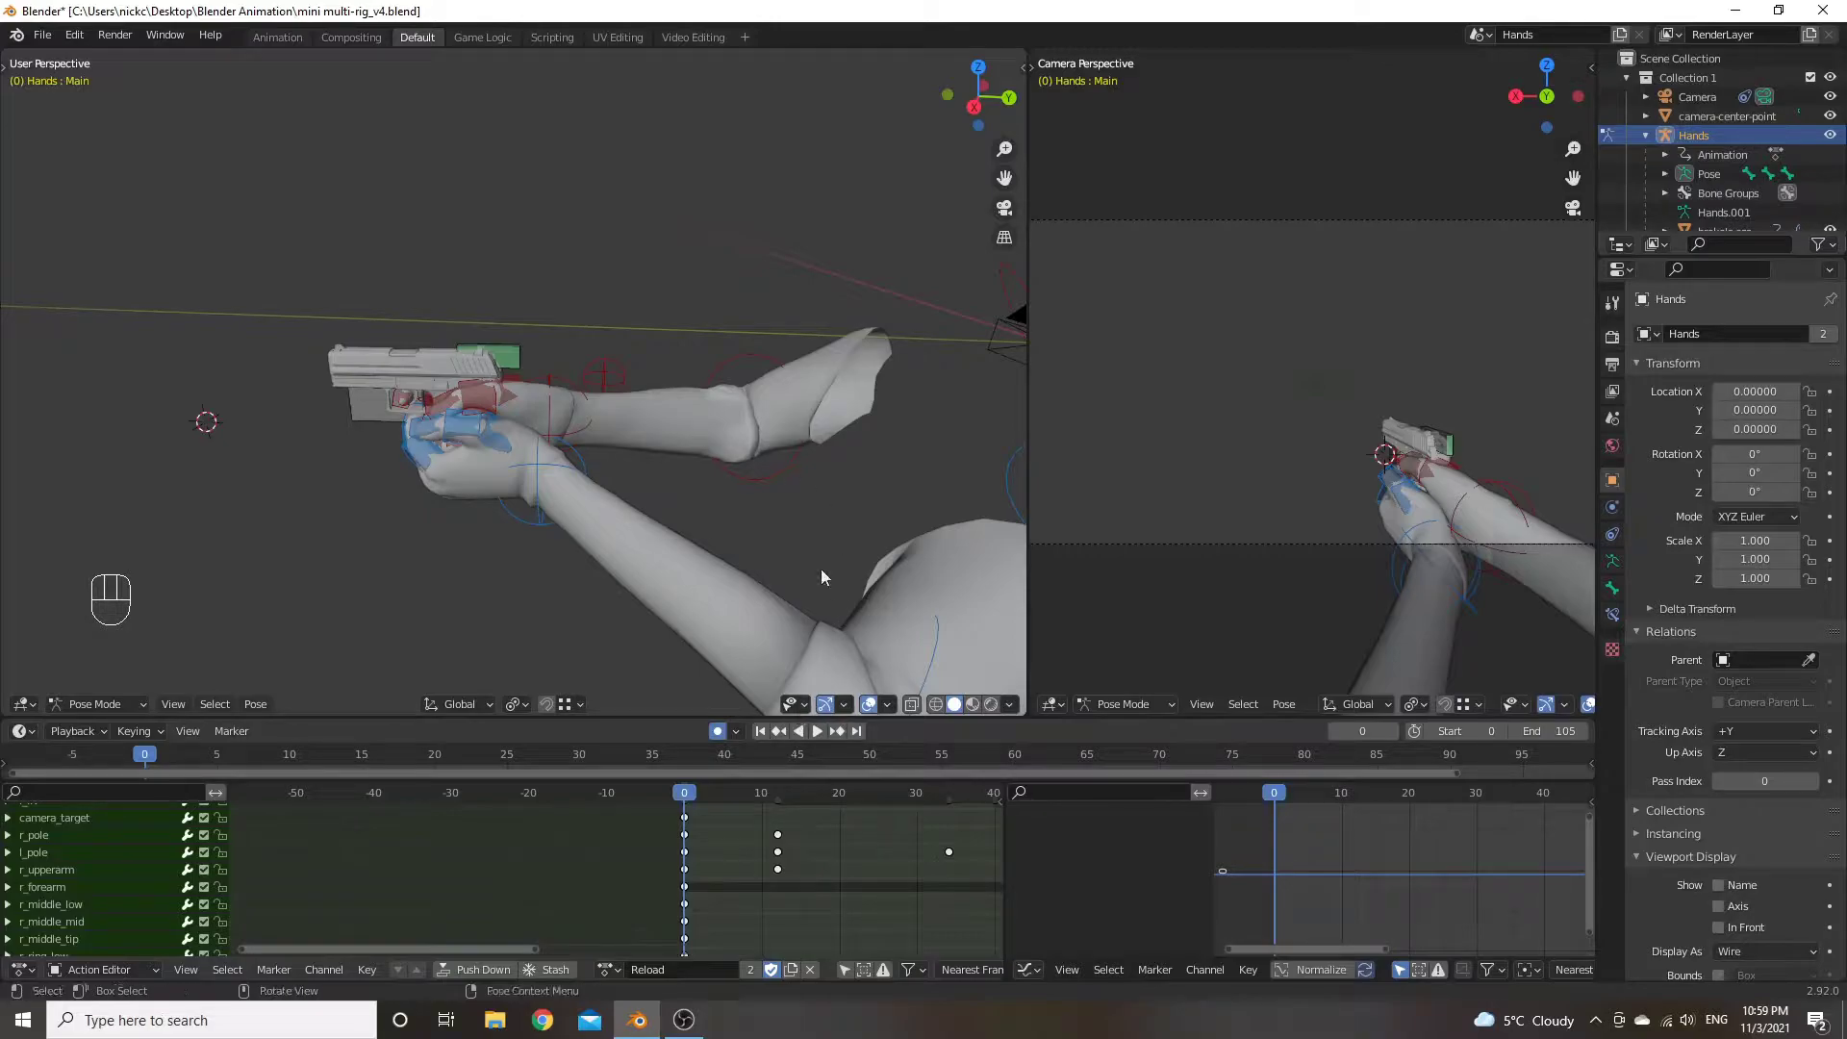
Switch the lower-right Graph Editor to a Nonlinear Animation editor showing the Hands 'Reload' track
click(613, 973)
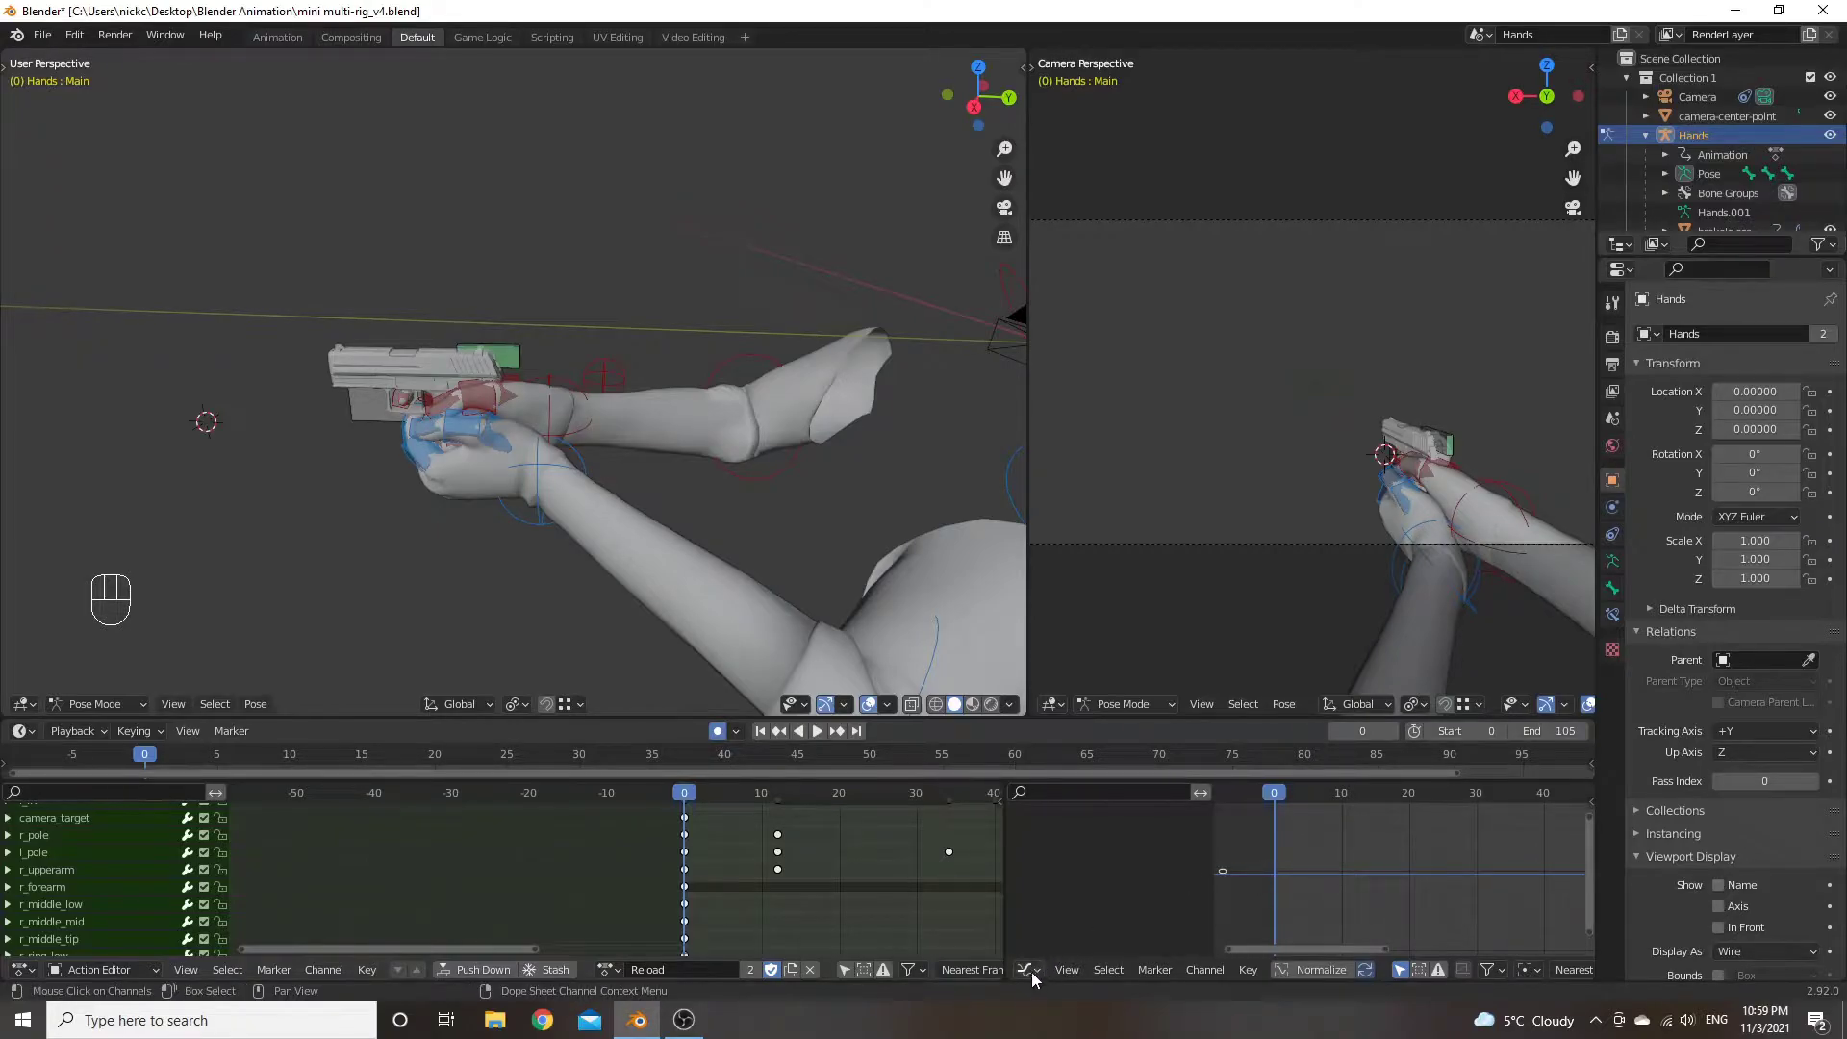
drag(1039, 977, 1125, 858)
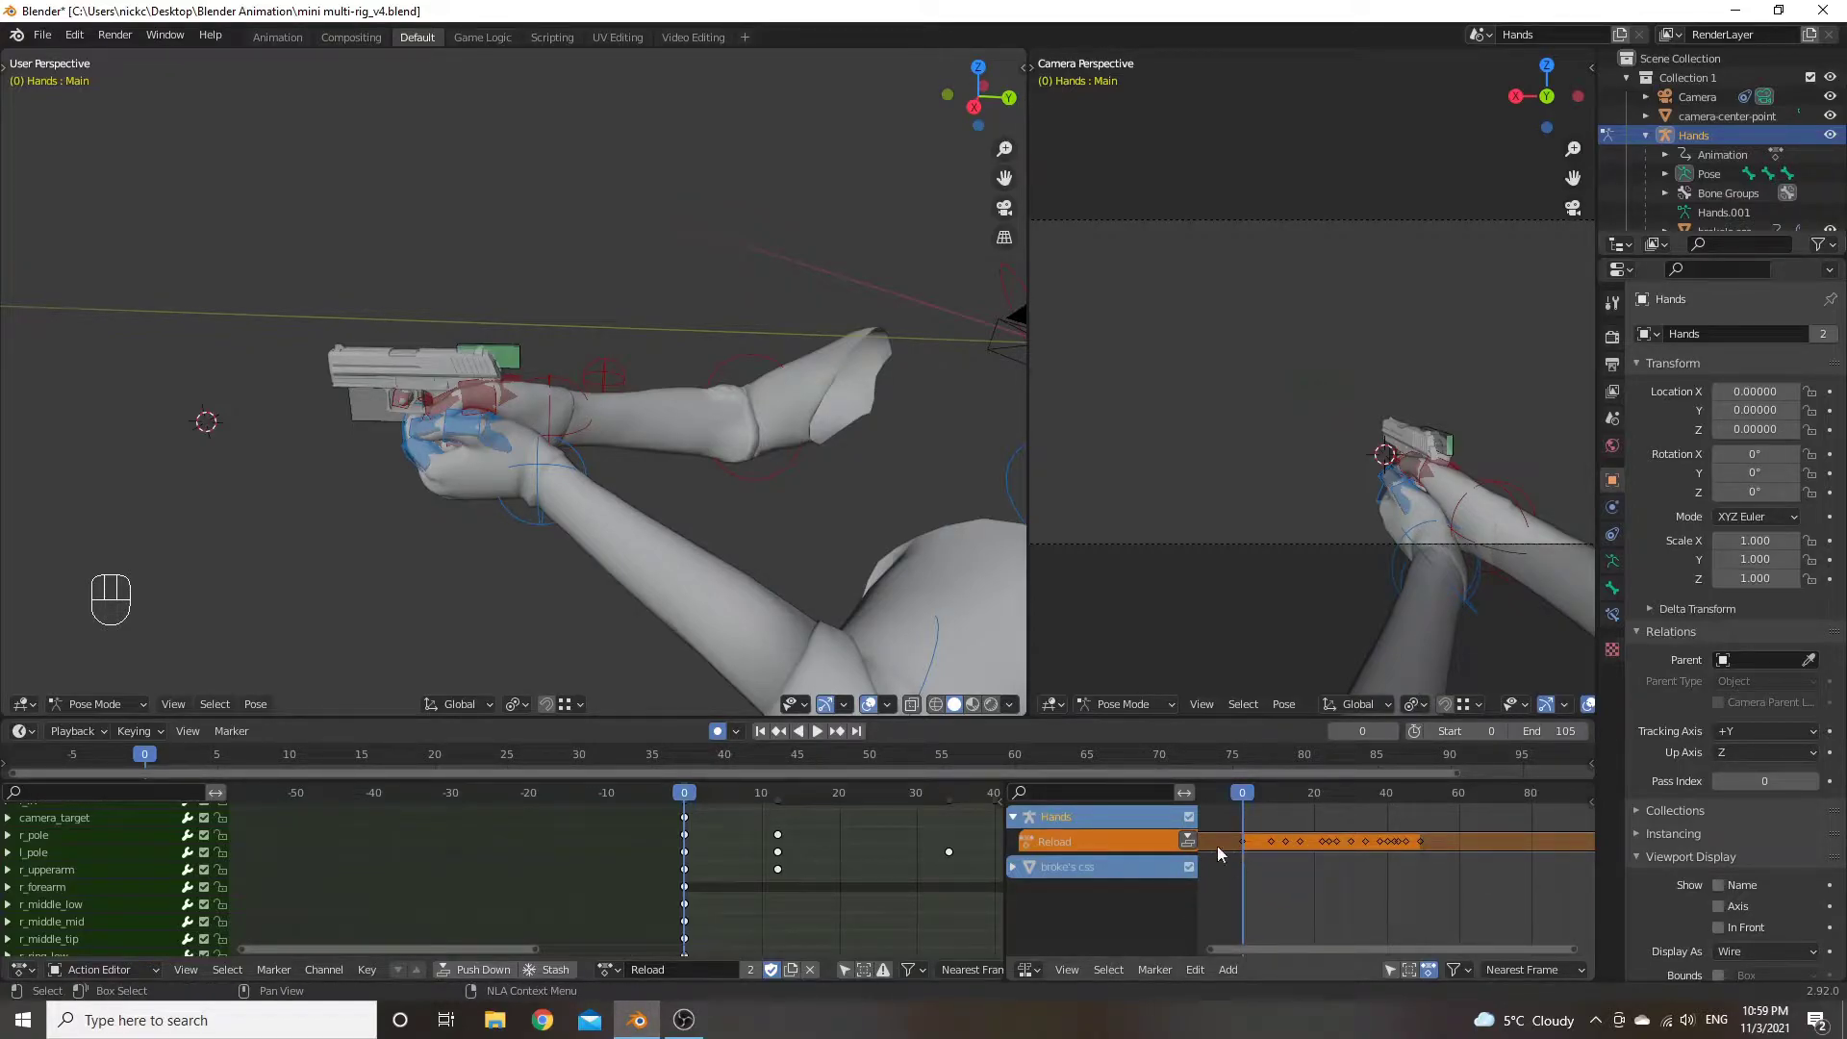
Select the Hands rig, push Reload down into a strip, then delete that Reload track
click(1676, 141)
scroll(down, 3)
scroll(up, 3)
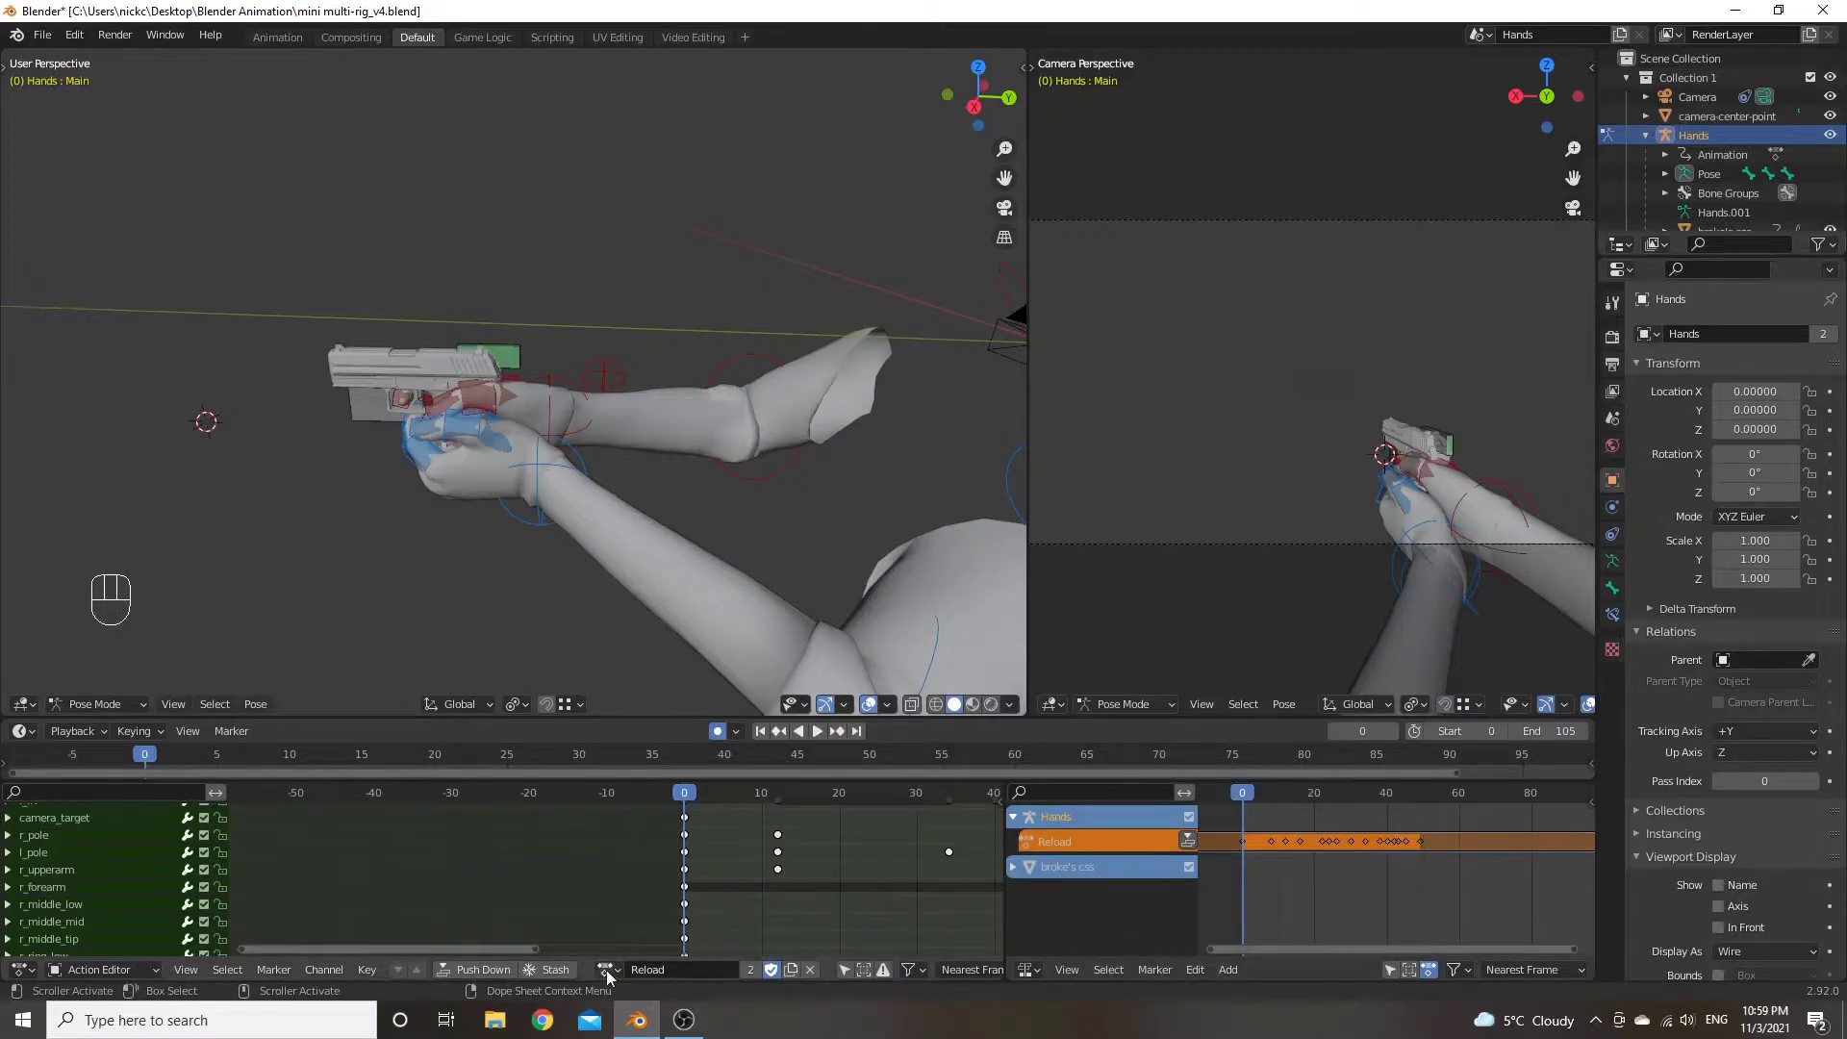
click(1195, 844)
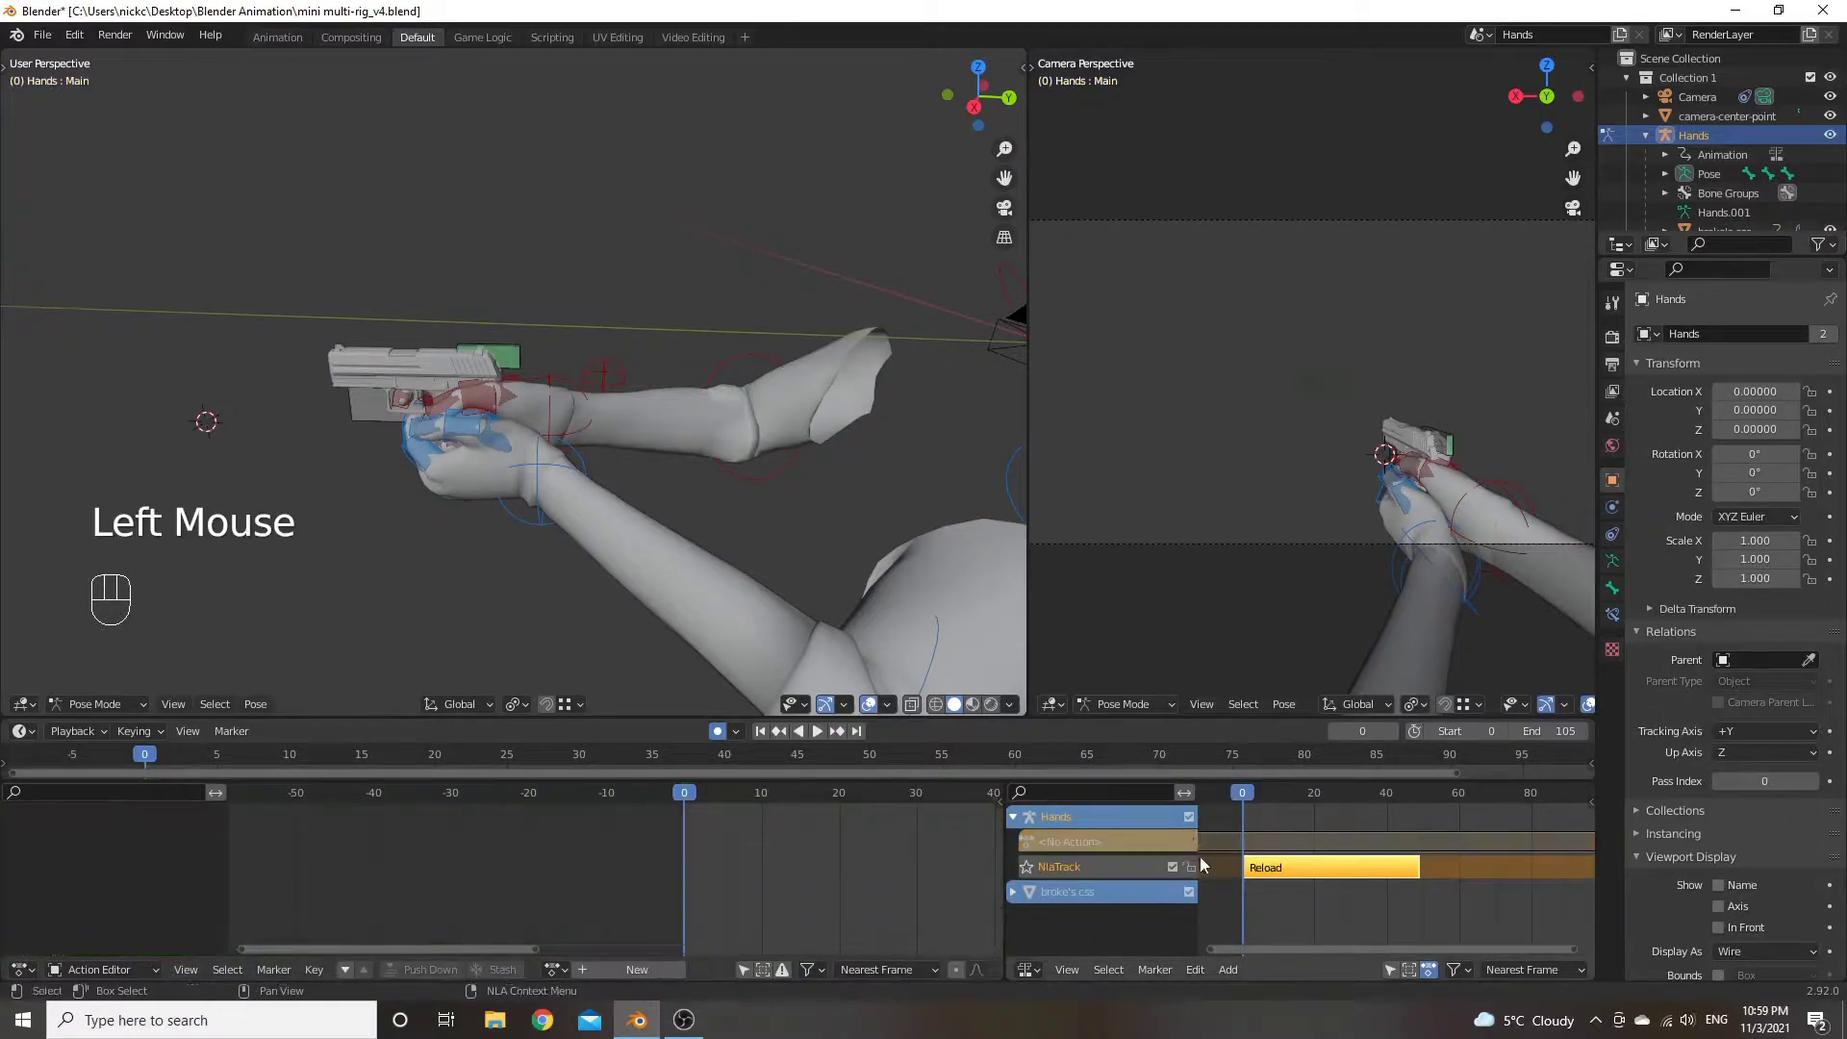
click(1139, 878)
key(x)
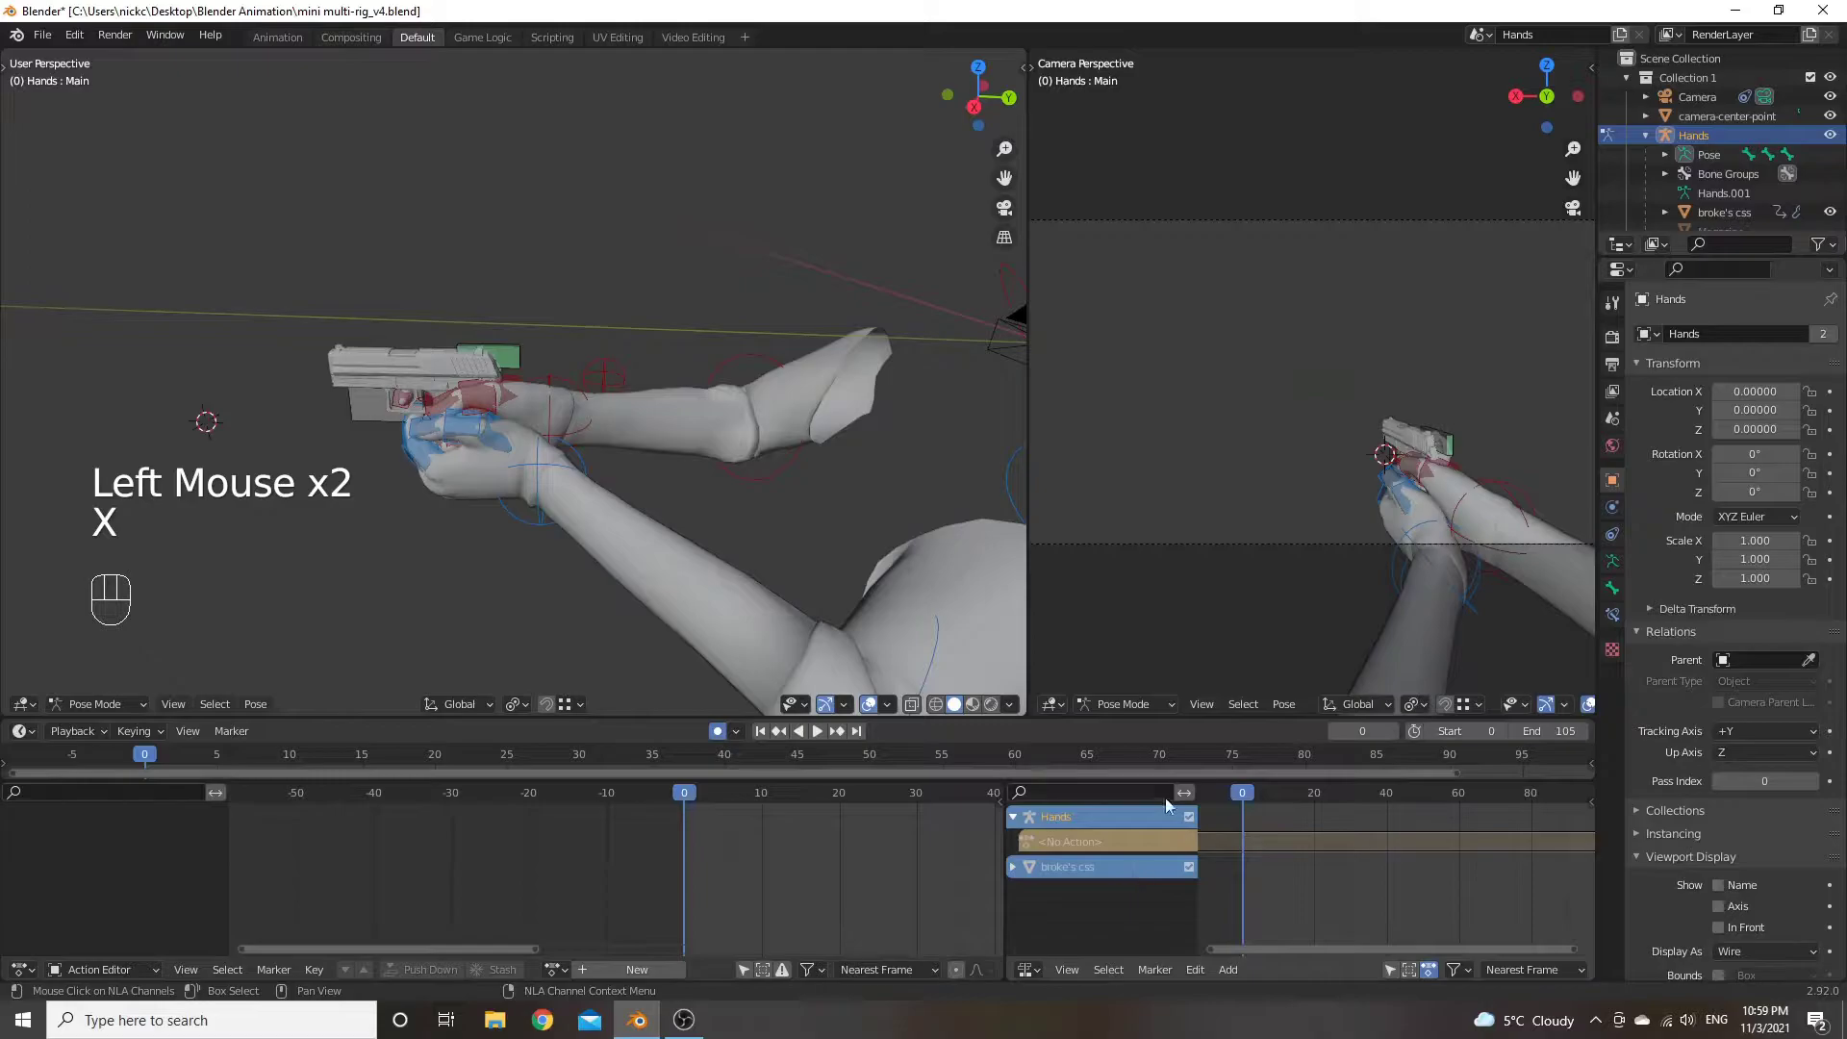
Load the Draw action, push it down into its own strip and lock the NlaTrack
click(557, 981)
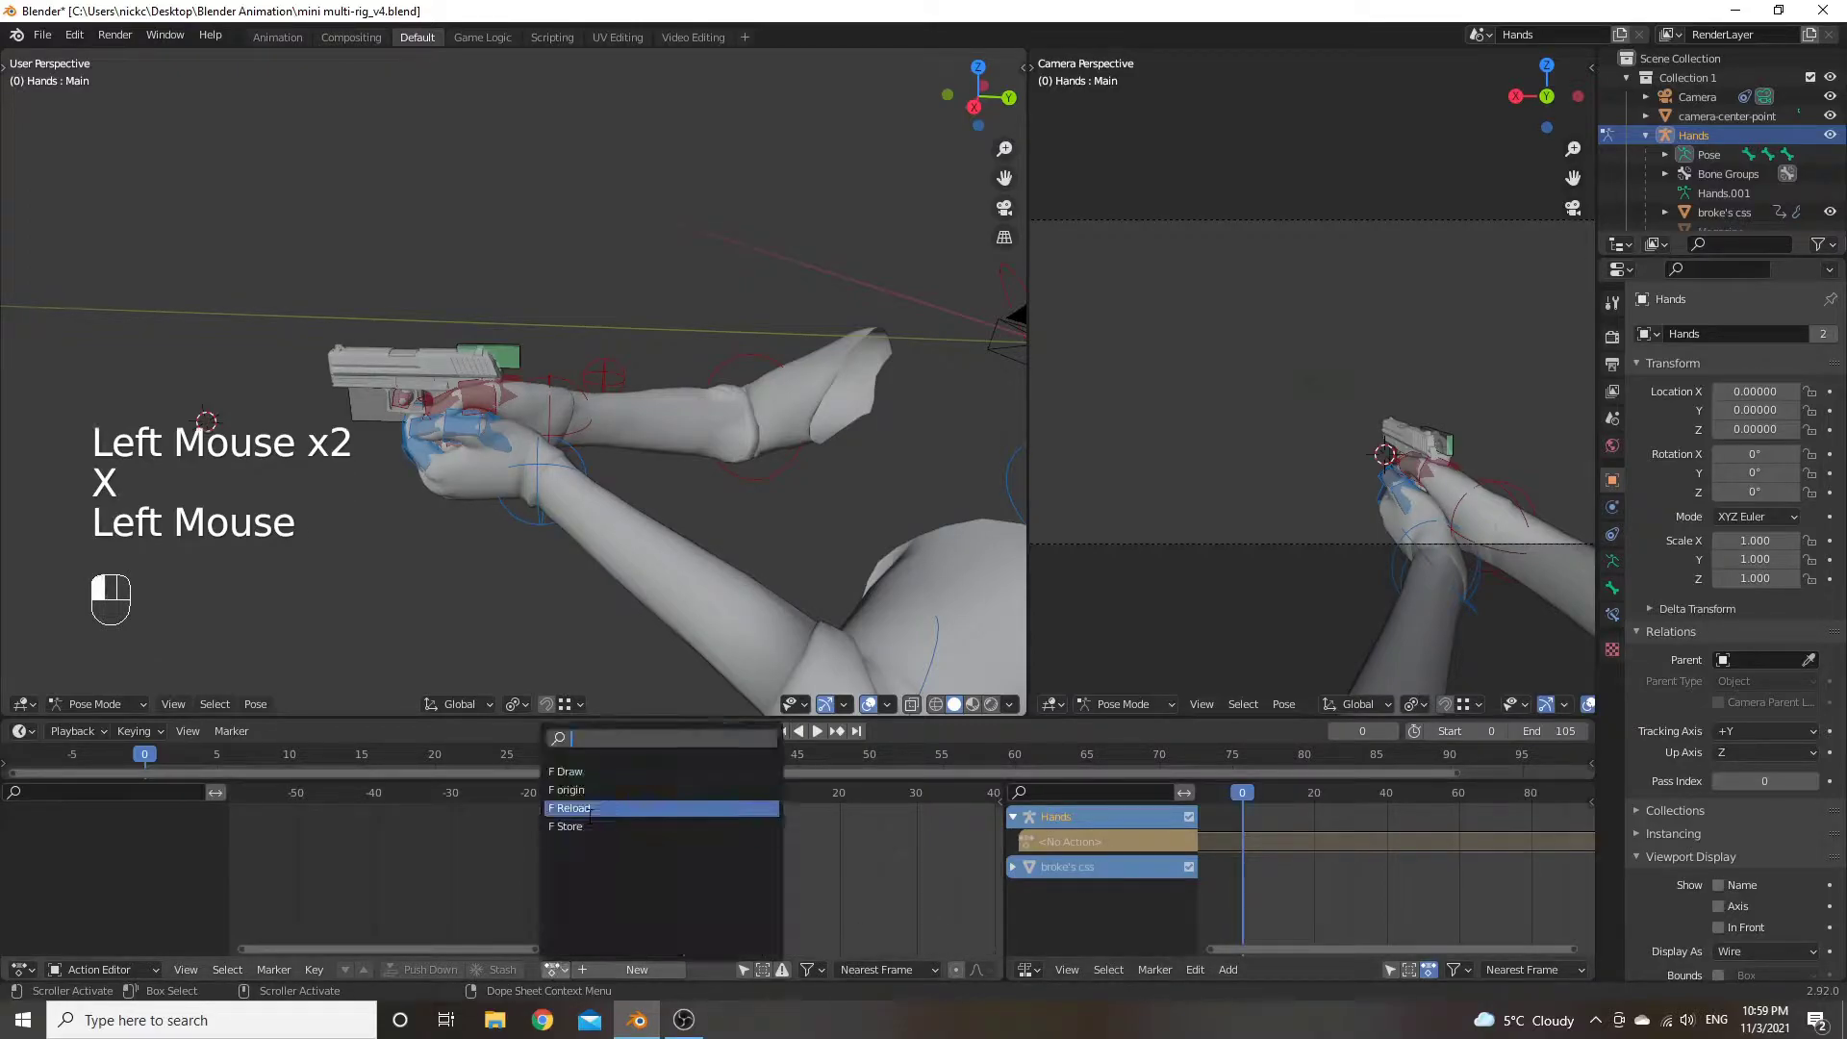
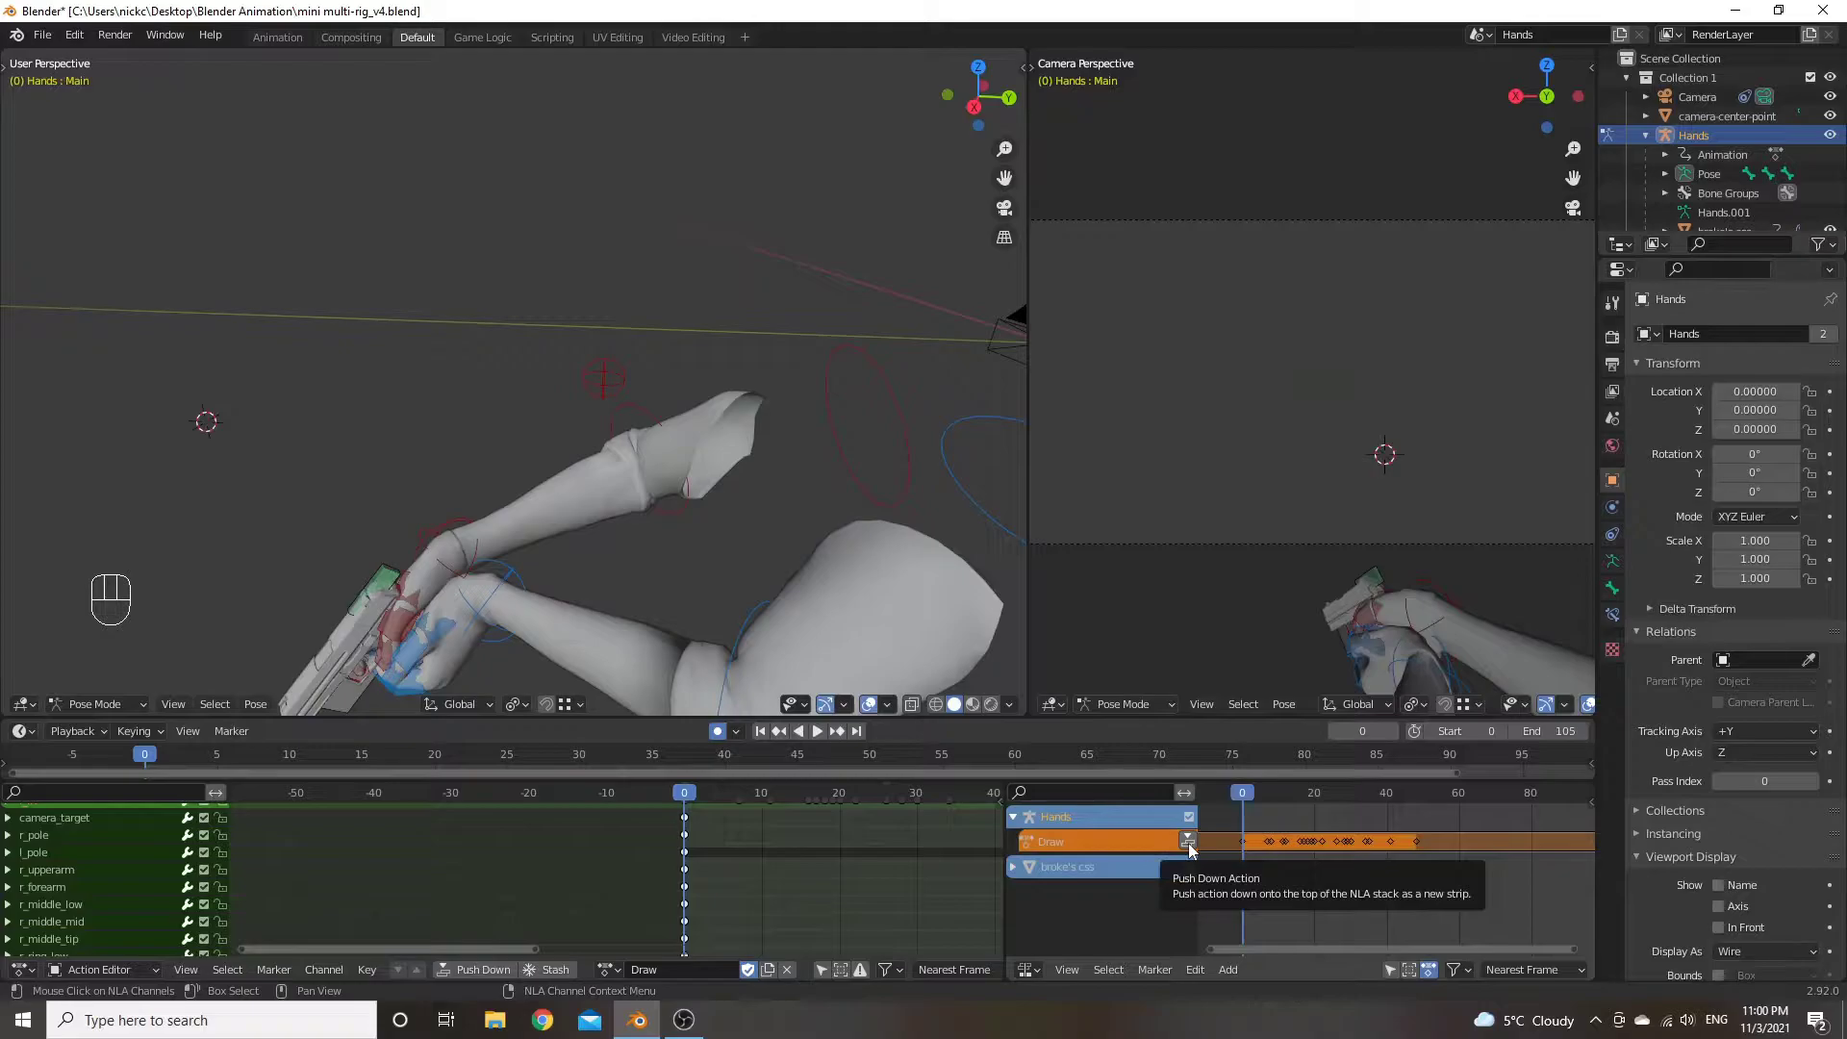
click(1195, 850)
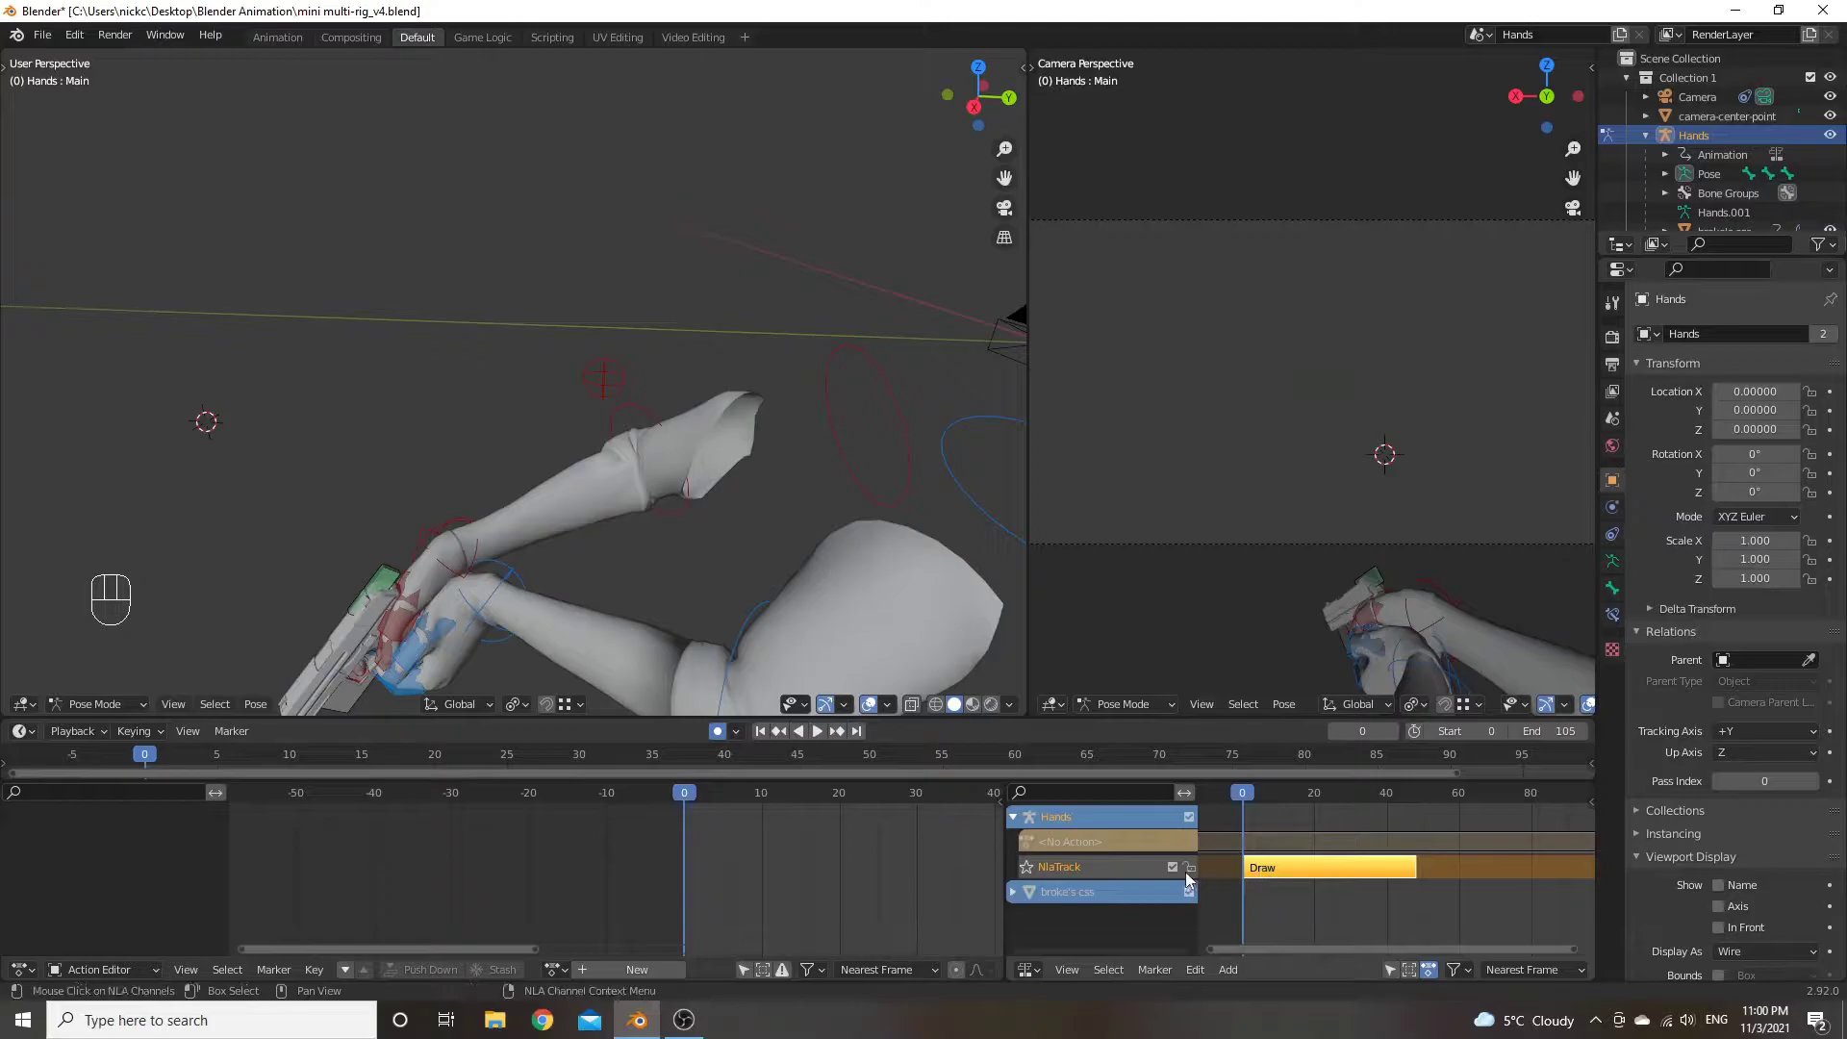
click(1189, 874)
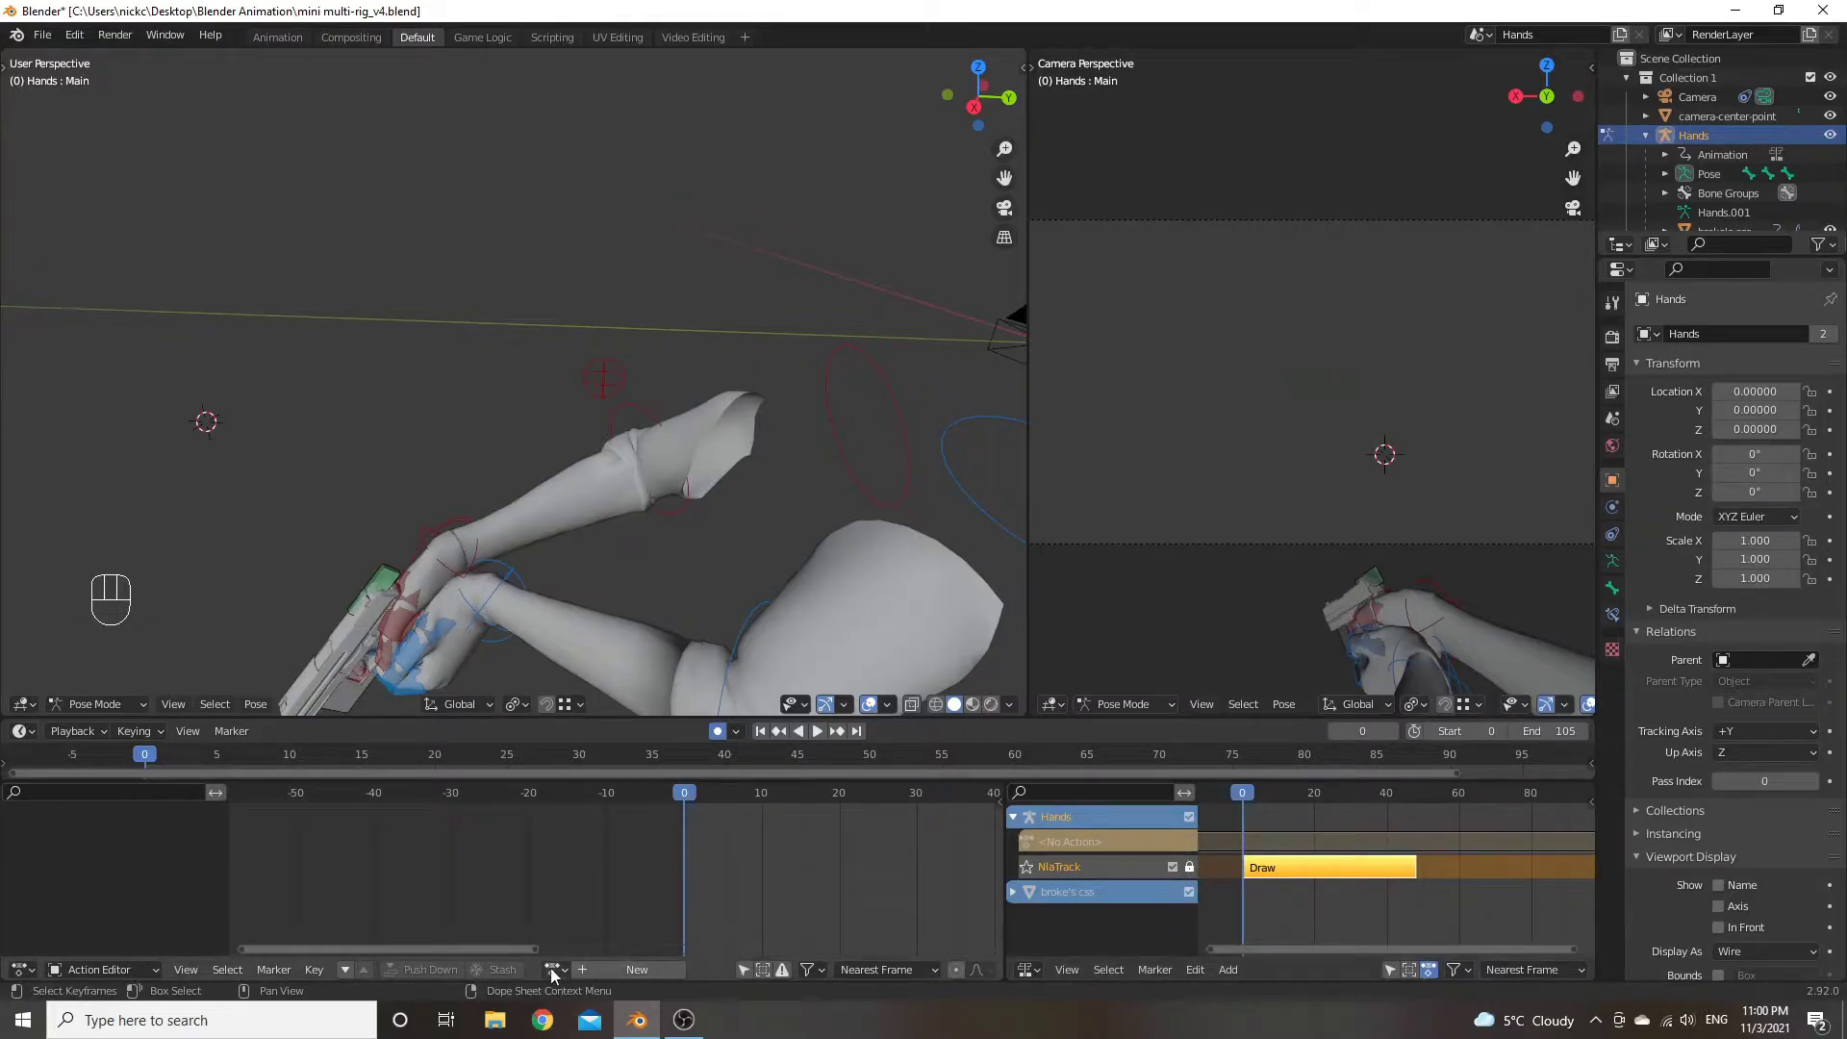
Load the Reload action, push it down to a second track and set the current frame to 48
drag(557, 975, 606, 815)
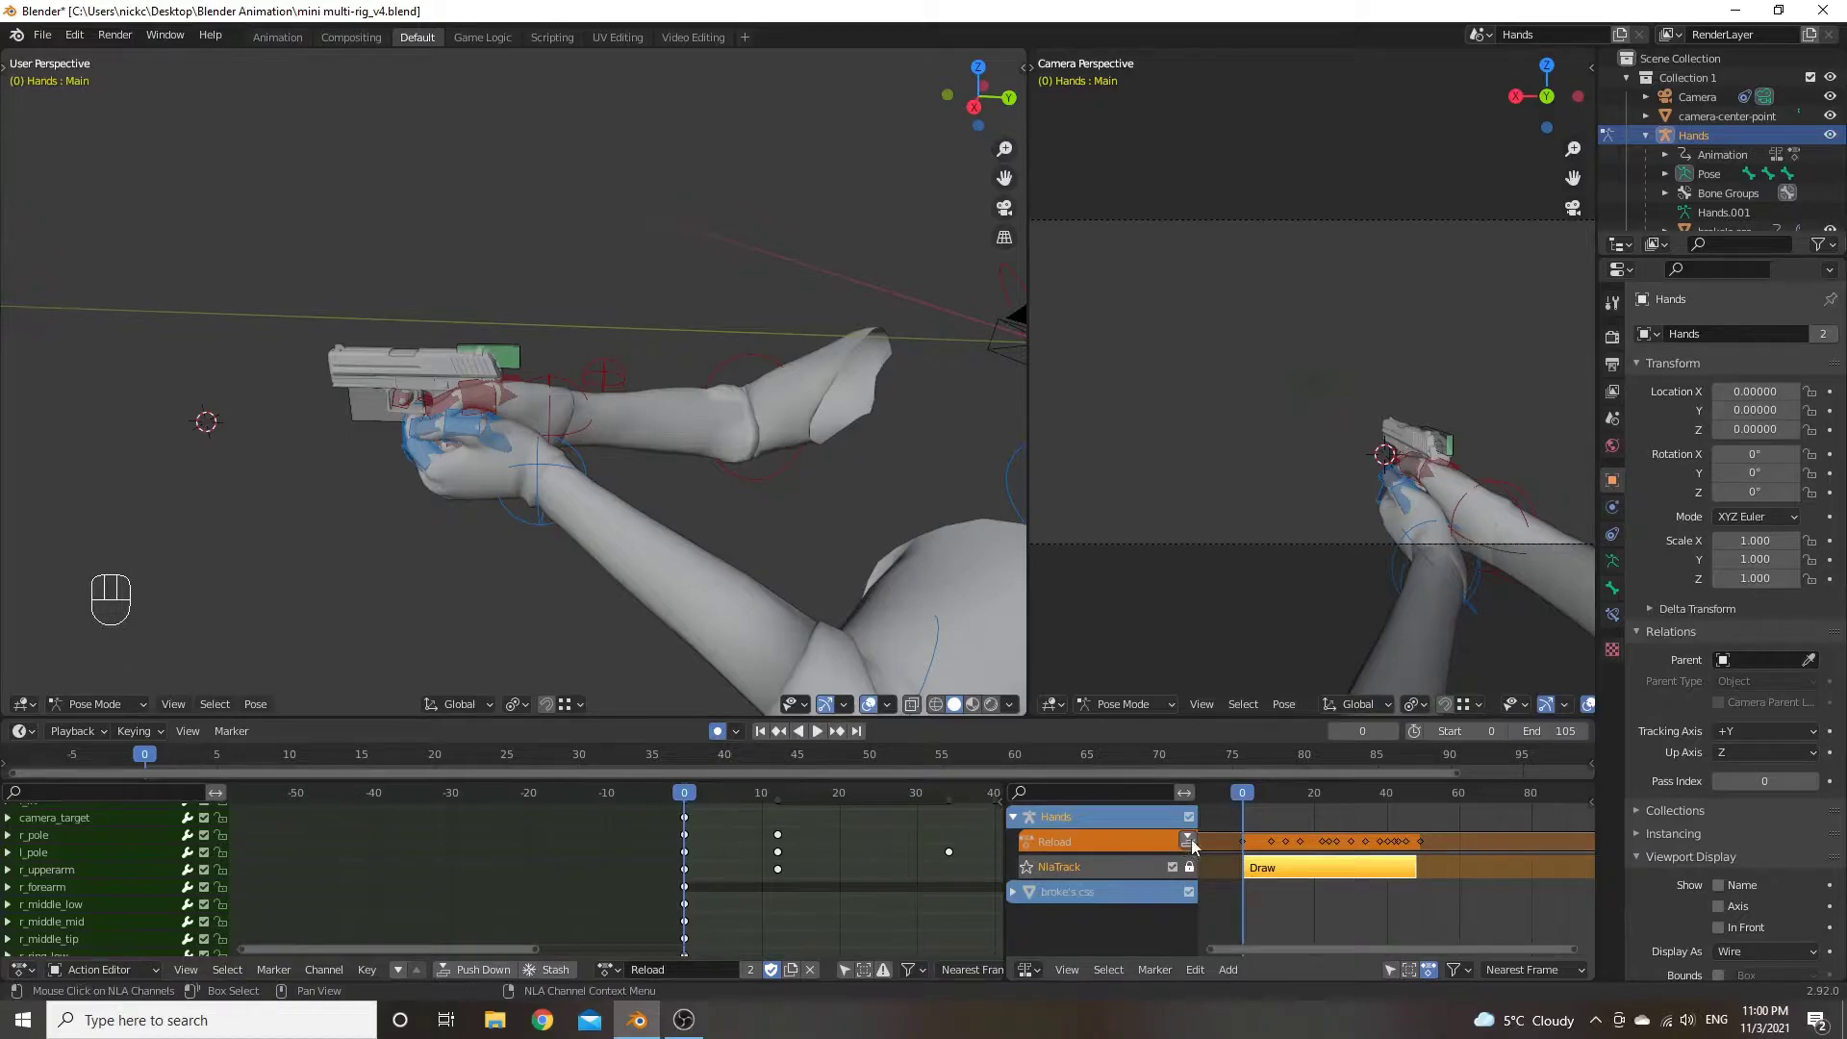
click(1194, 845)
middle_click(1386, 906)
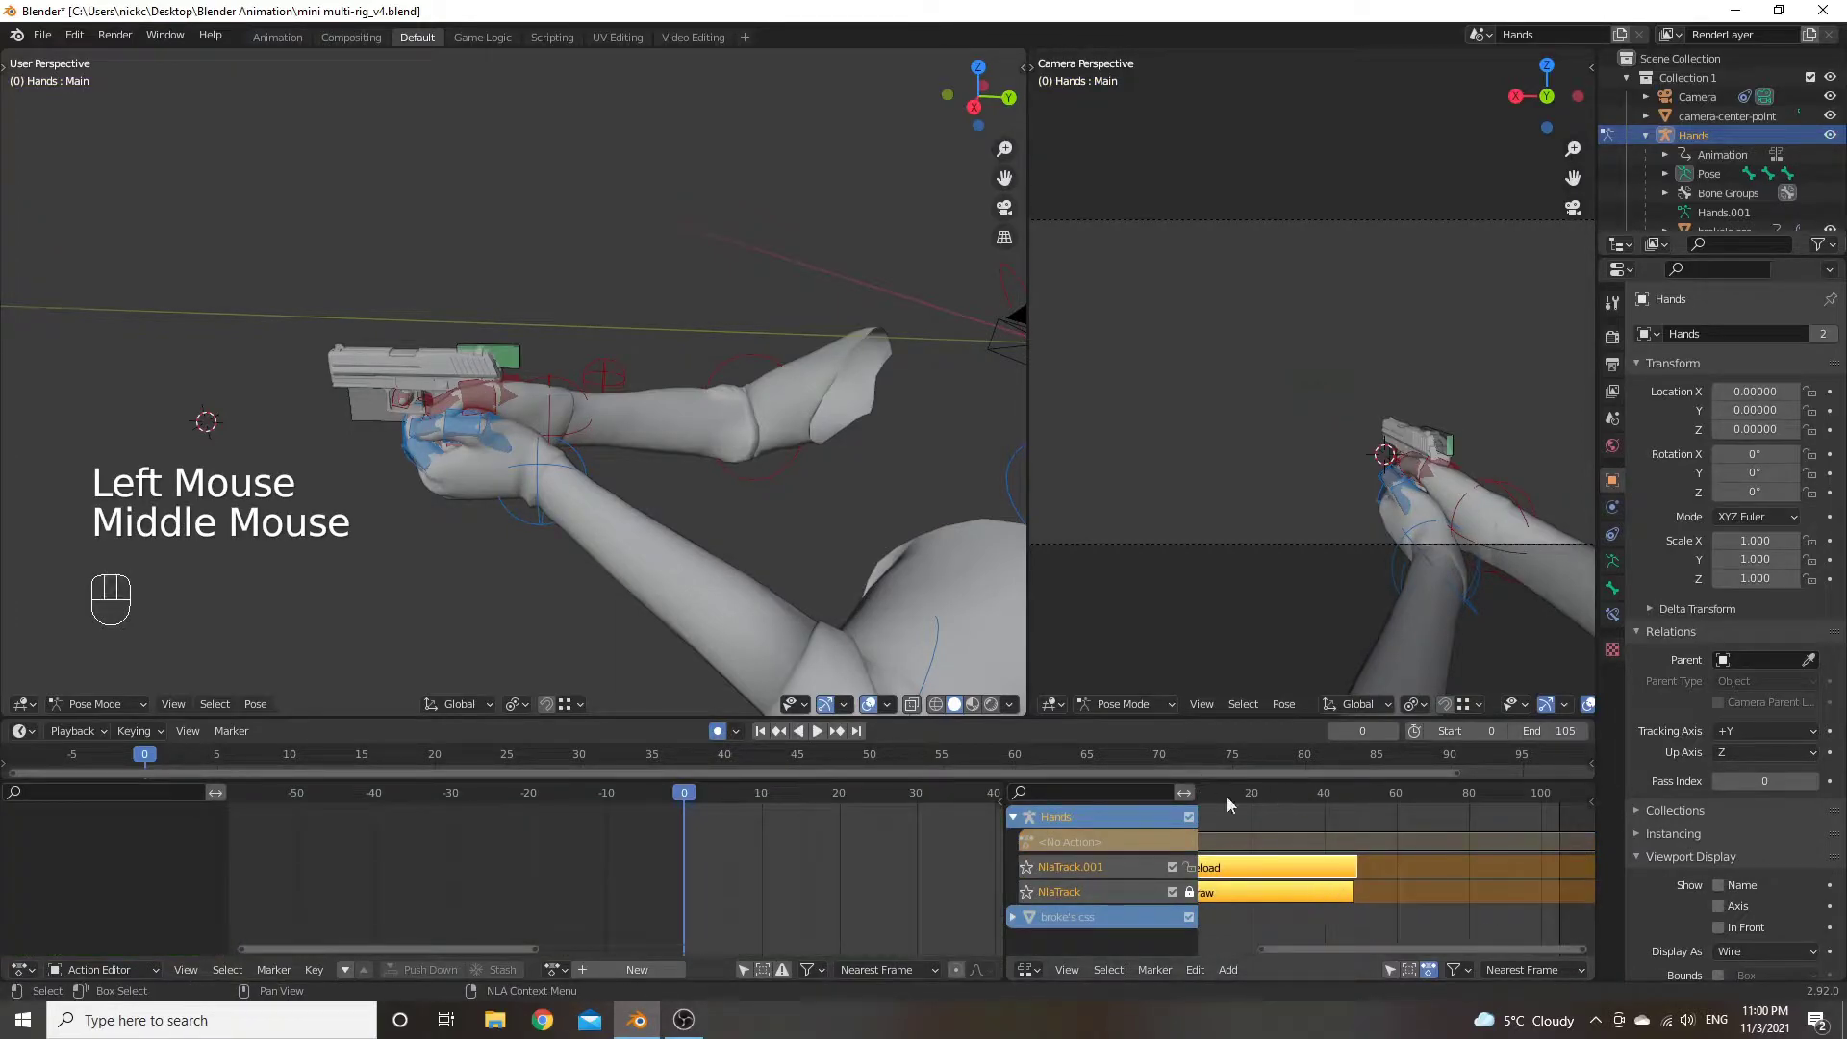
click(1259, 797)
drag(1332, 797, 1359, 798)
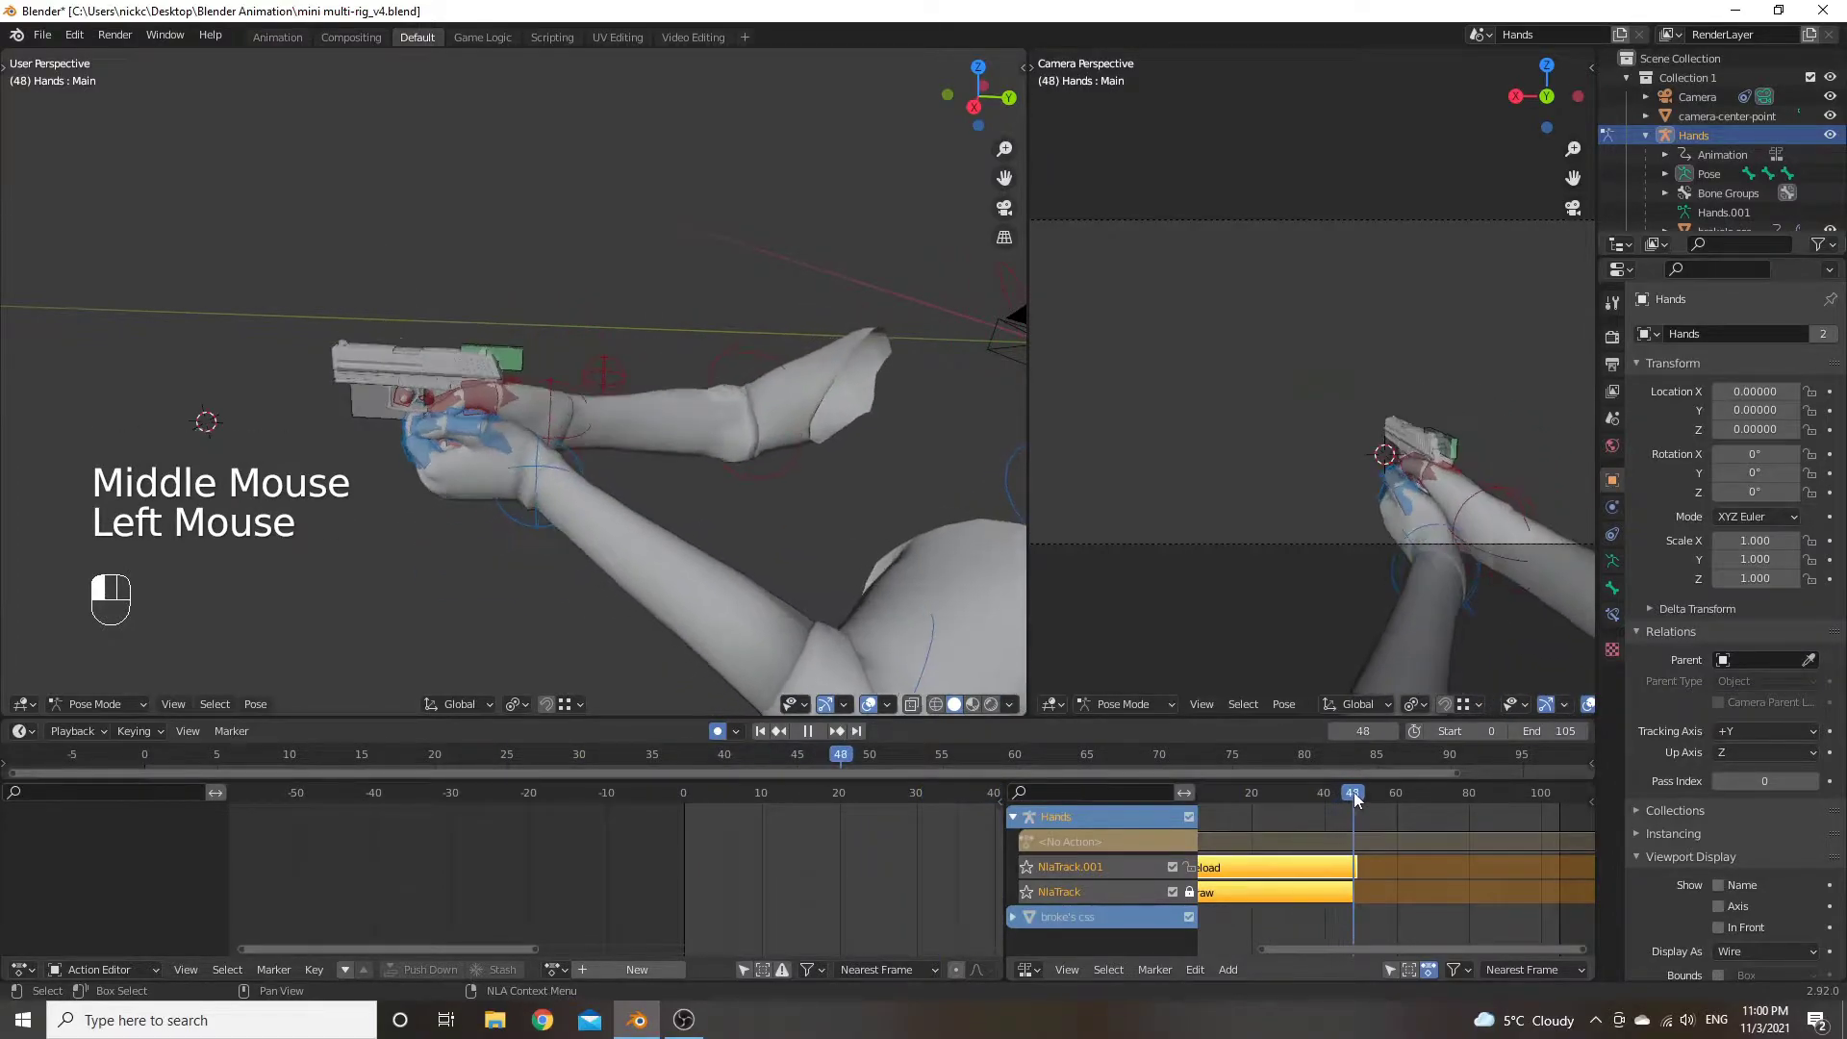
Move the Reload strip to start at frame 48 and make Reload the active action again
click(1254, 876)
key(g)
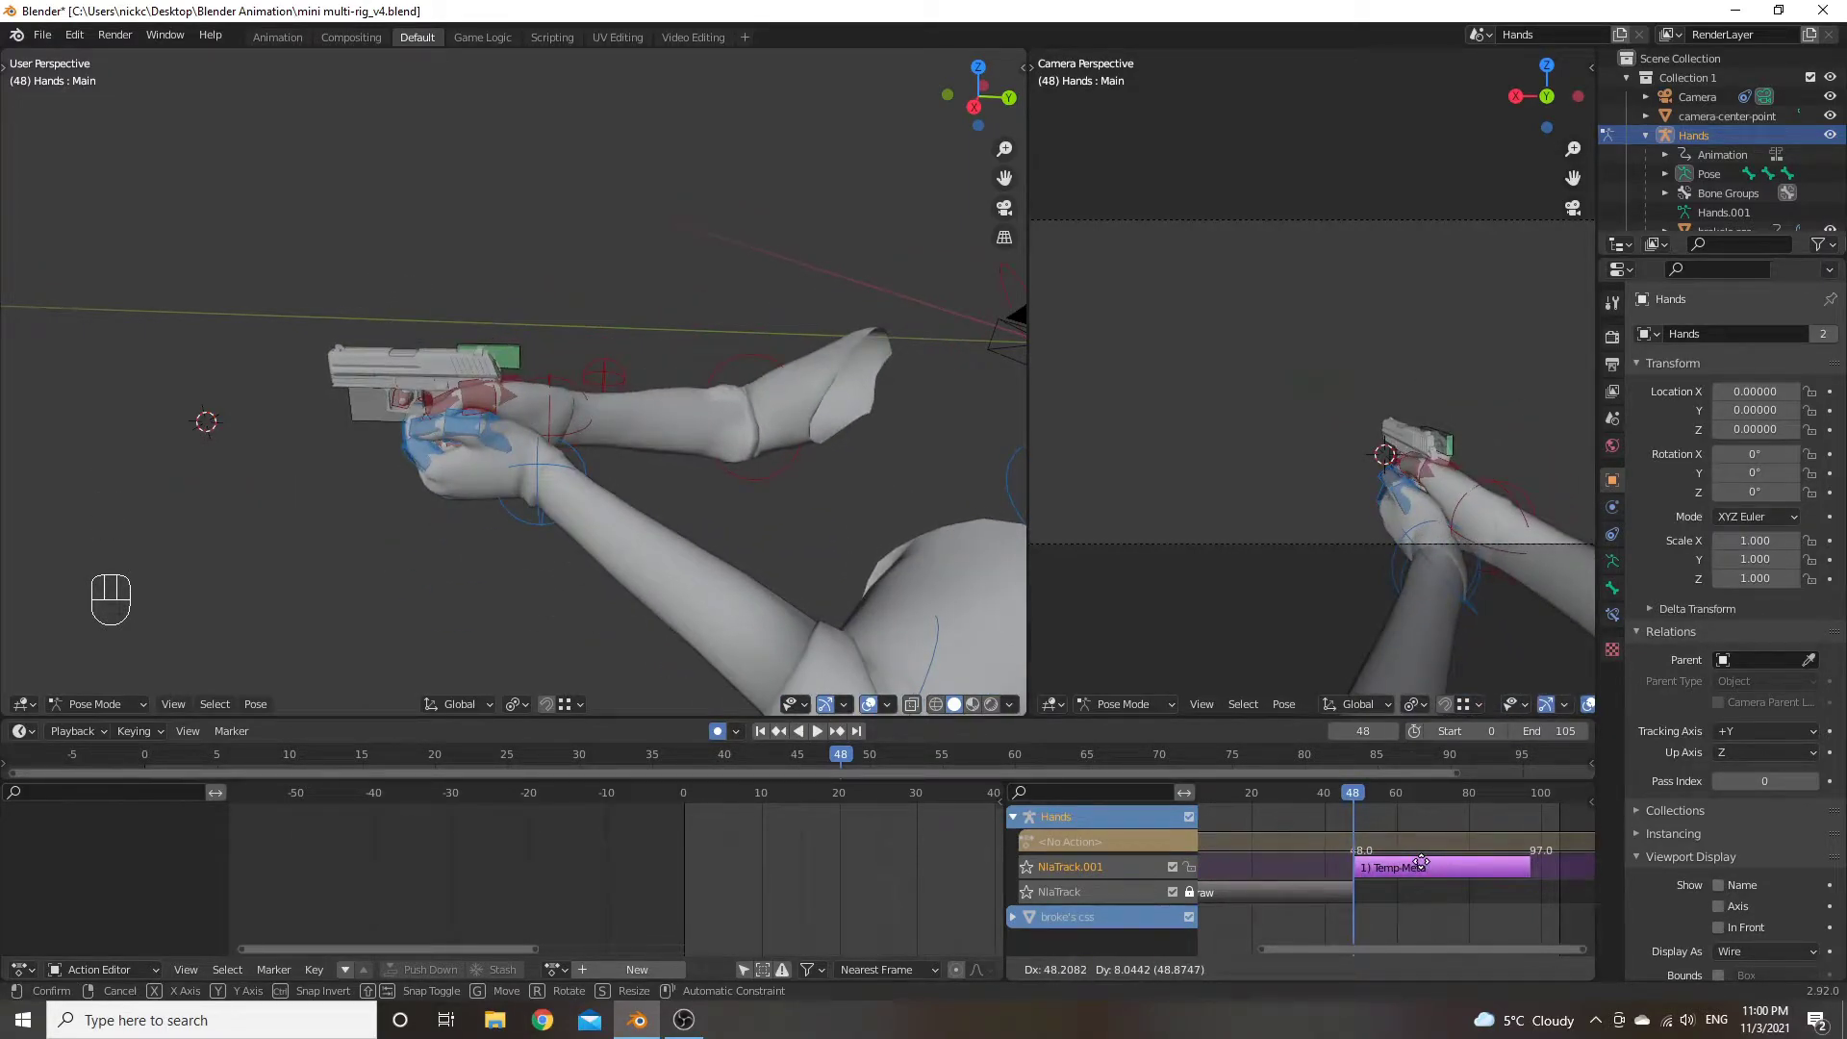
click(1428, 868)
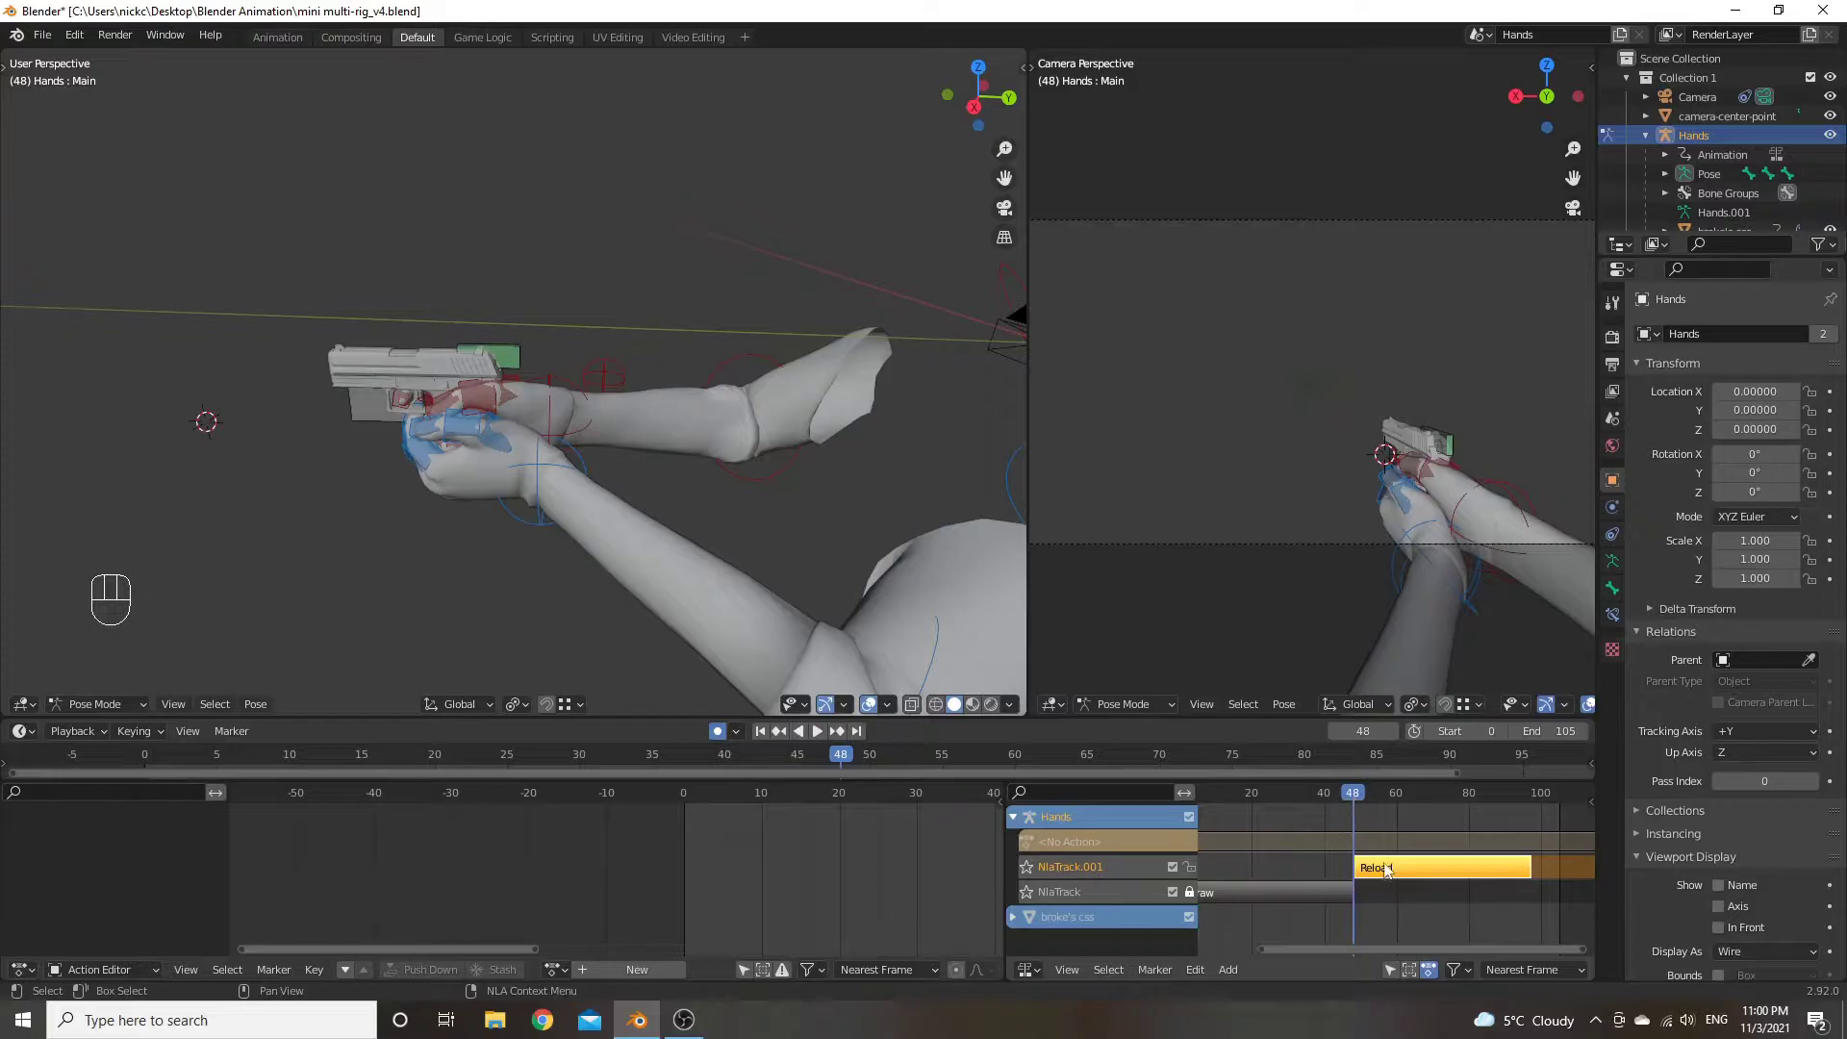
drag(568, 985, 609, 808)
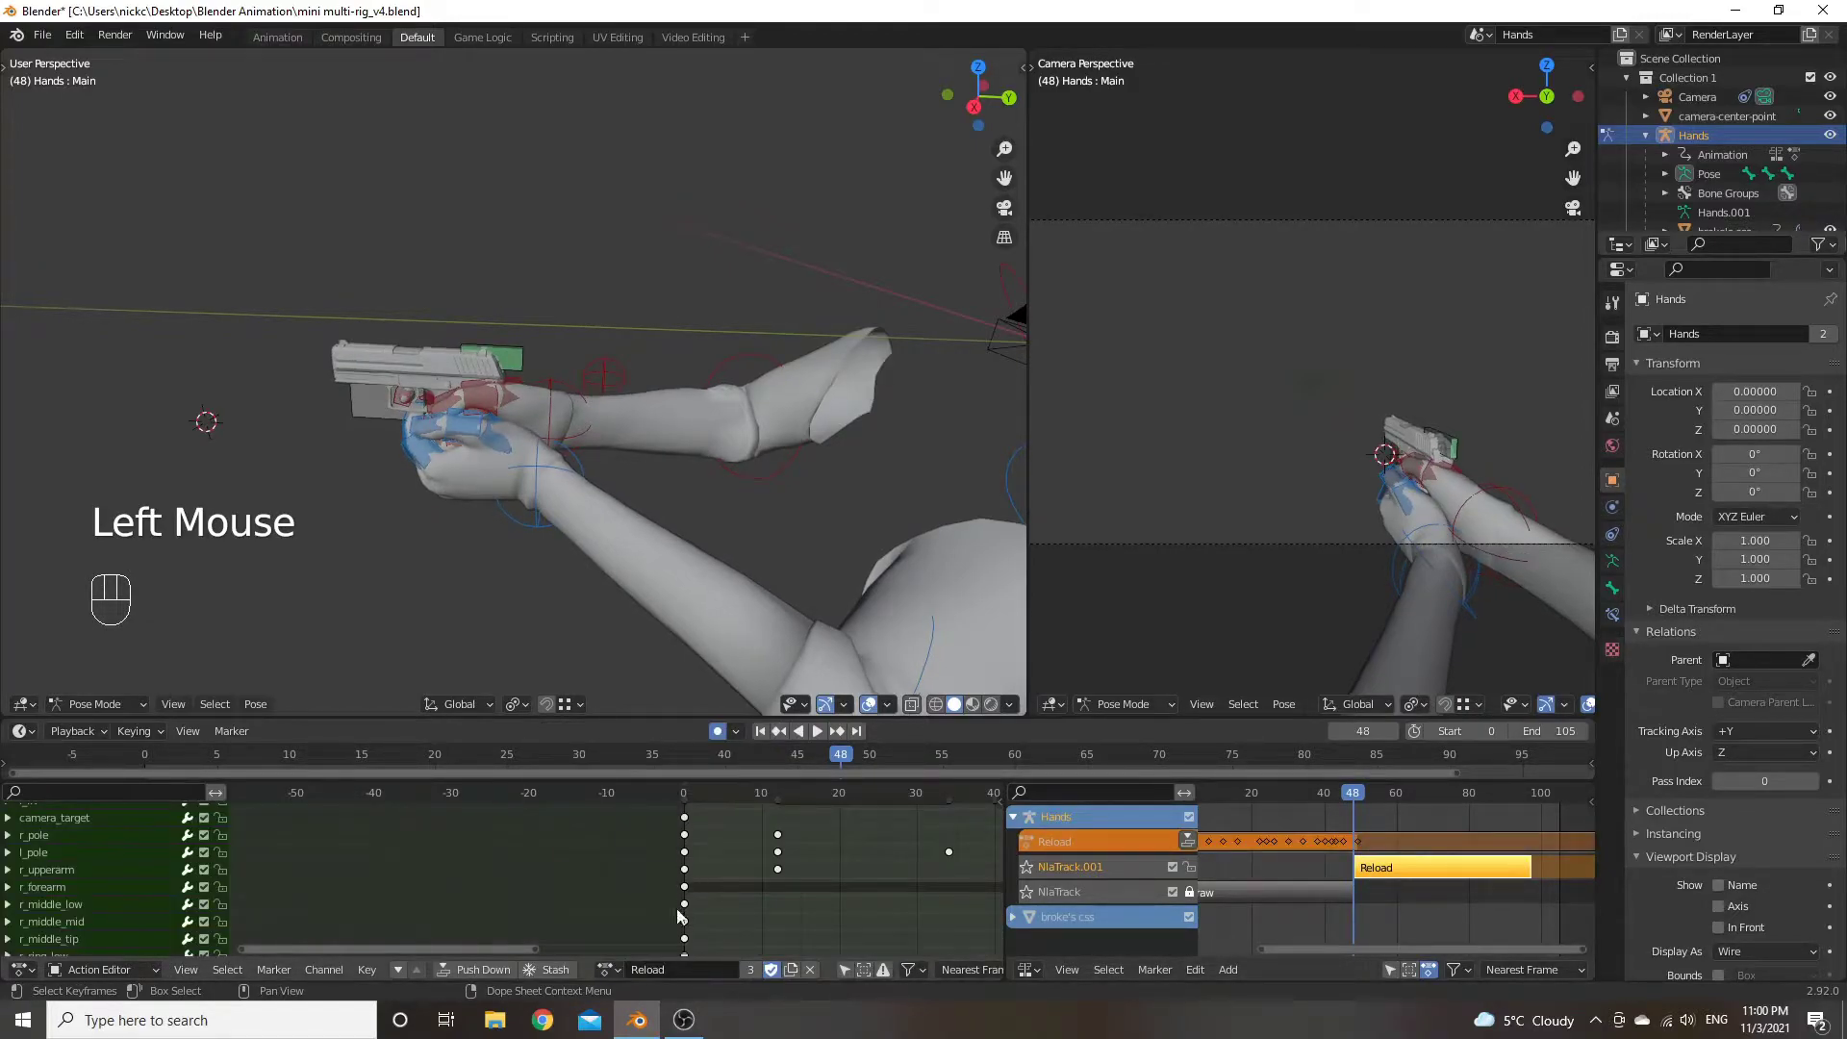
drag(667, 857, 662, 885)
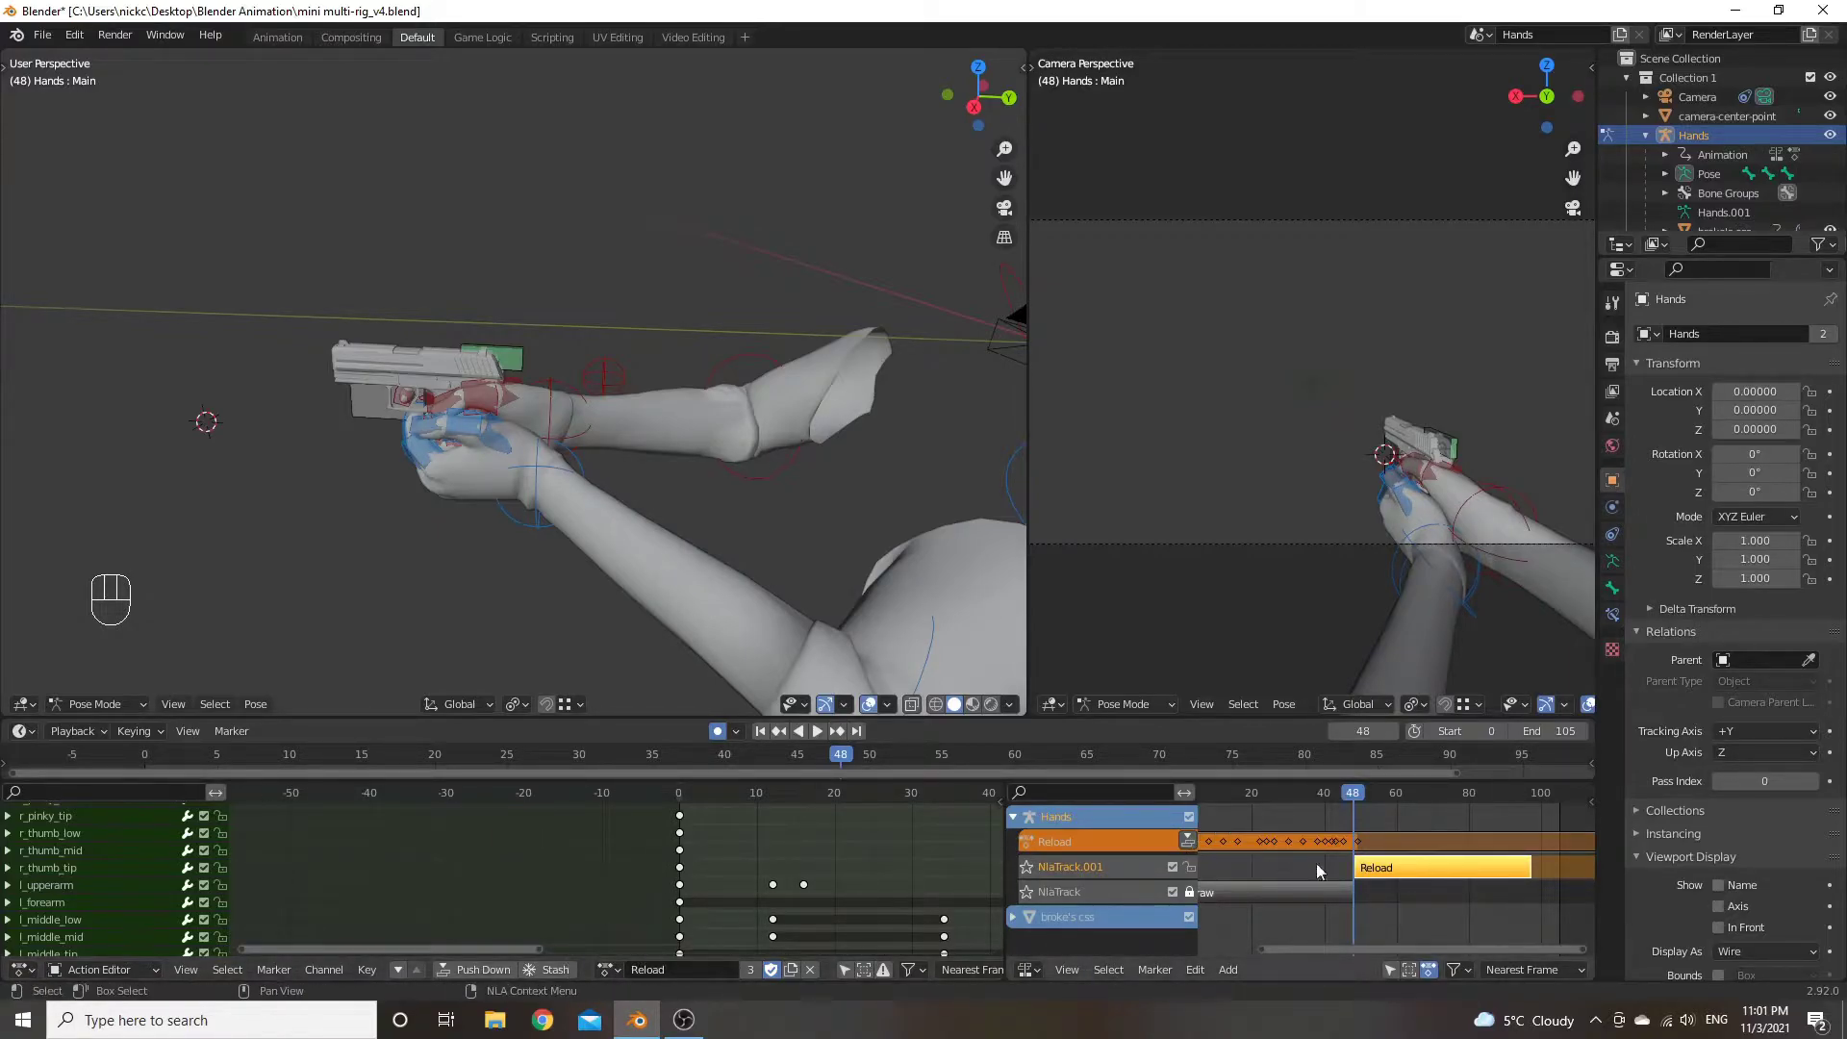
Load the Store action, push it down to a third track and drag its strip near frame 97
click(617, 971)
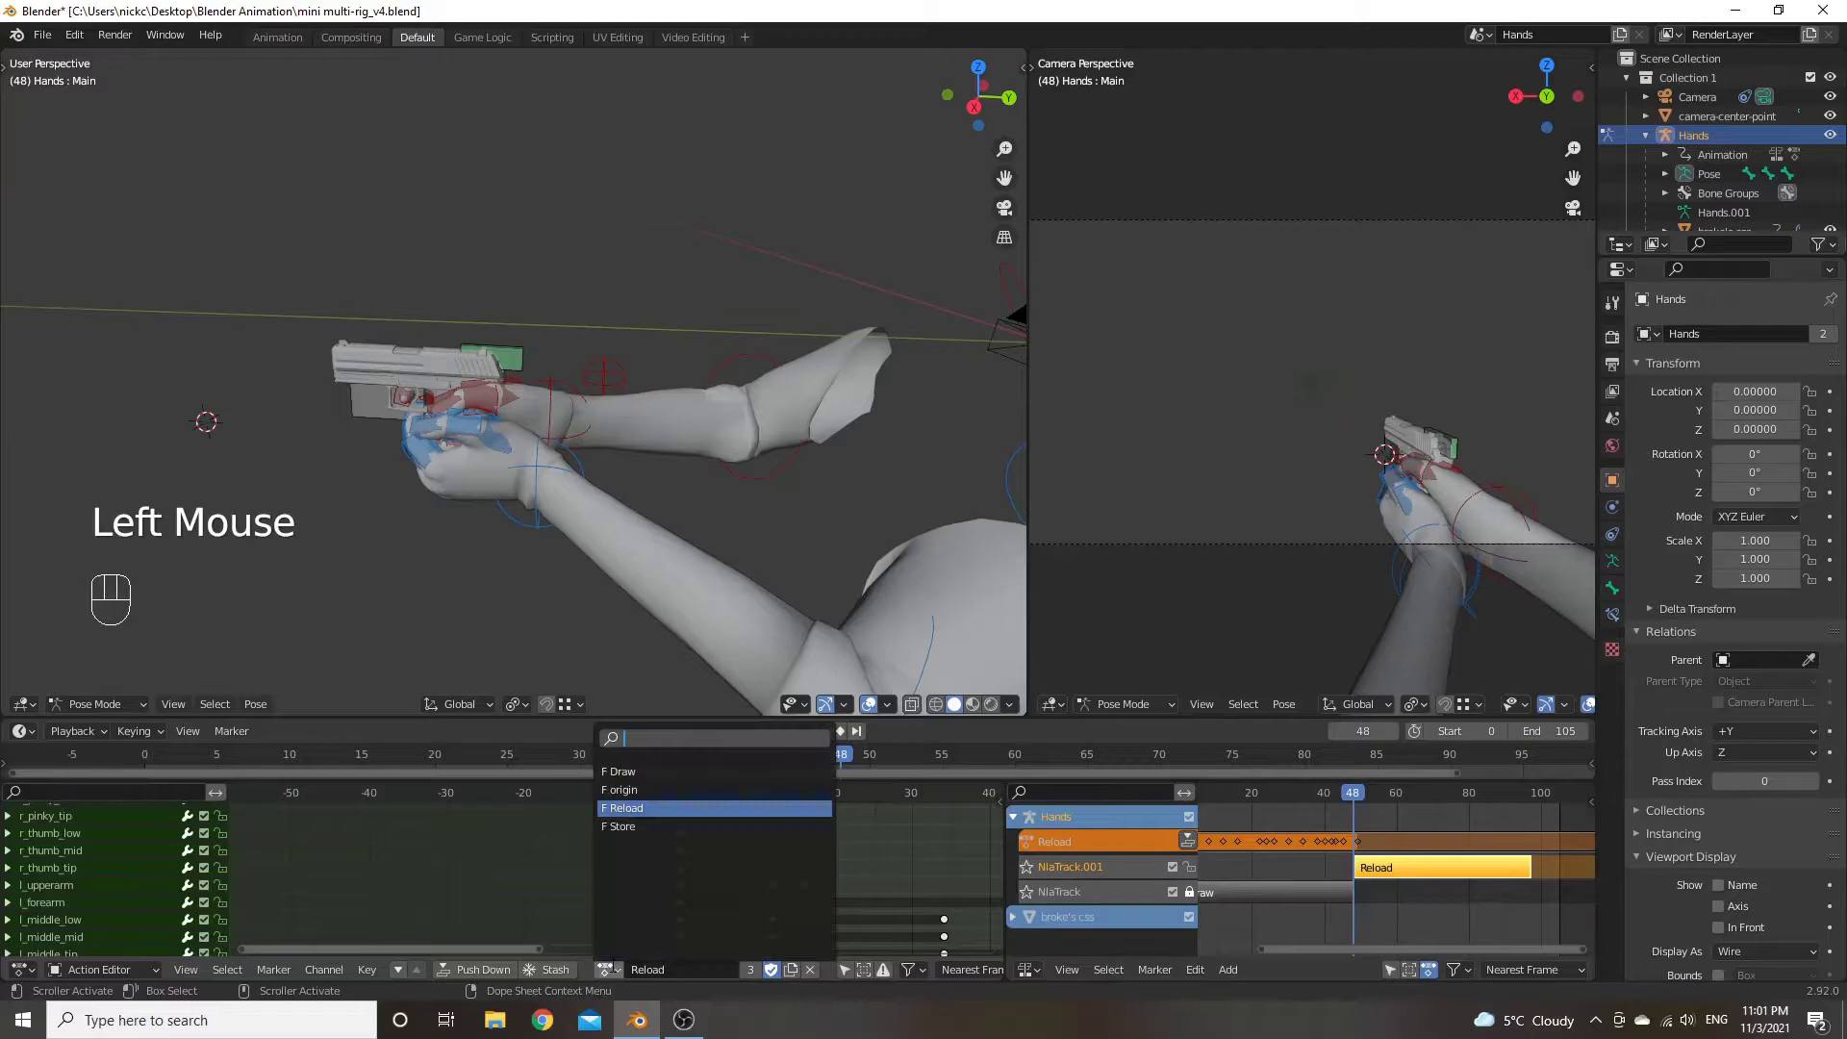
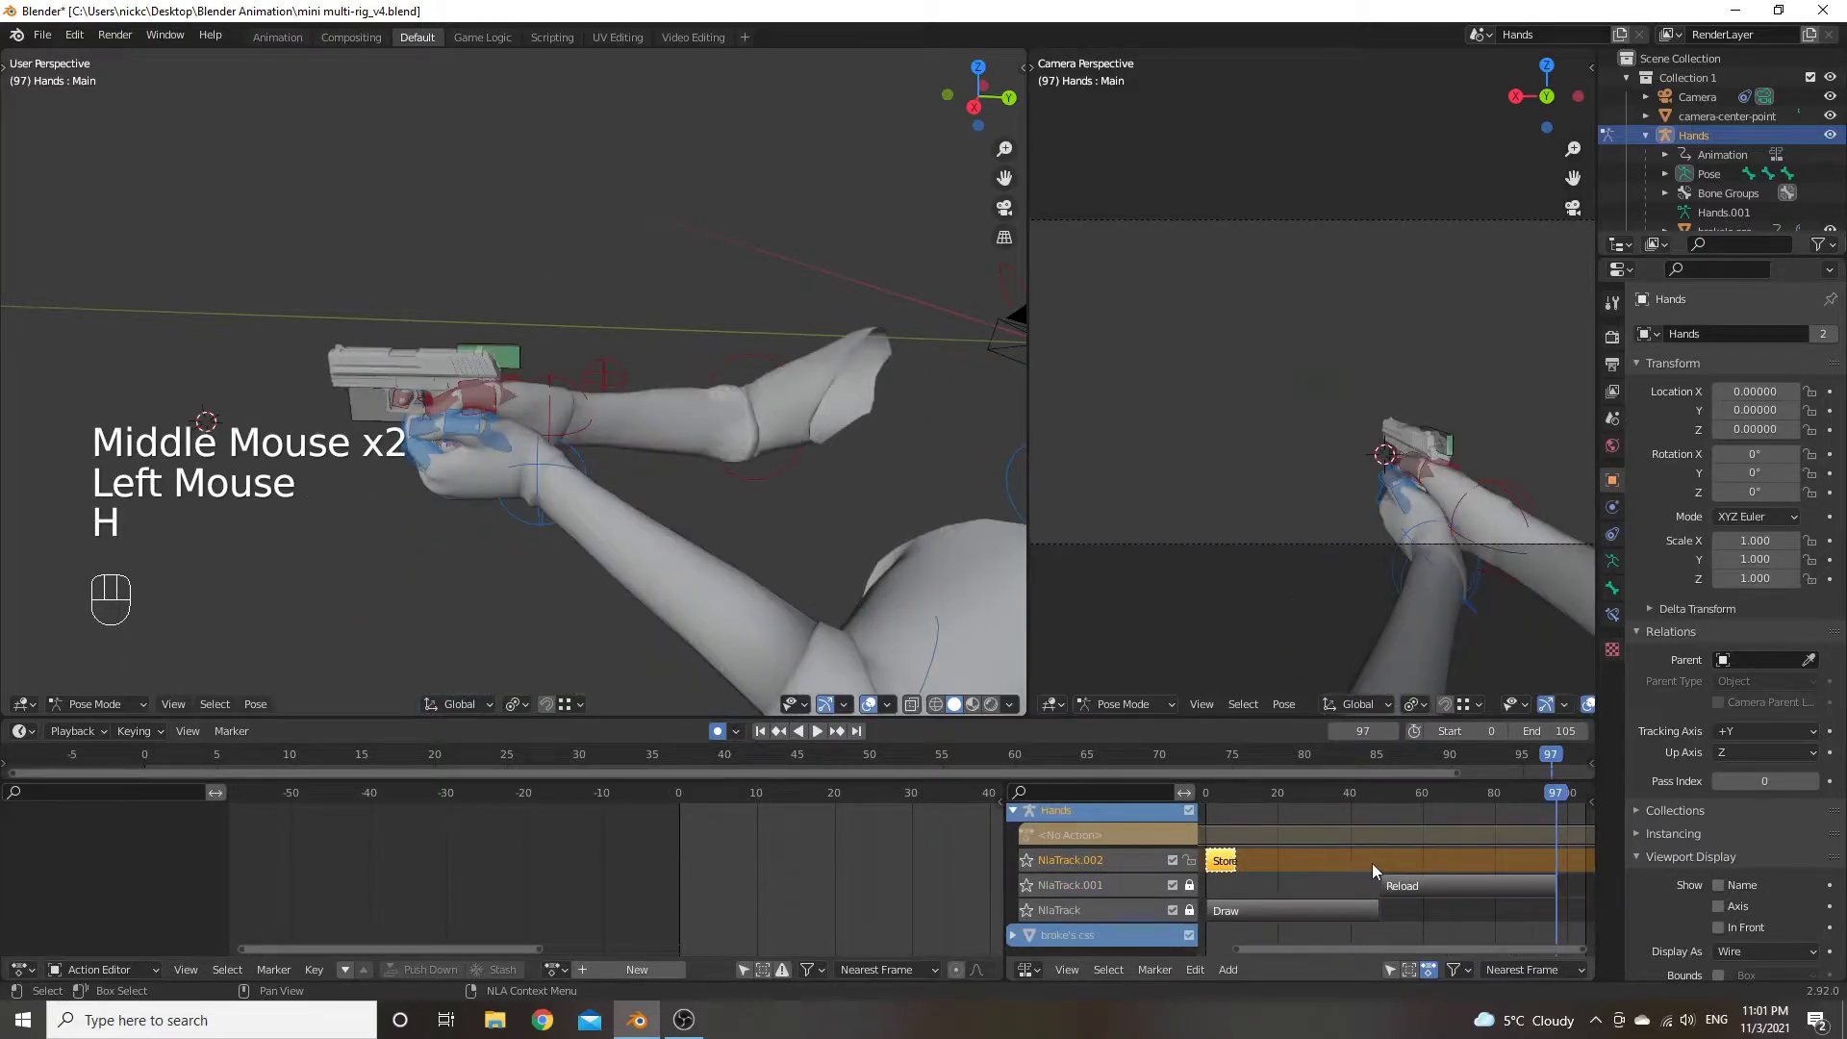
click(1379, 868)
click(1234, 868)
key(g)
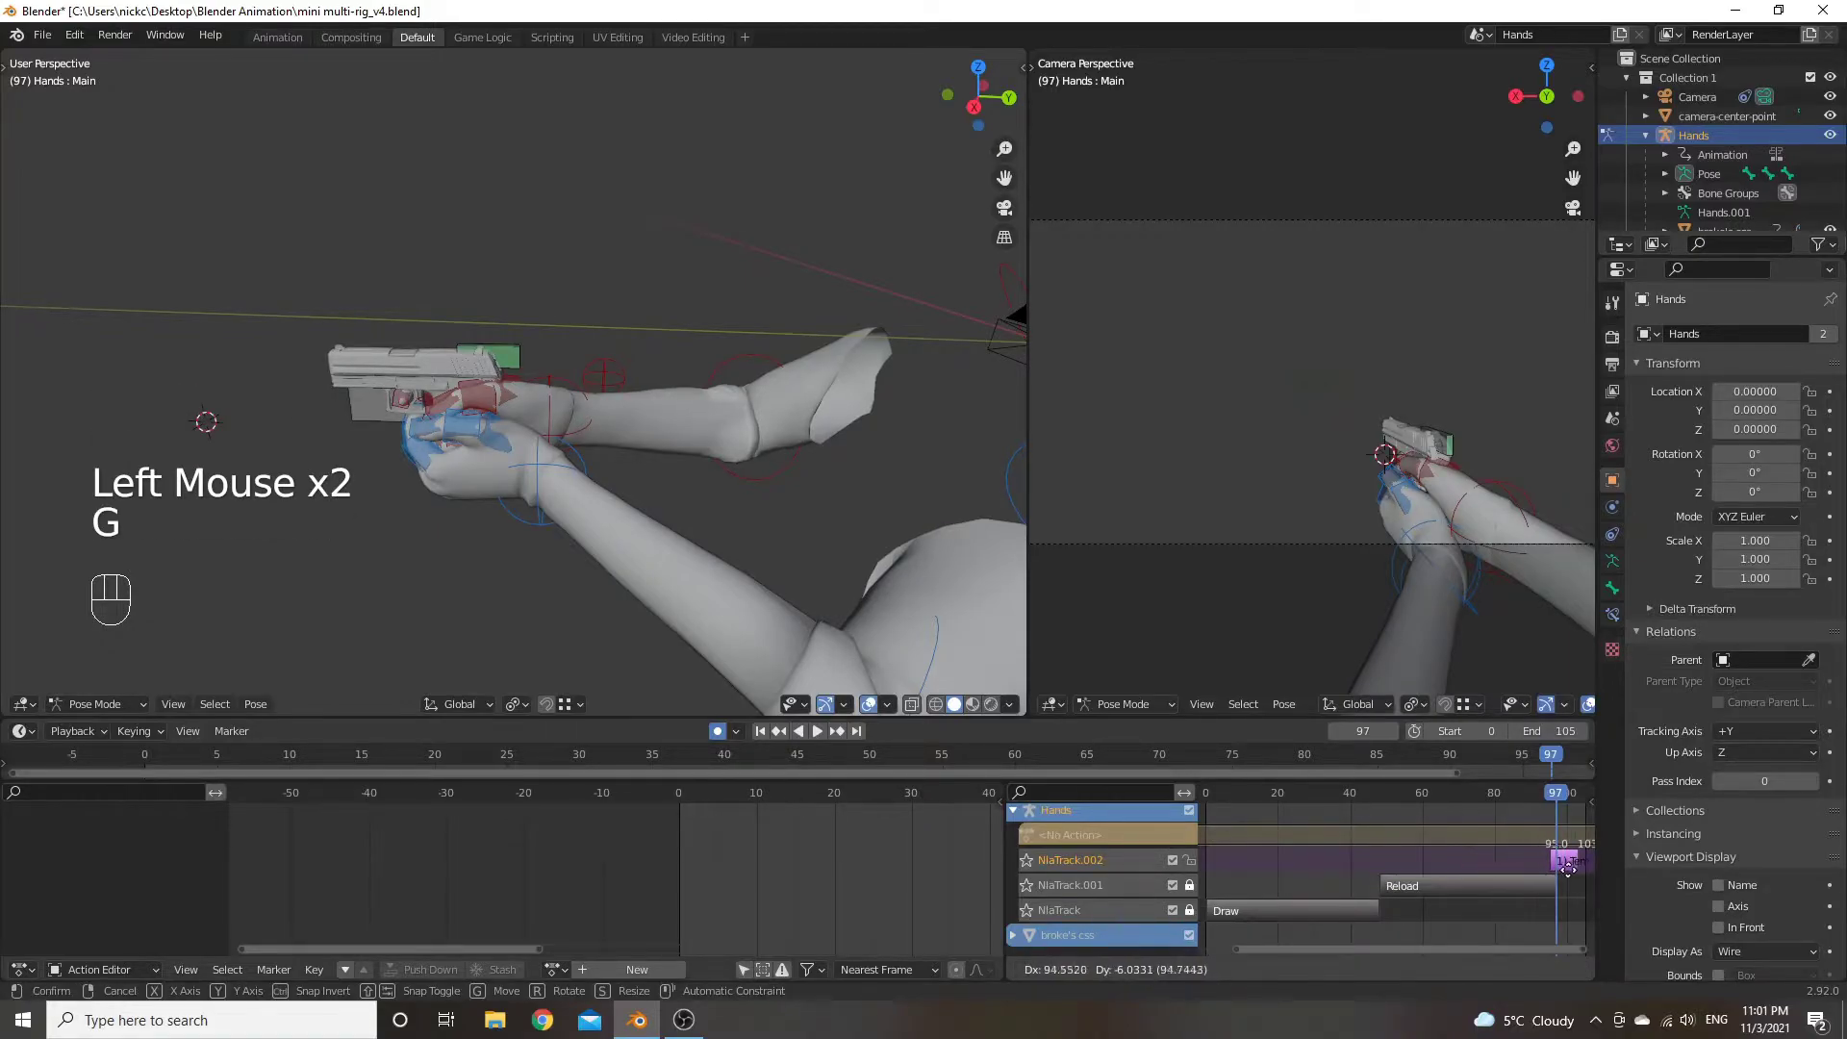
click(1582, 883)
Zoom the strip view and adjust the Store strip so it starts at frame 97
drag(1467, 878, 1325, 867)
click(1356, 865)
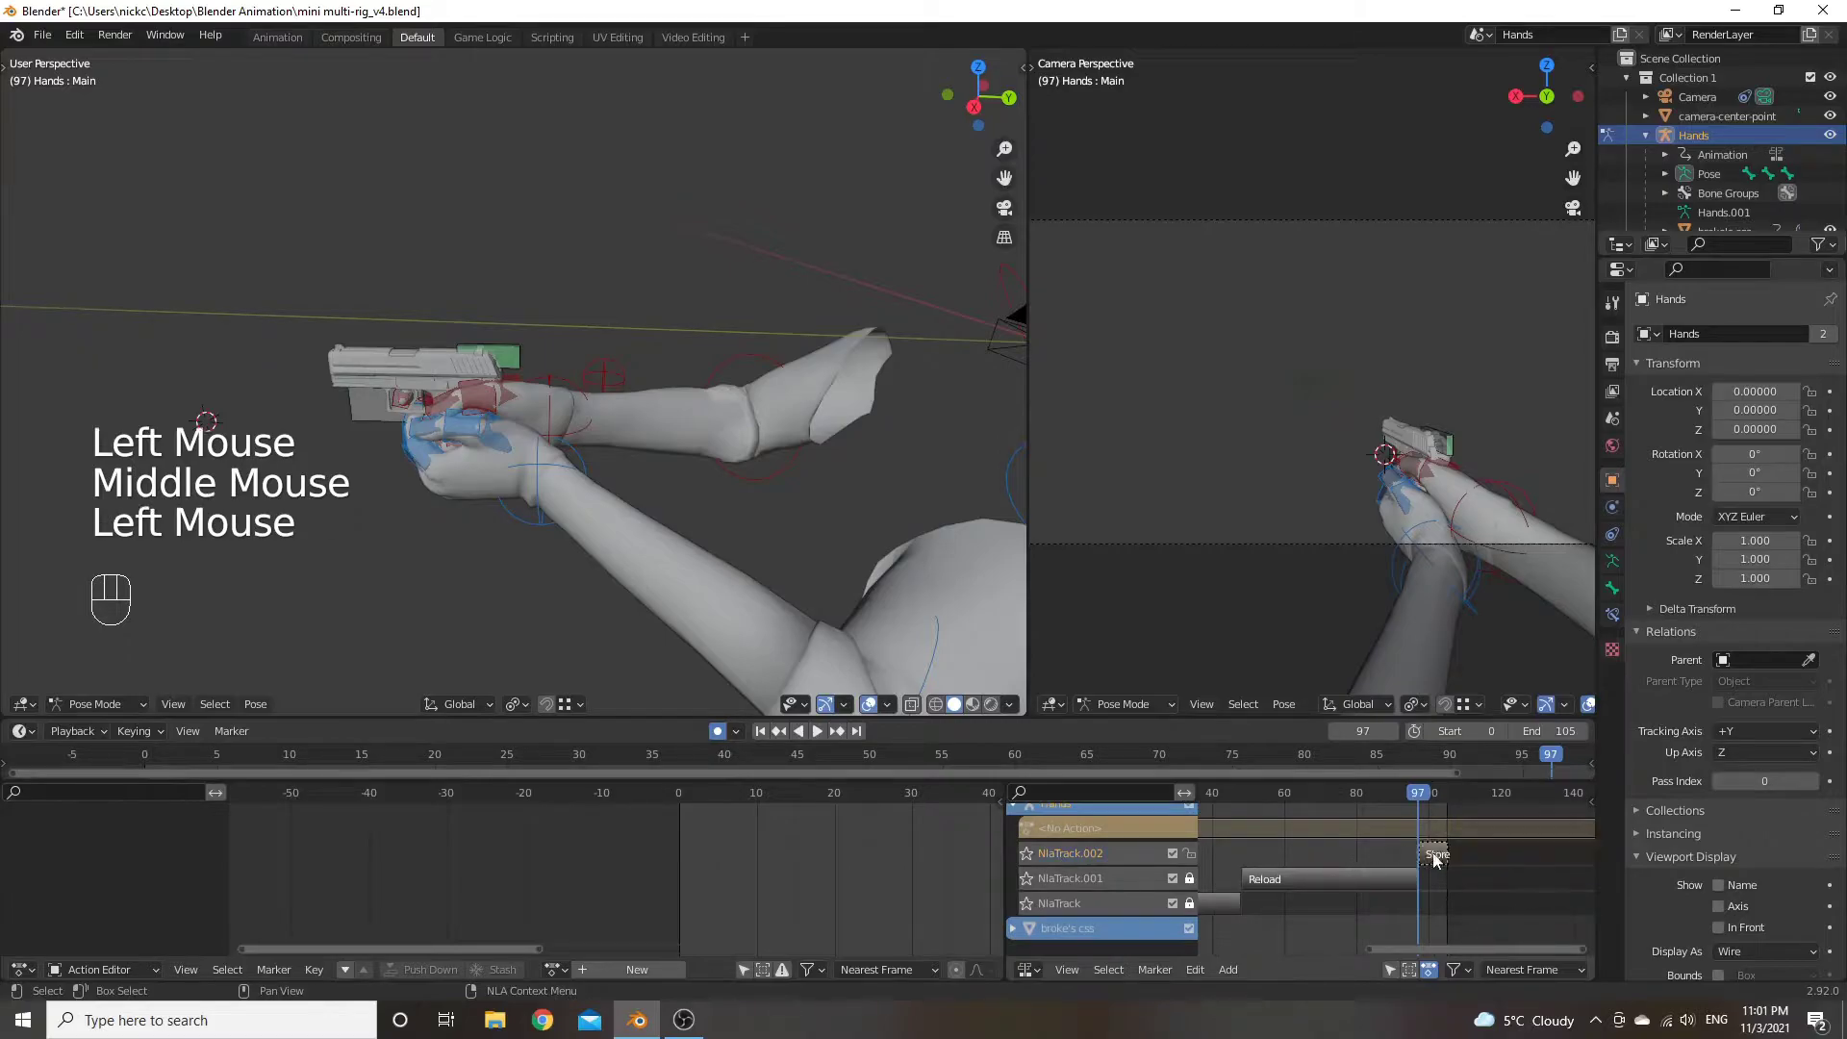
click(1437, 859)
key(h)
click(1358, 851)
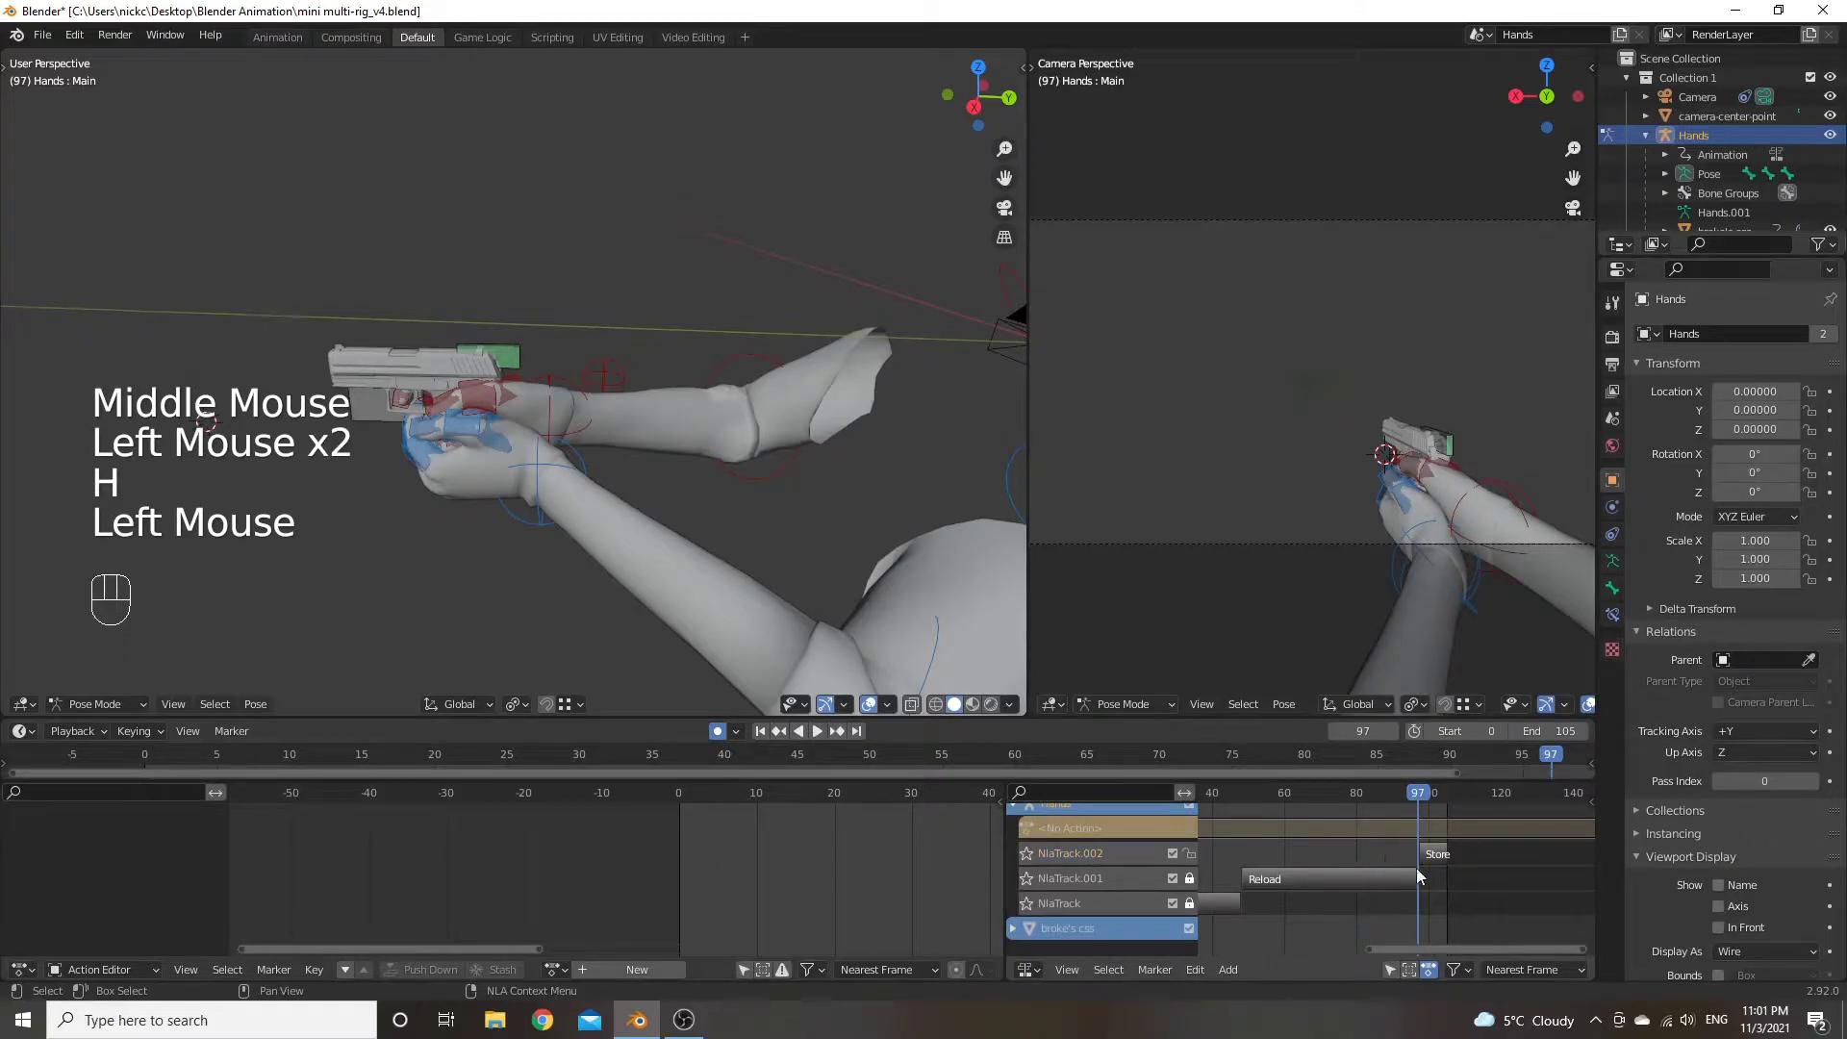
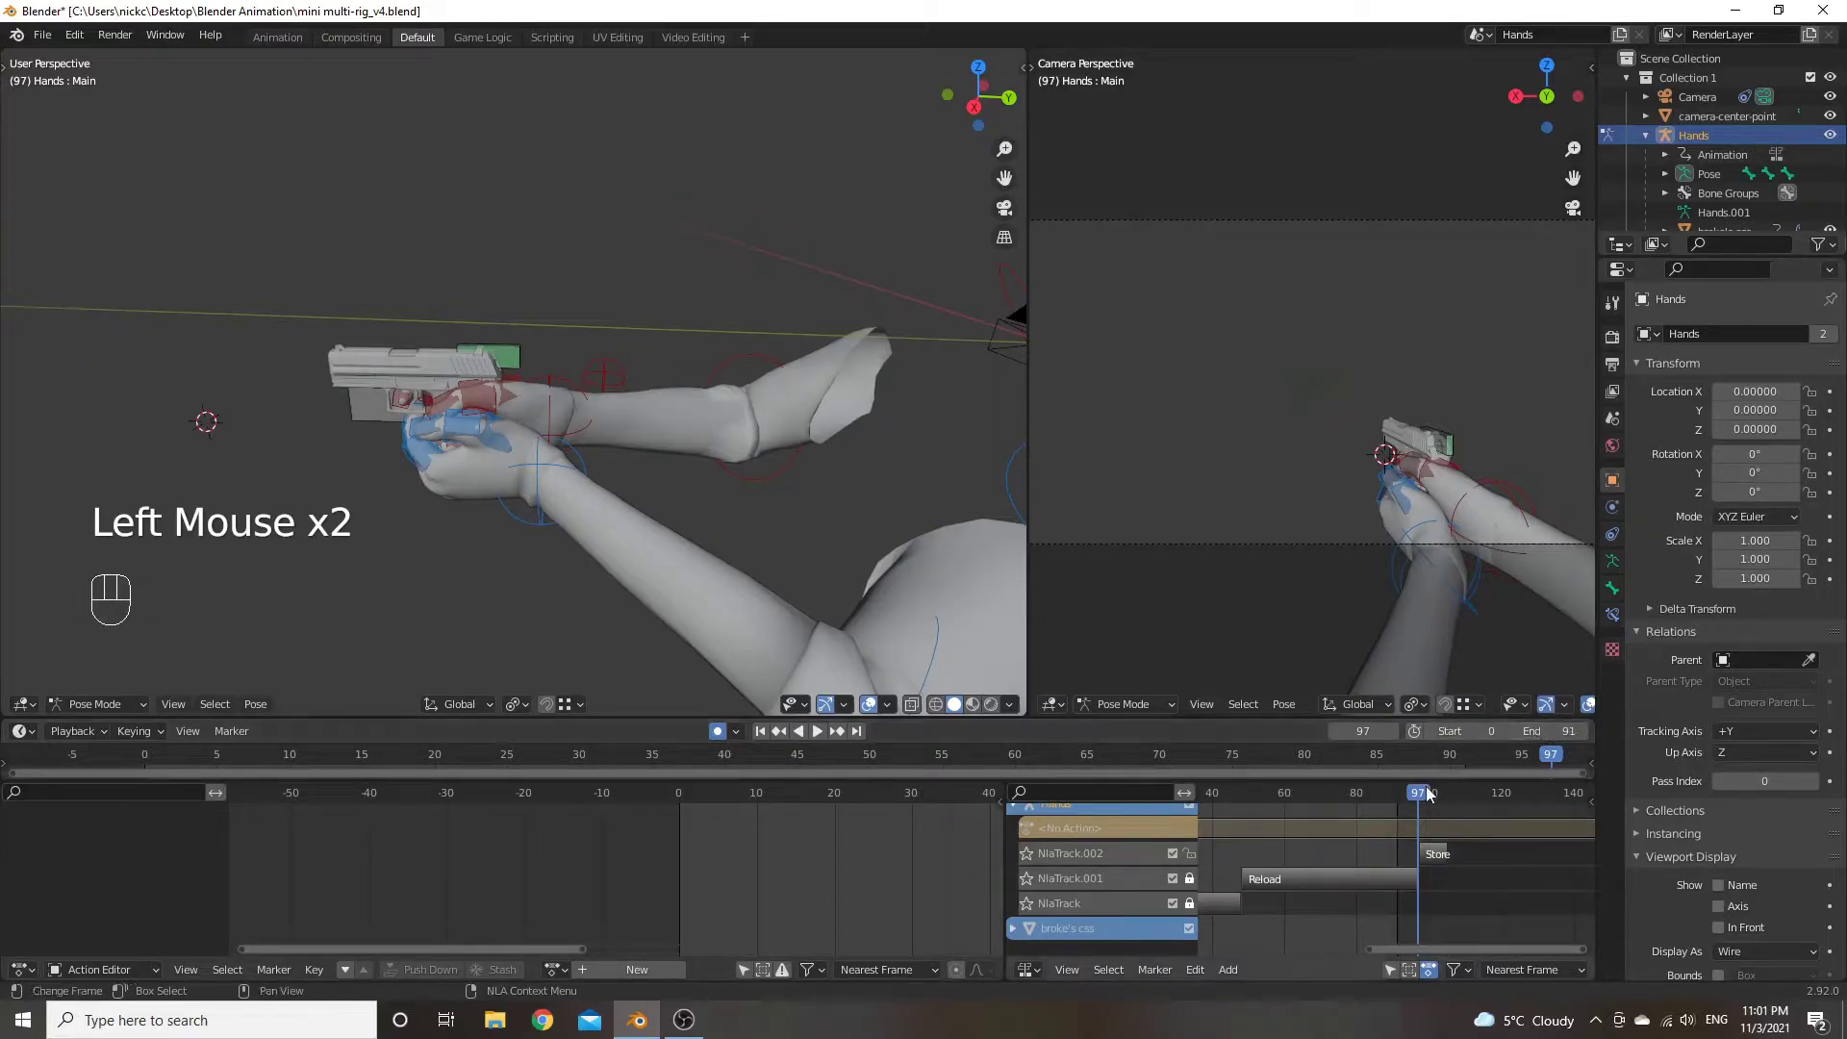
Set the frame range end near 105, play the stacked strips and stop playback at frame 46
click(1428, 798)
click(1452, 801)
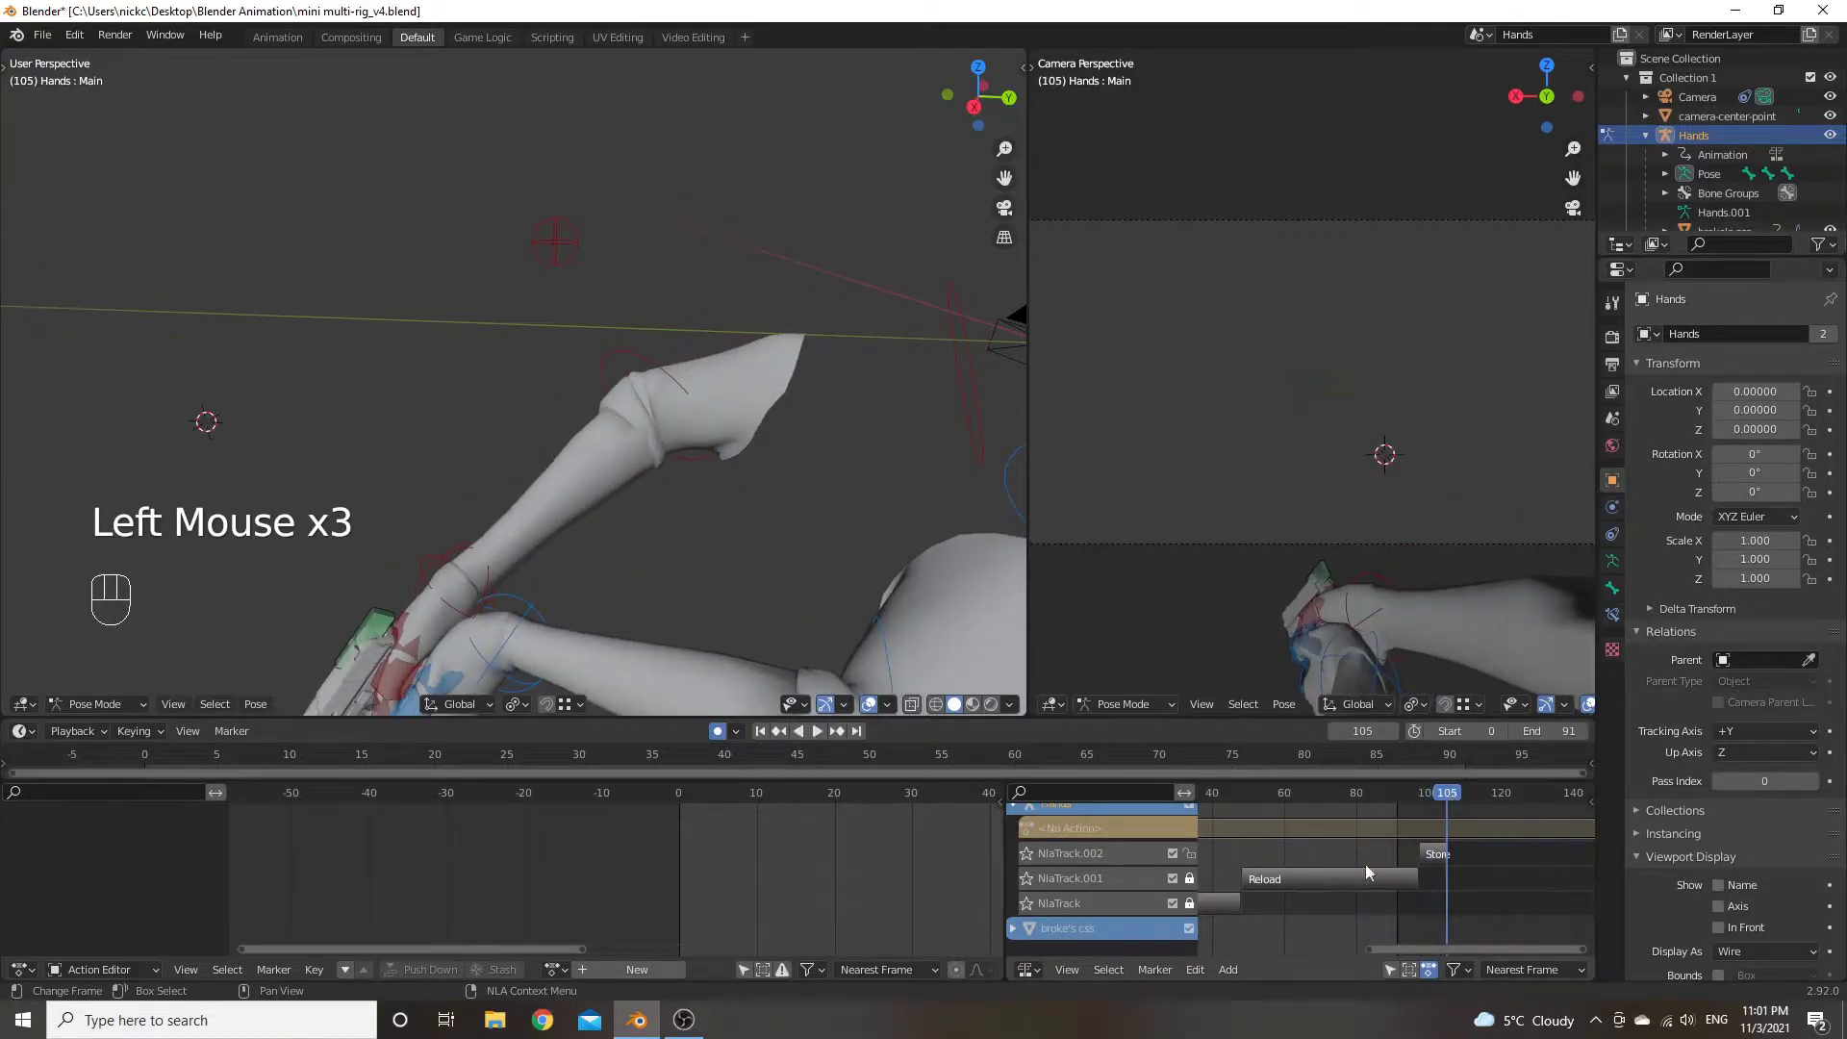
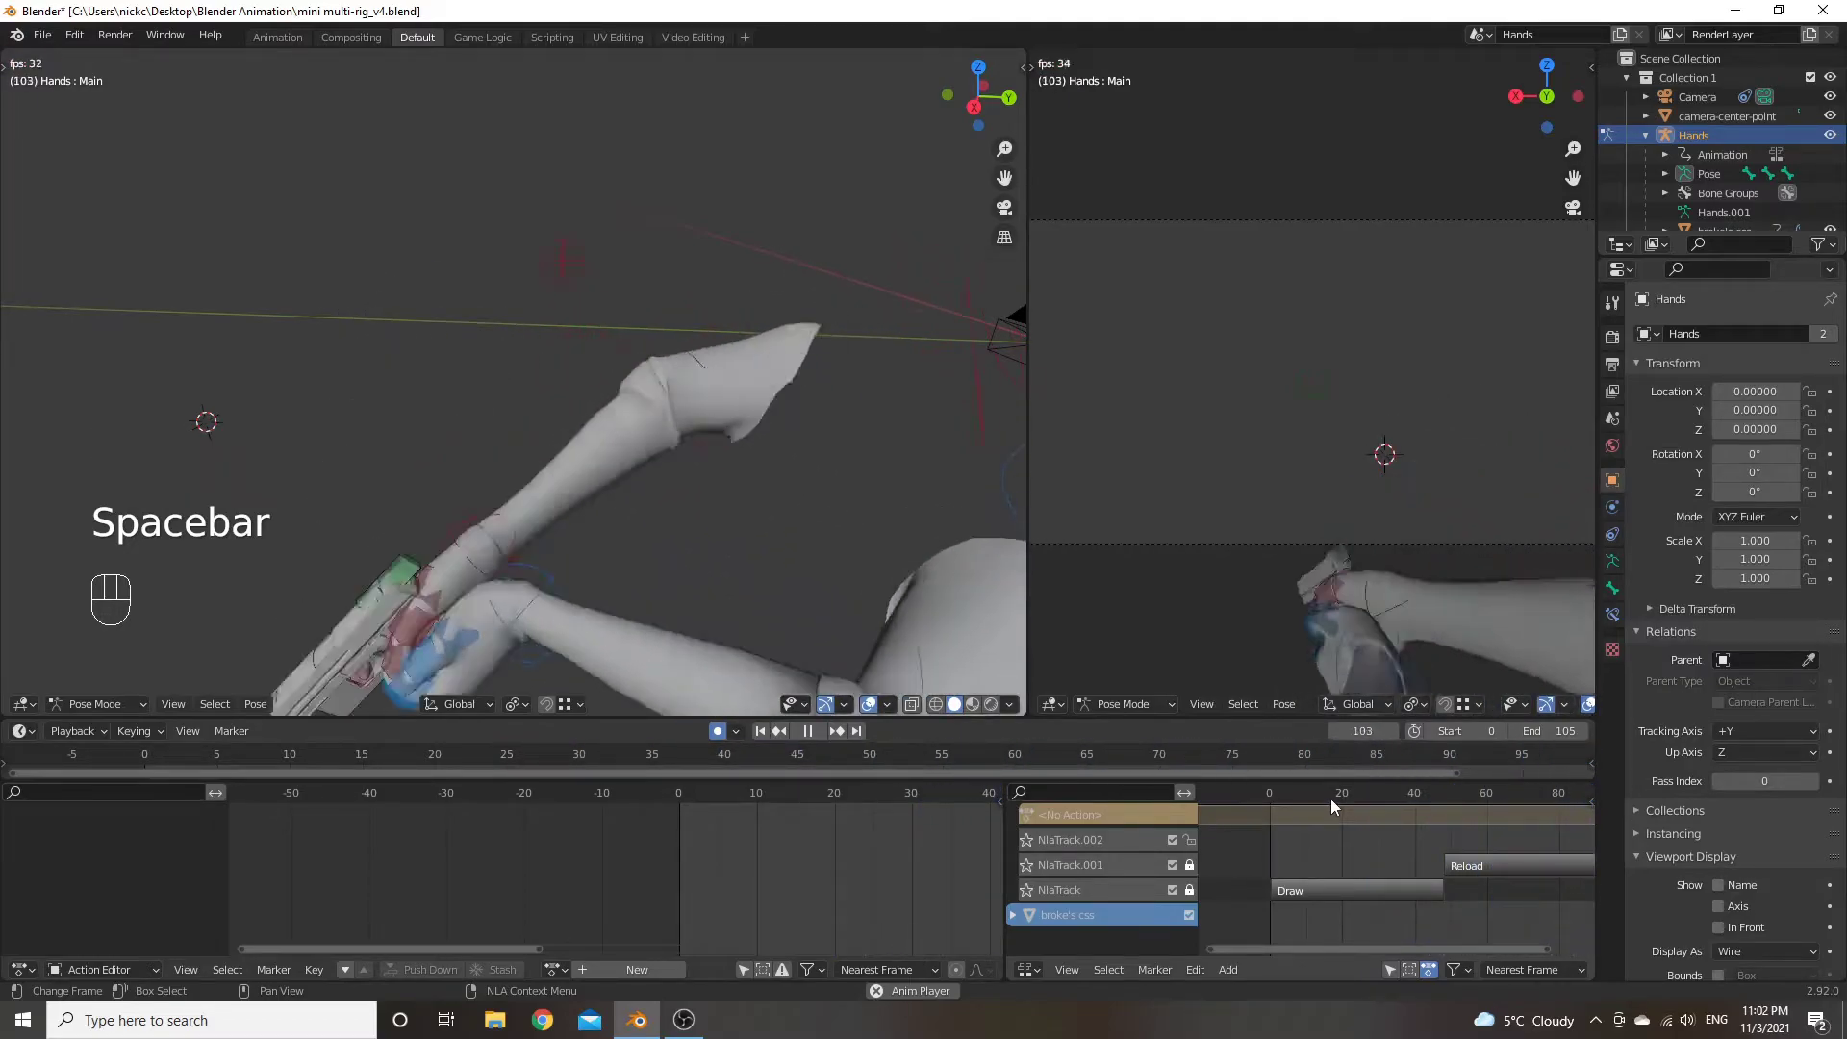
key(space)
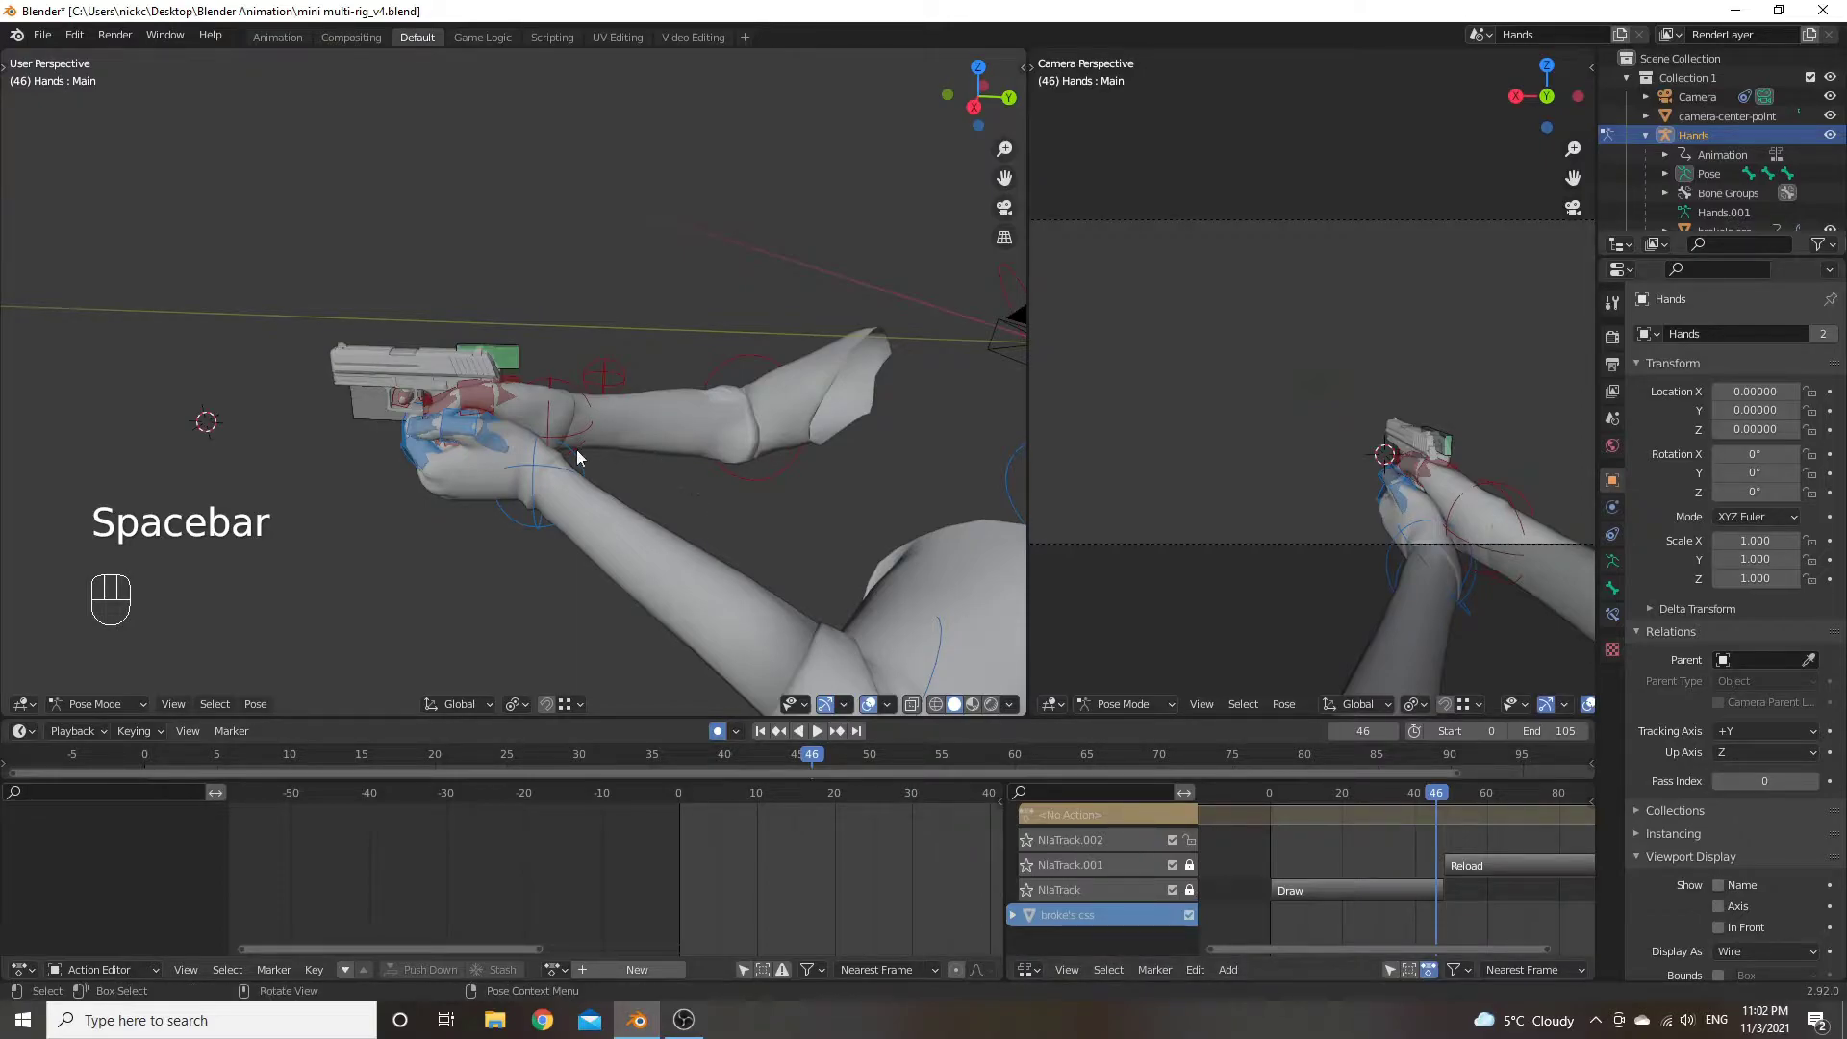
Orbit the left viewport around the arms and bring up the viewport shading pie menu
drag(616, 432, 646, 418)
key(z)
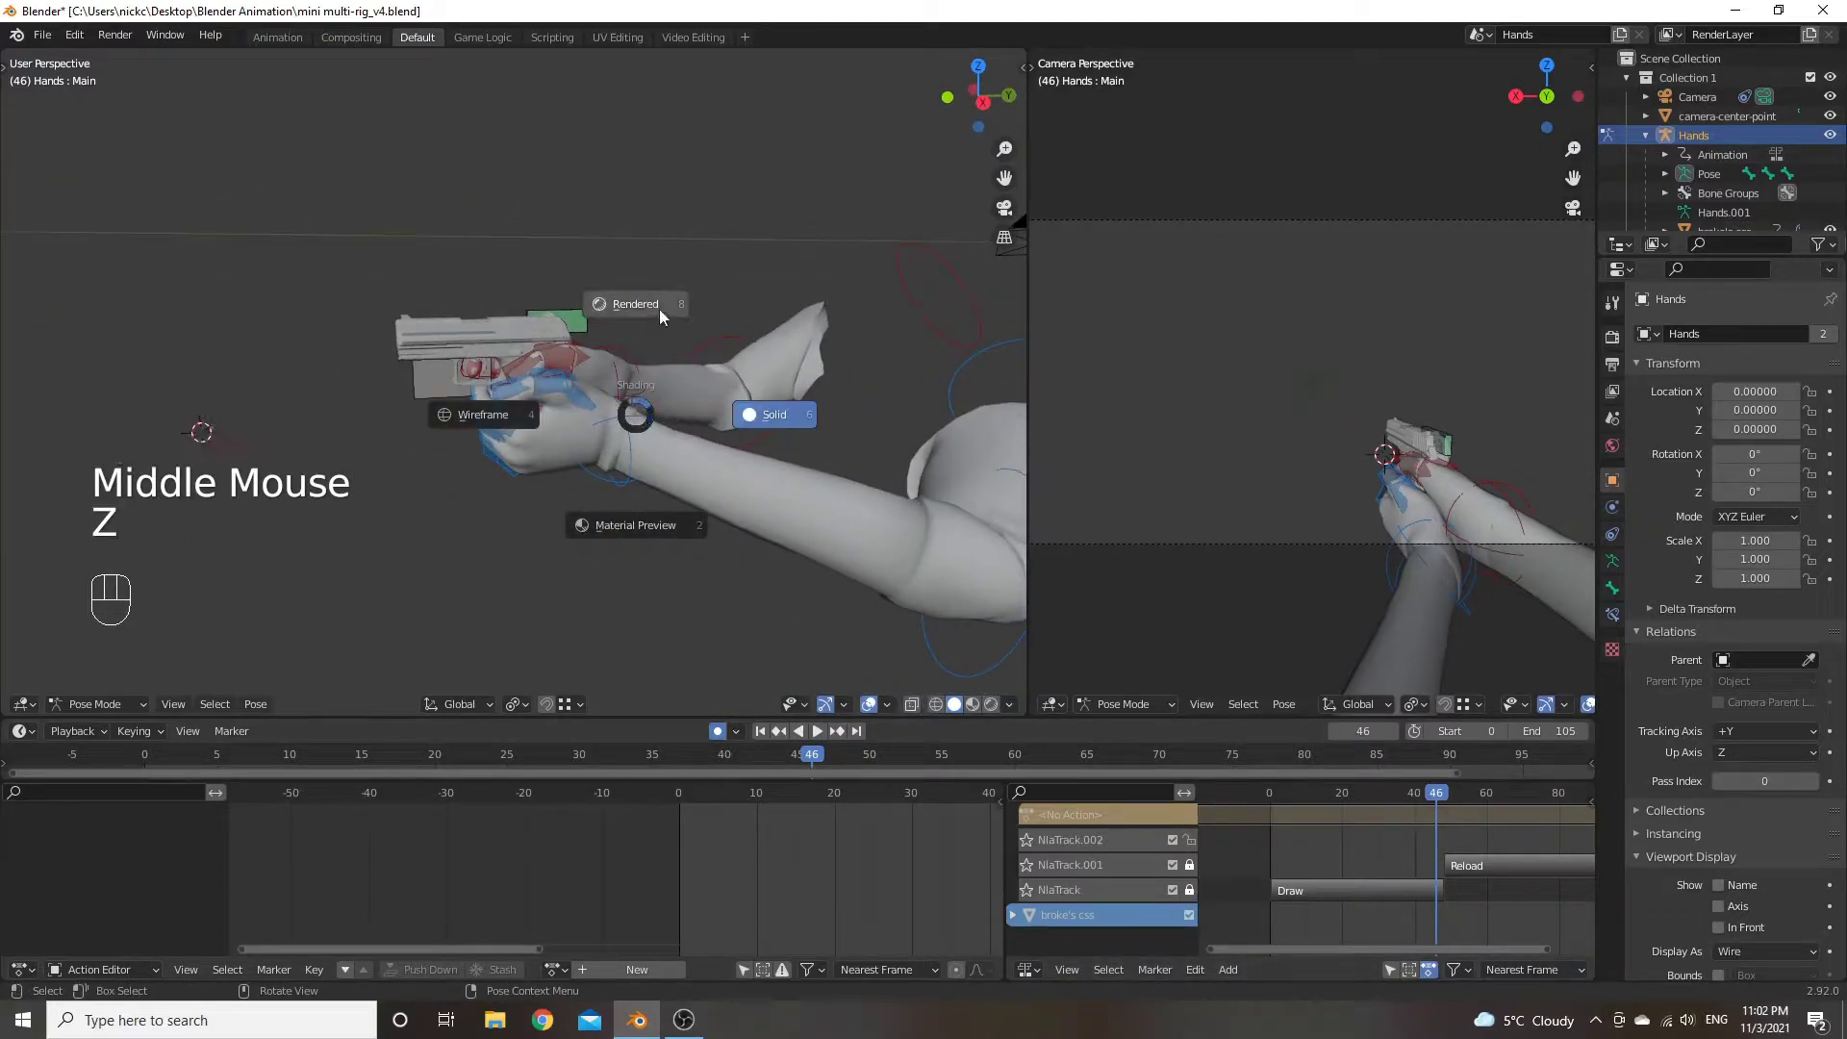
drag(615, 413, 571, 416)
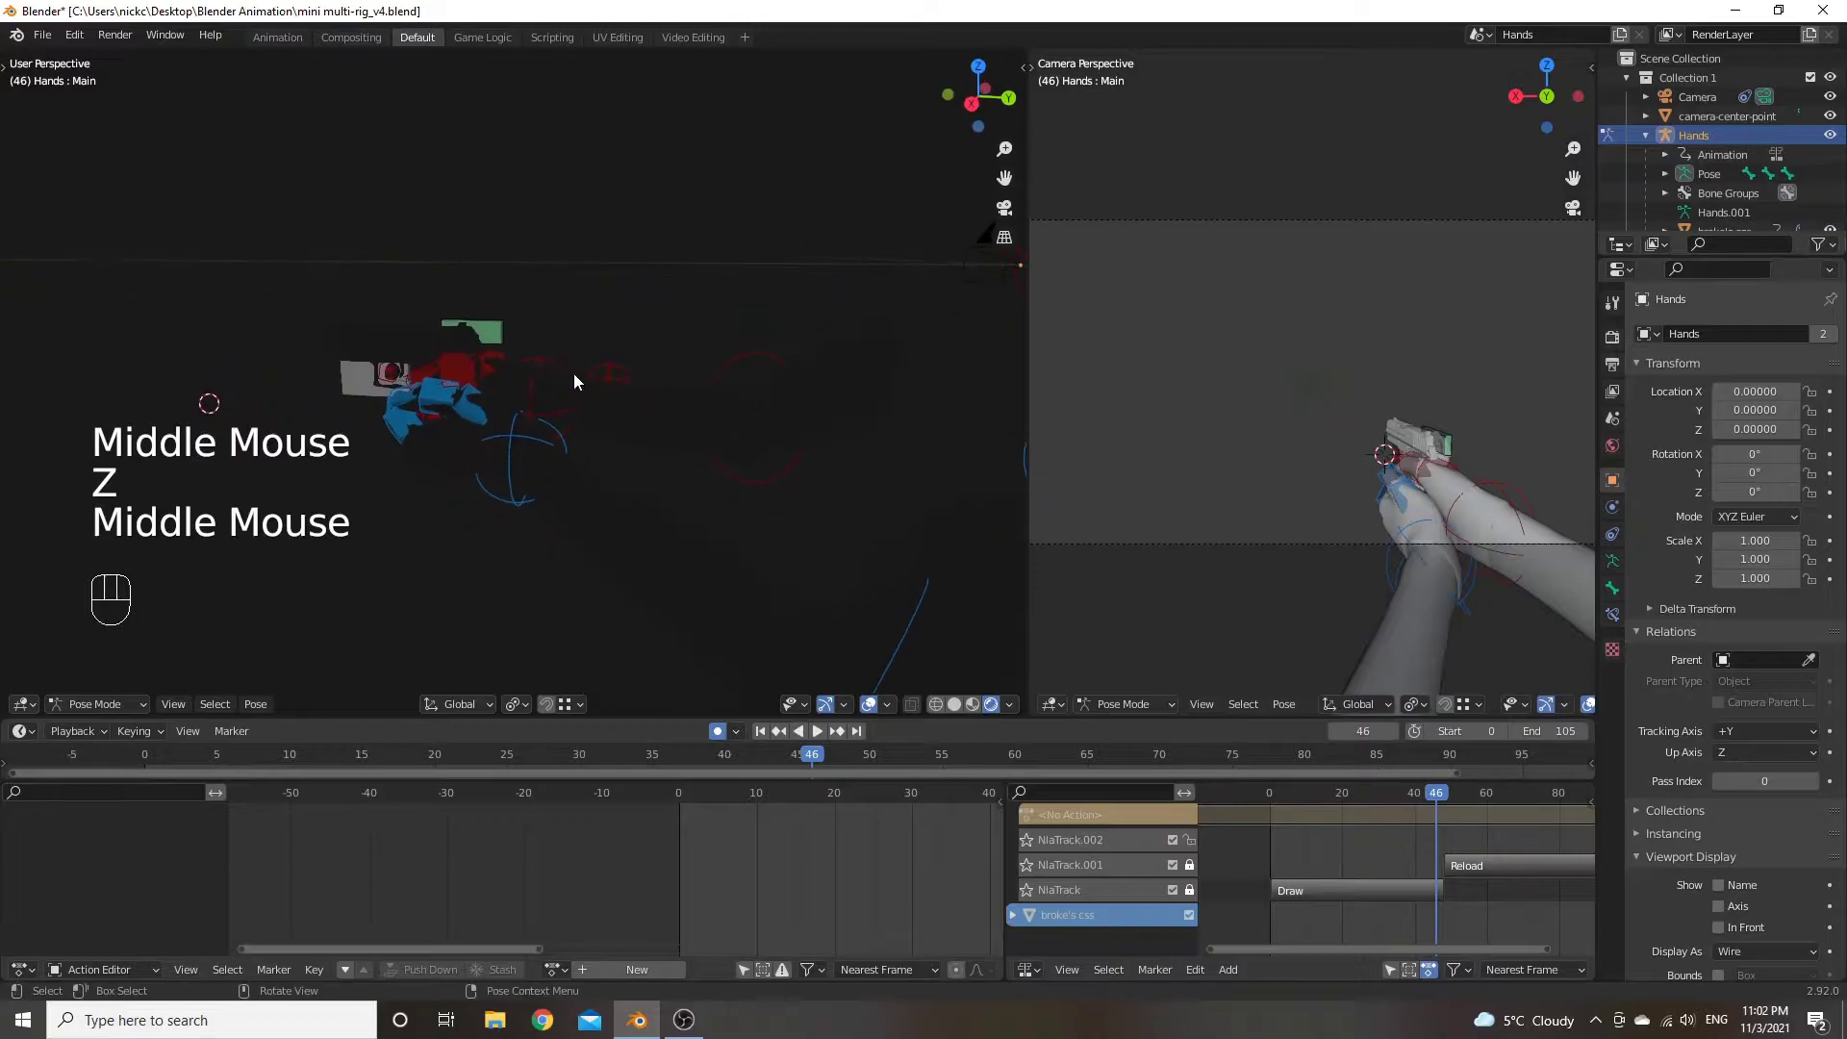
drag(539, 406, 581, 400)
key(z)
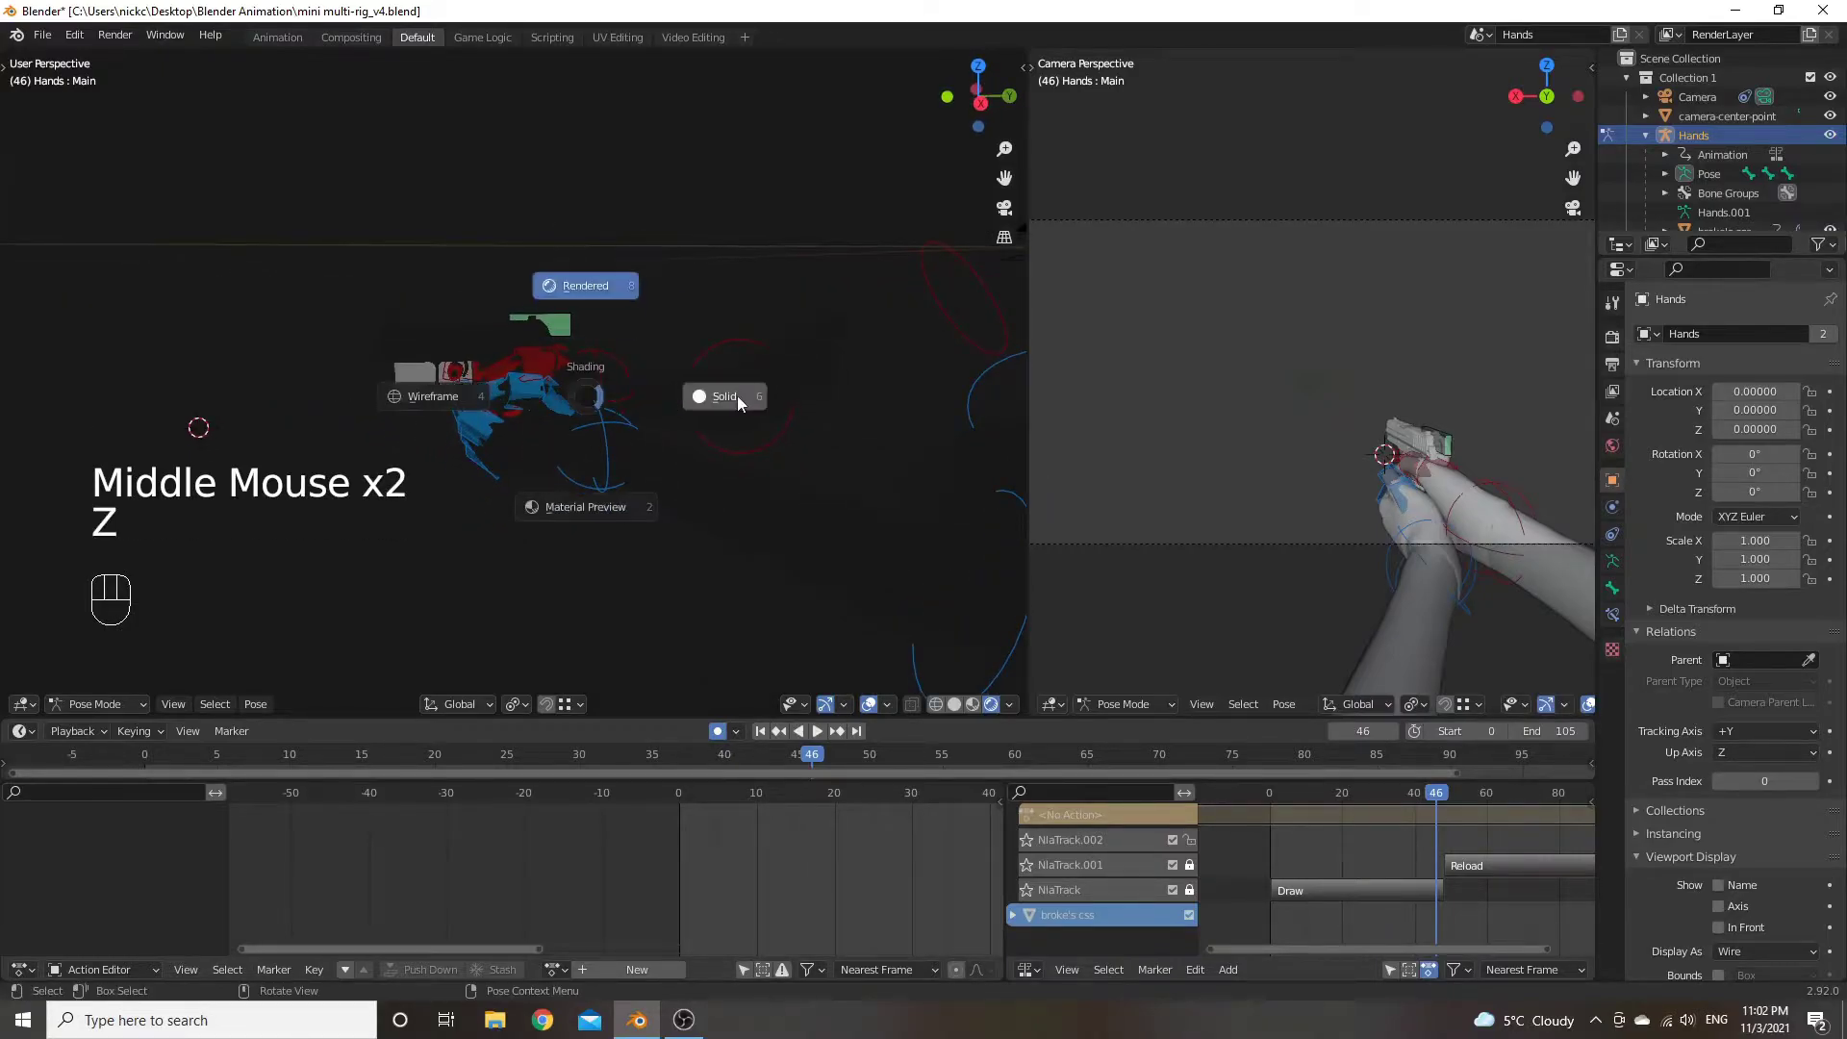
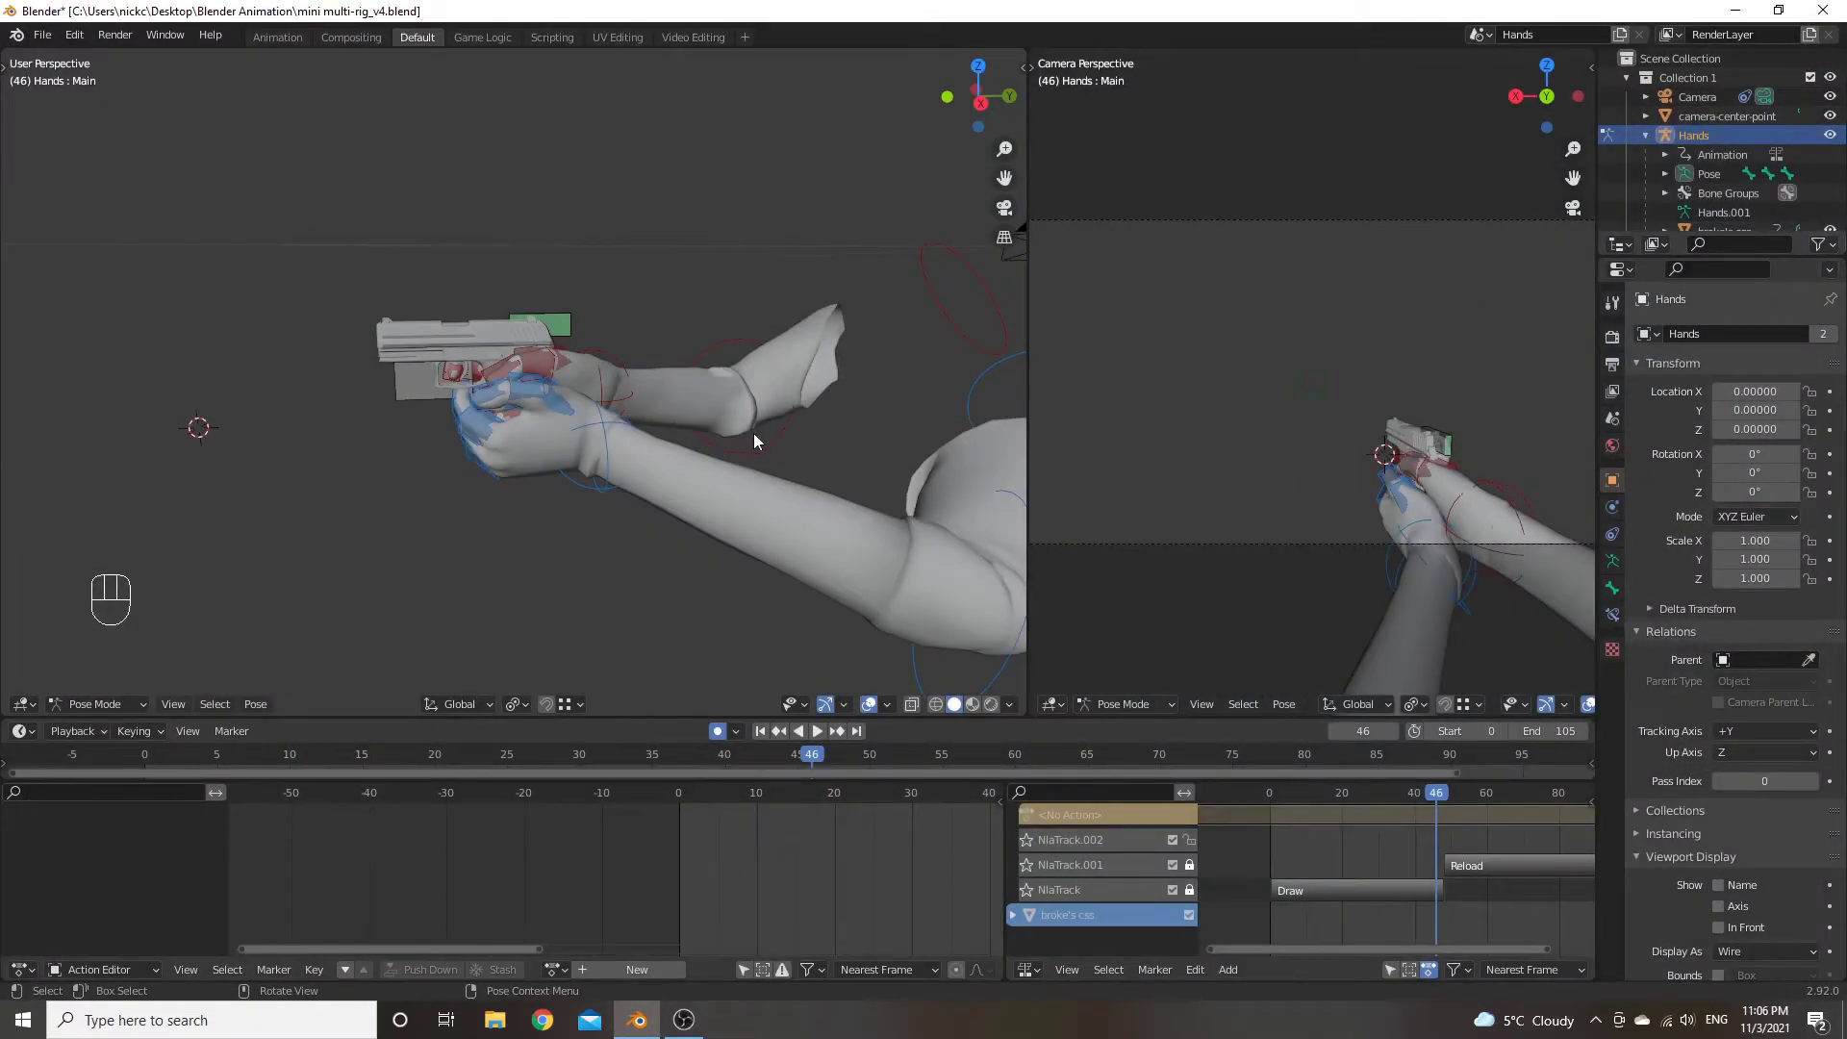
In Object Mode select the pistol's Magazine, p2000 and Slide objects together in the Outliner
drag(737, 421, 774, 426)
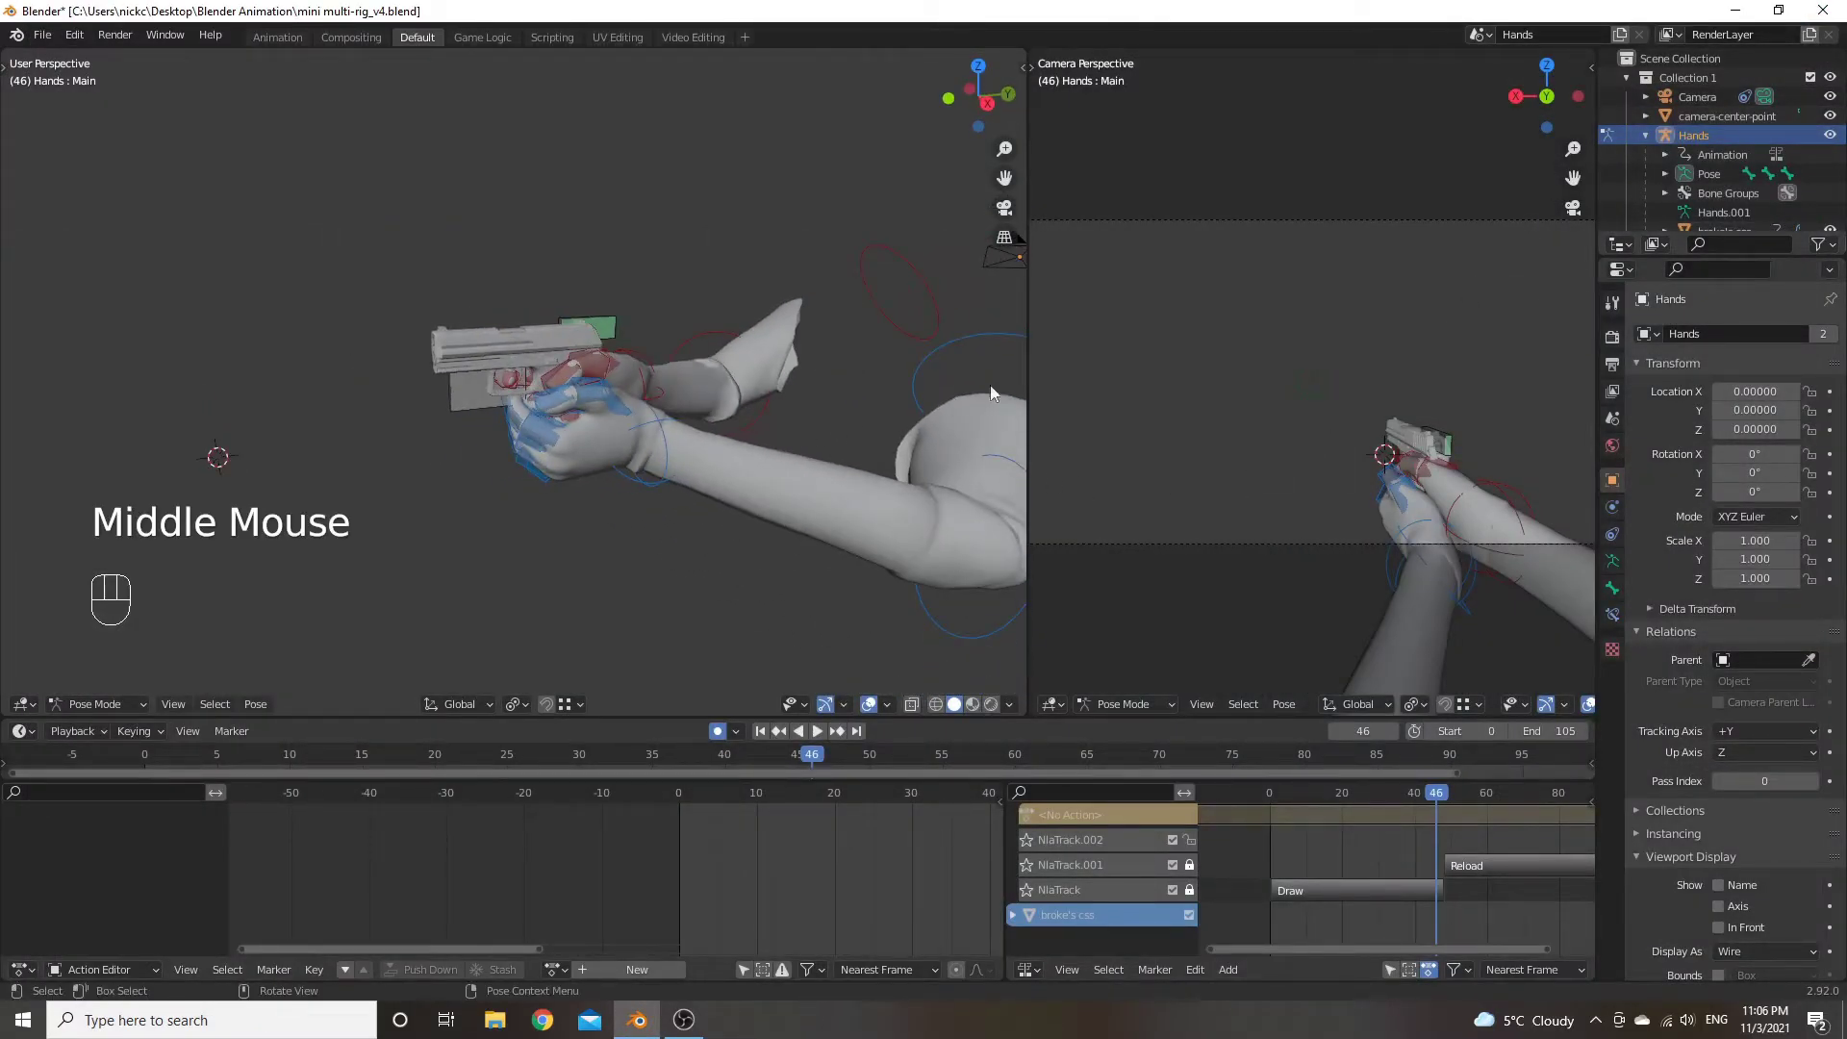
scroll(down, 3)
click(1683, 180)
click(1668, 195)
click(1657, 211)
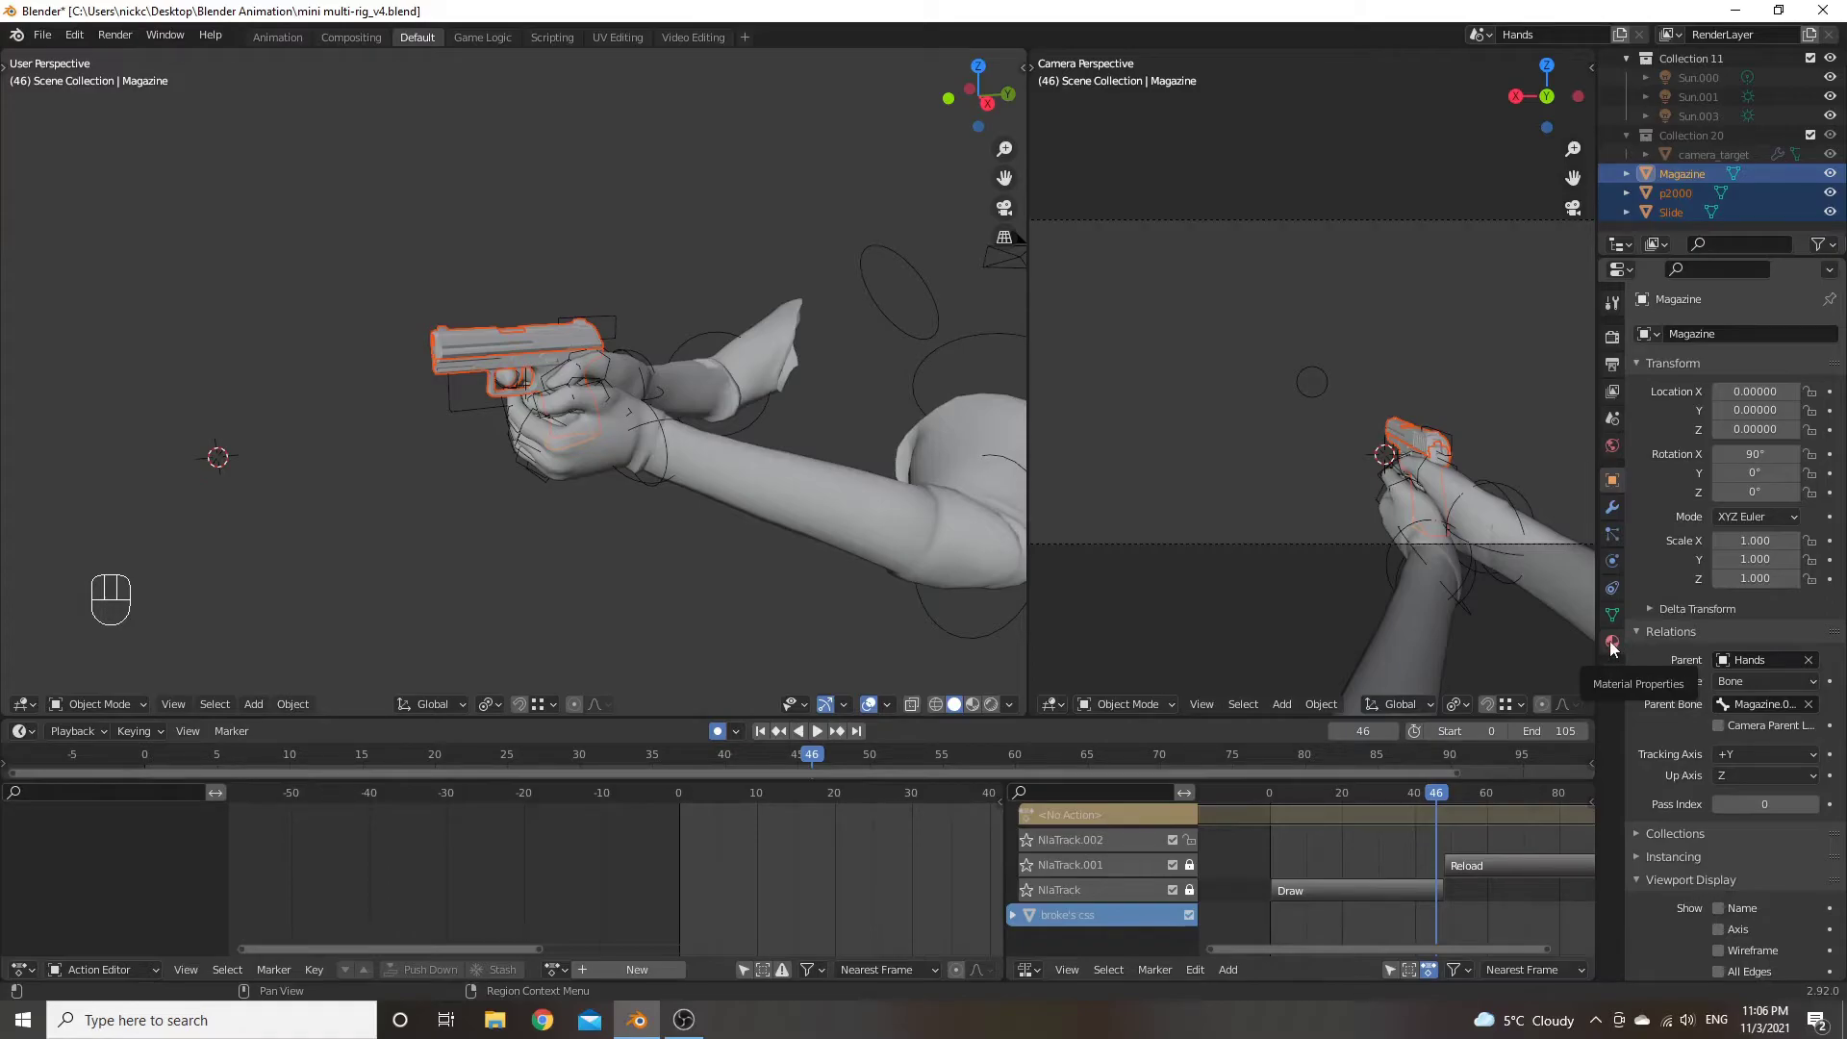
Create a new Magazine material with pist_hkp2000.jpg image texture as its Base Color
click(1619, 647)
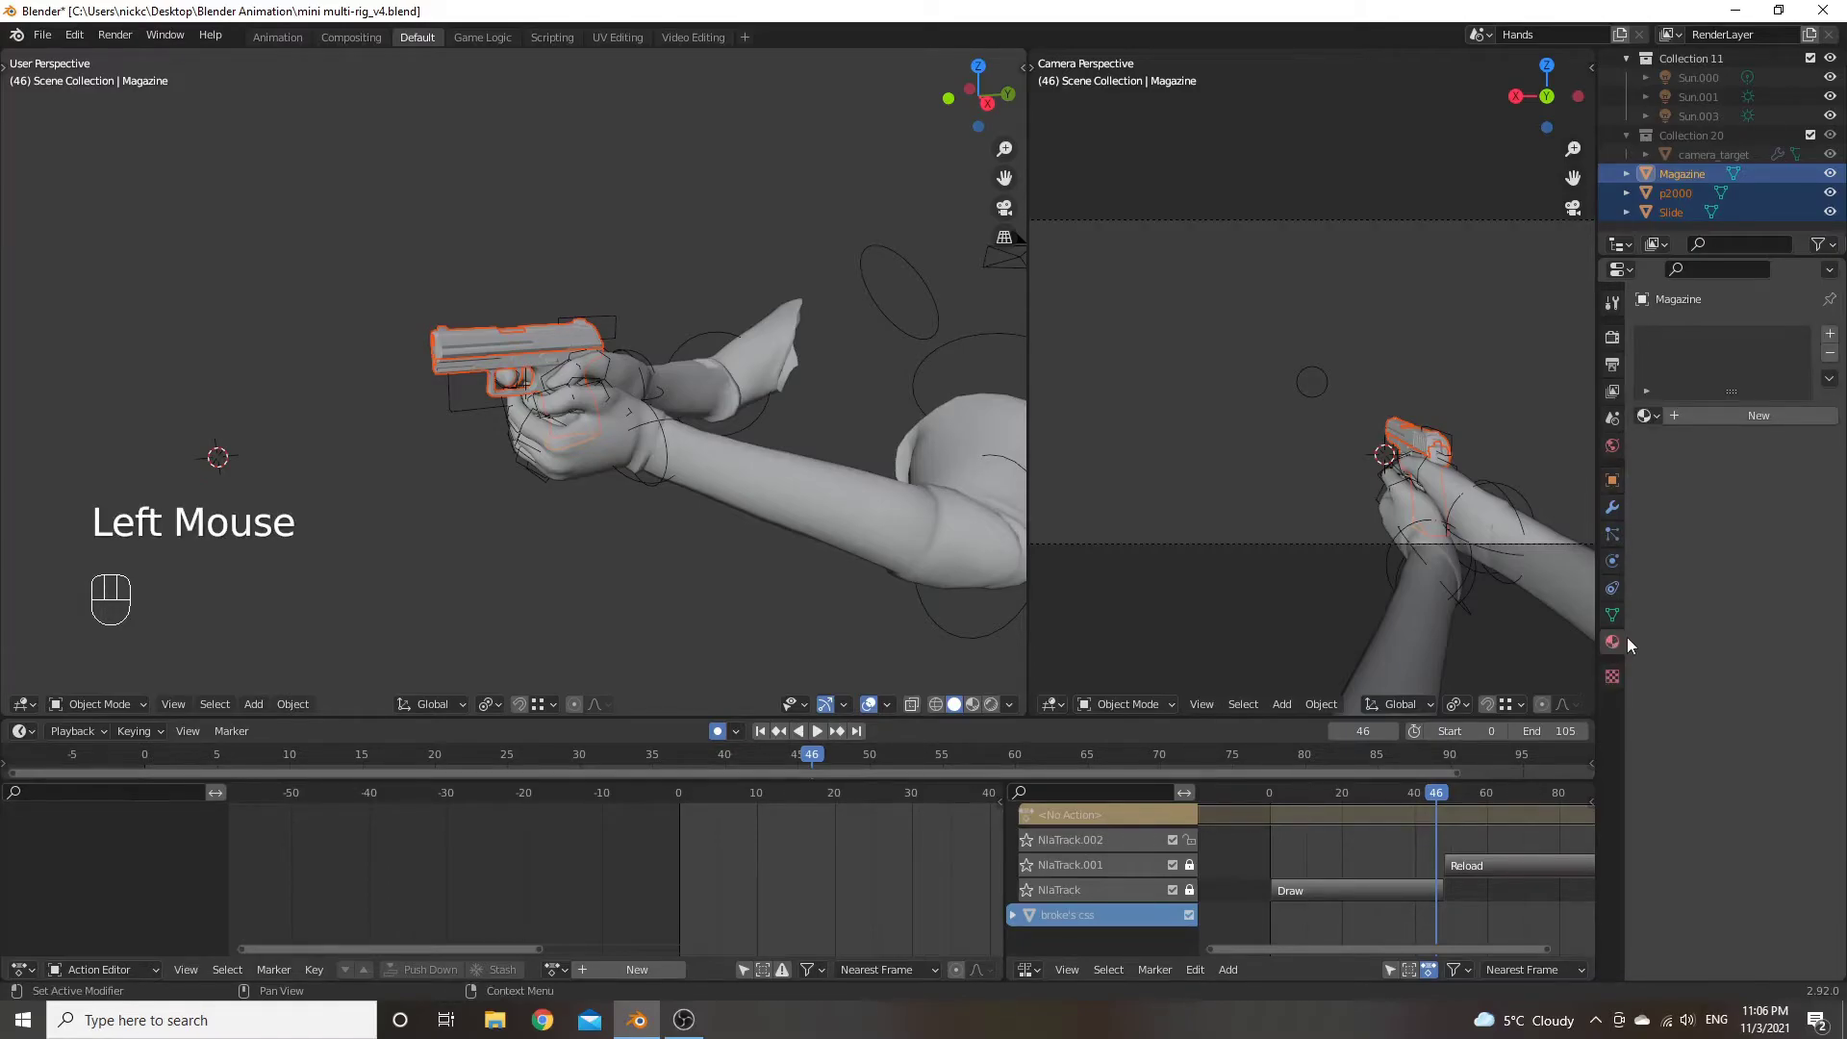
click(1753, 424)
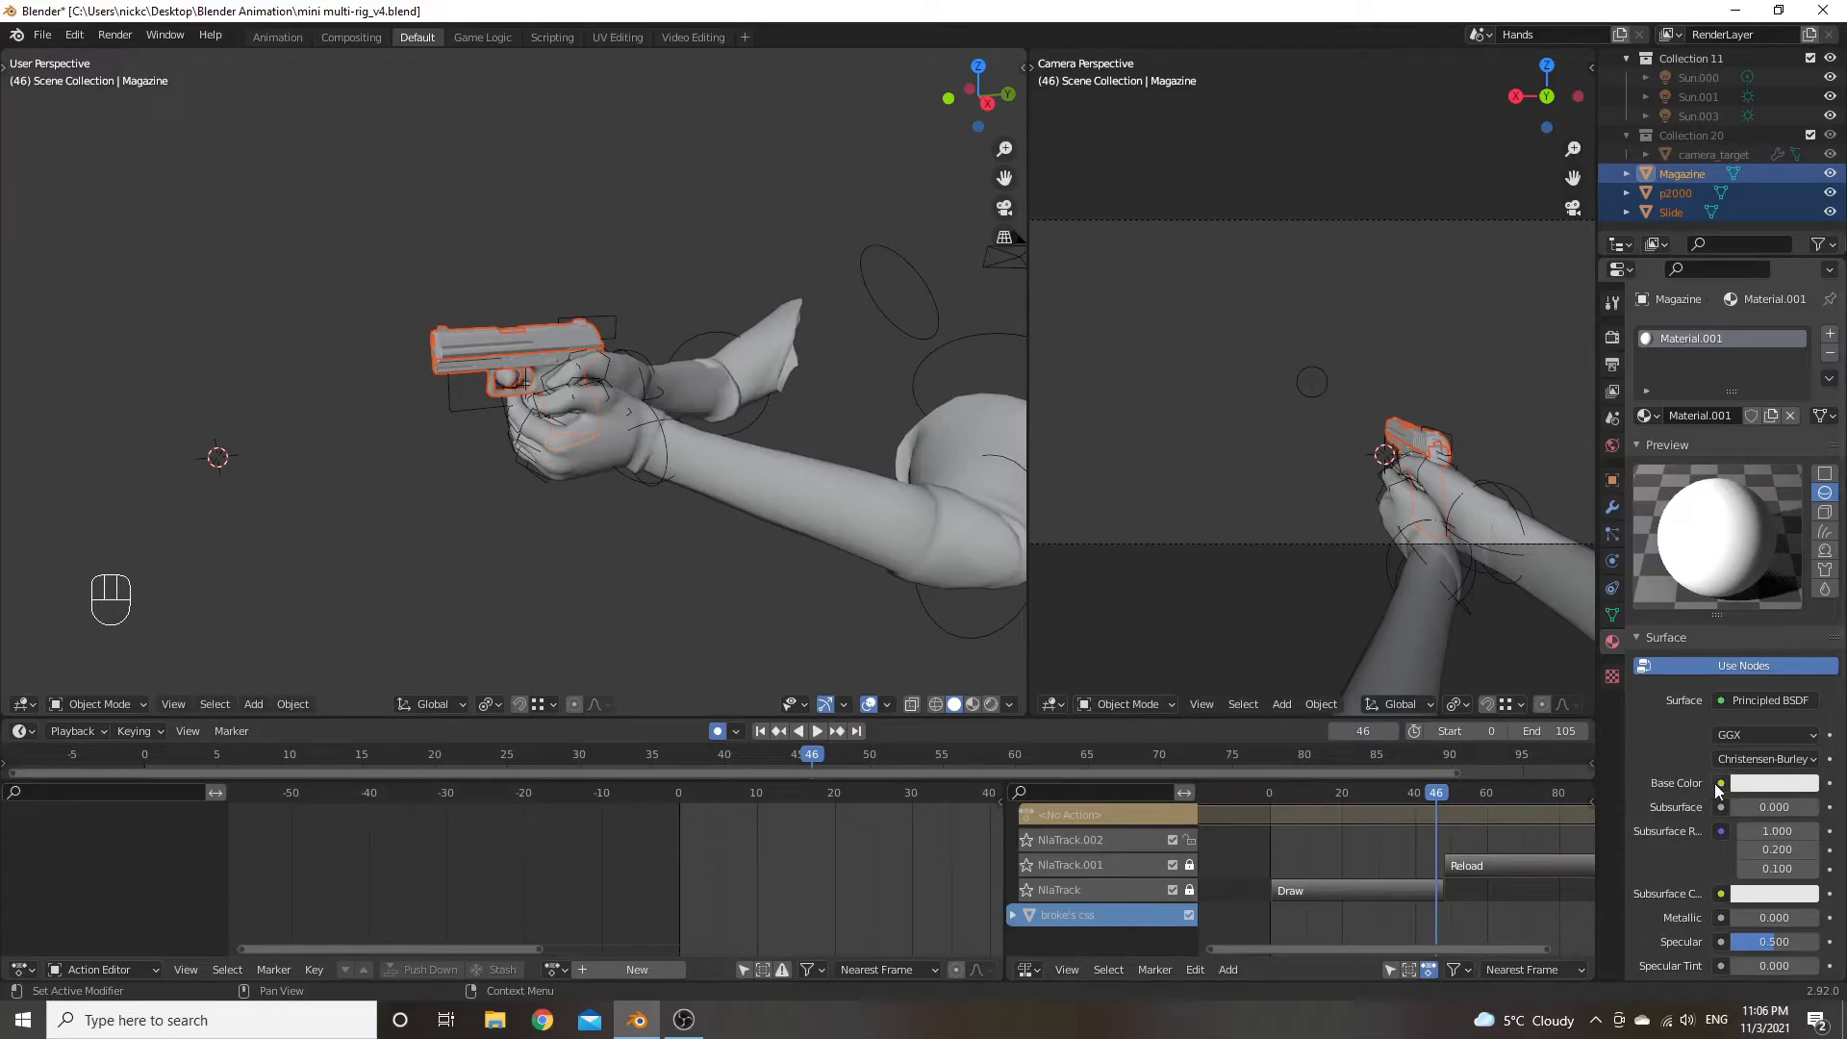
click(1729, 789)
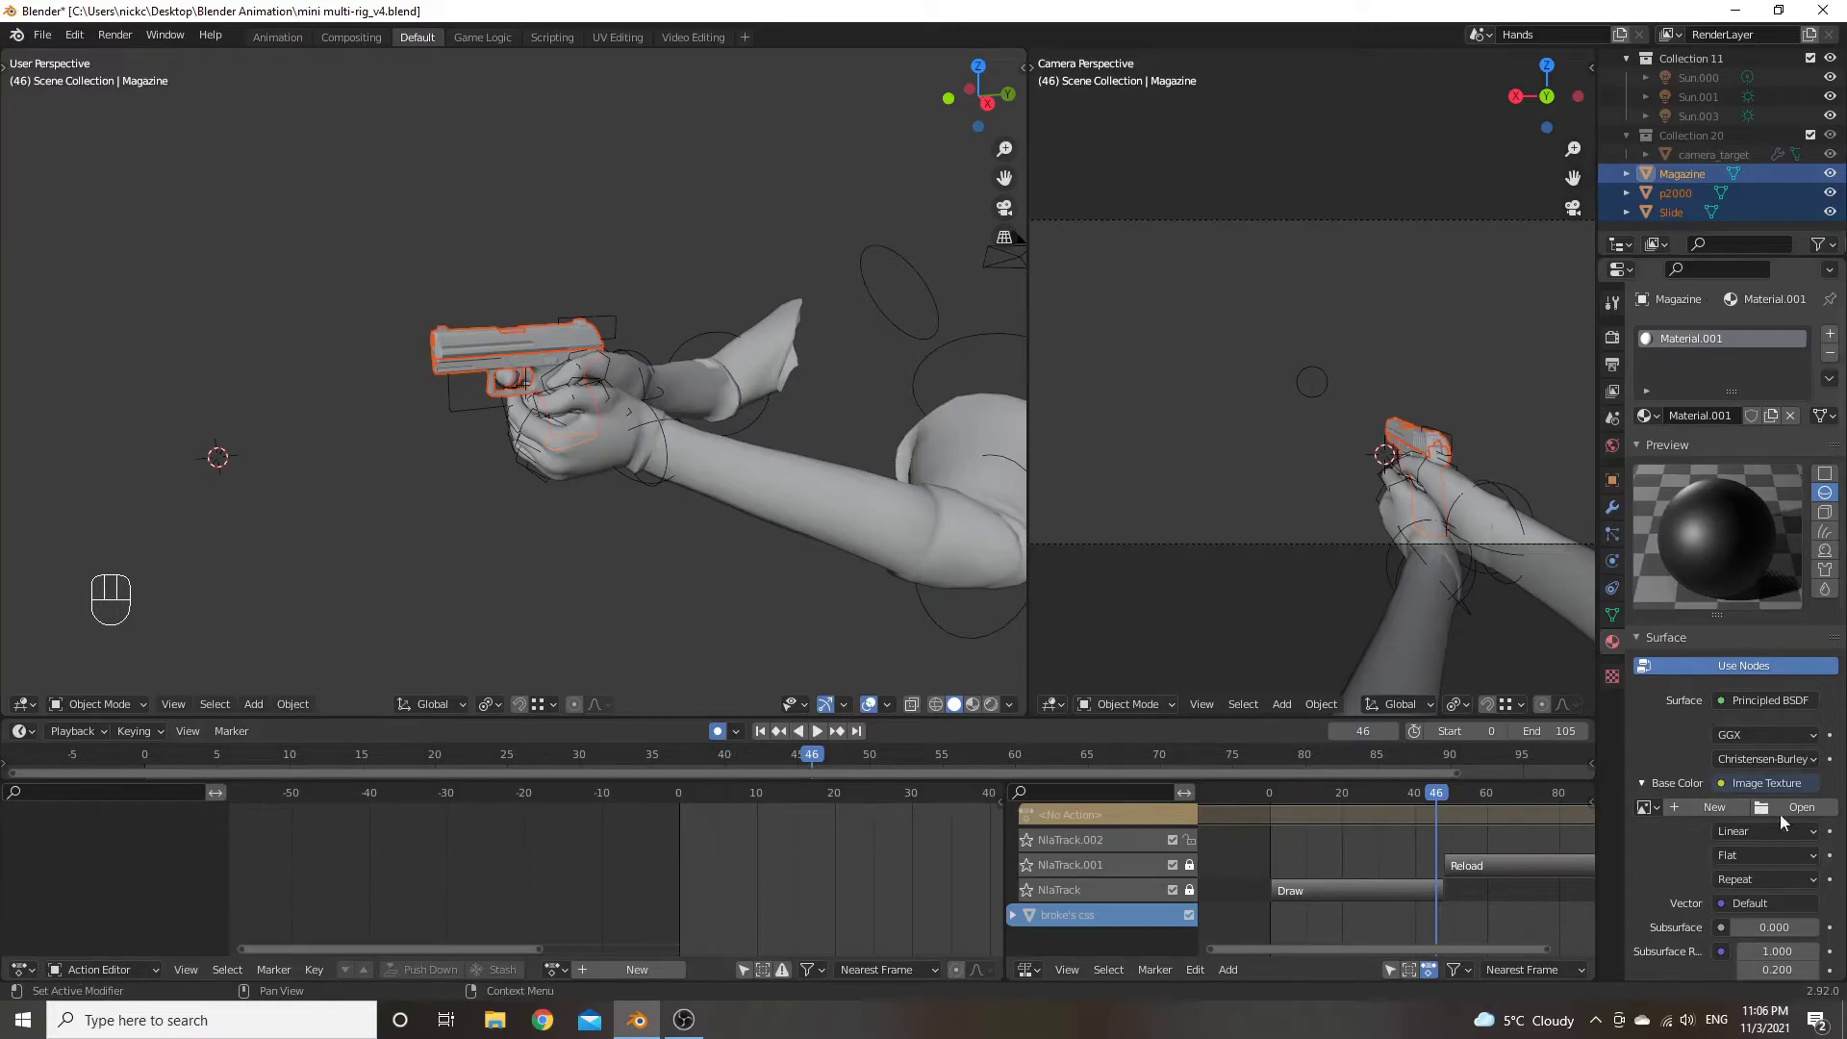
click(1790, 814)
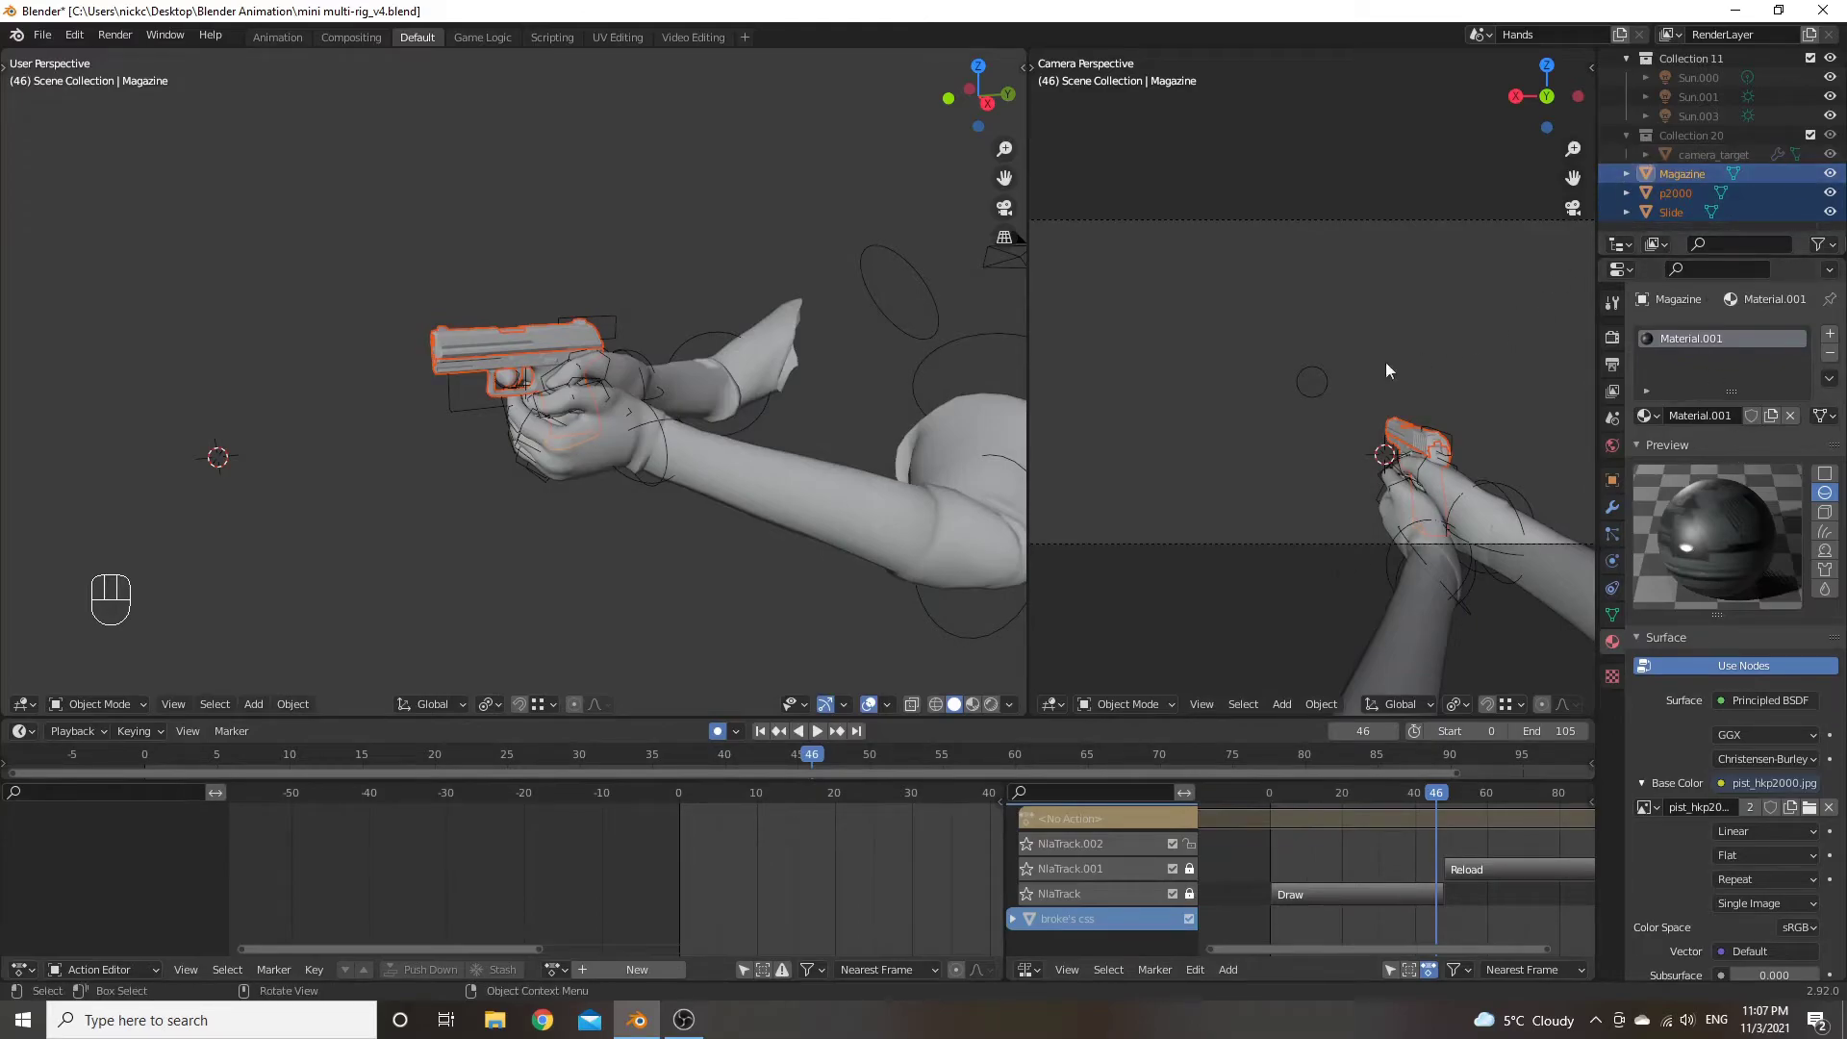
Inspect the pistol in the viewport with shading toggles, ending with only the Slide selected
drag(580, 378, 552, 382)
key(z)
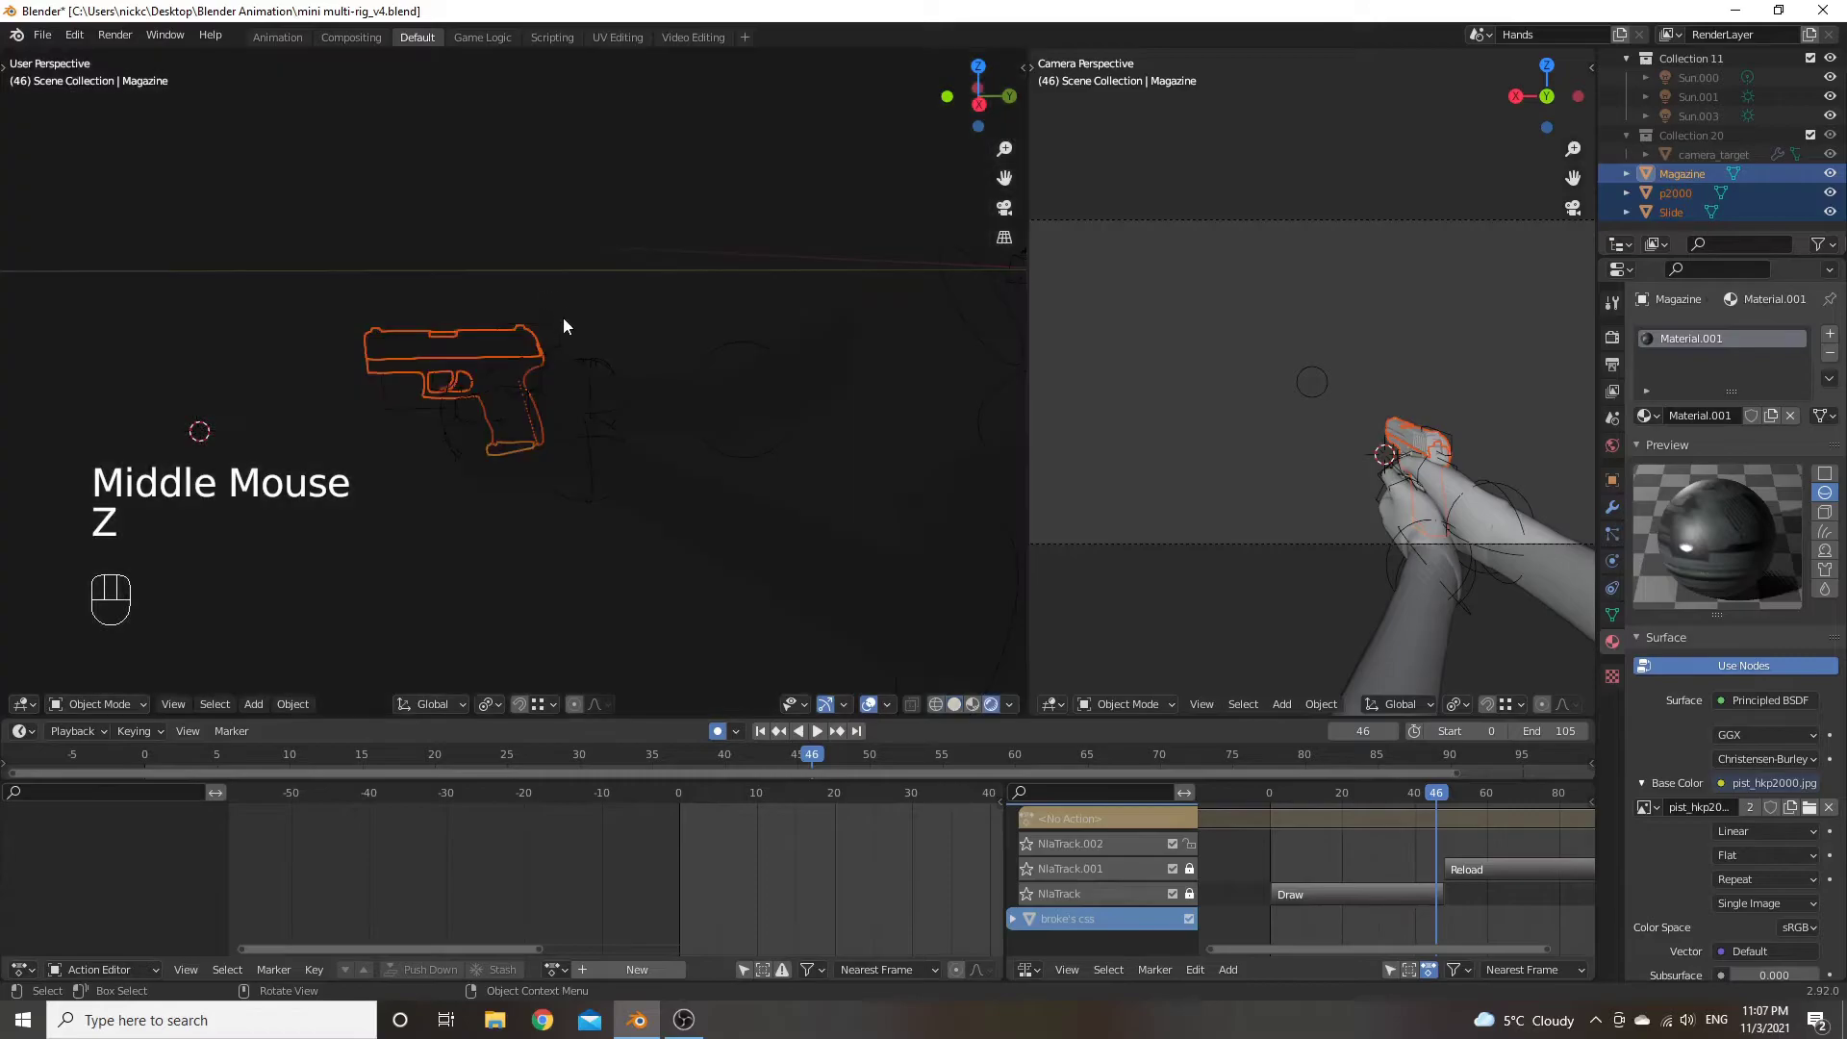
drag(542, 336, 596, 344)
click(593, 278)
scroll(up, 3)
click(621, 358)
middle_click(651, 340)
click(585, 381)
scroll(down, 3)
click(442, 417)
click(416, 589)
key(z)
scroll(down, 3)
click(485, 382)
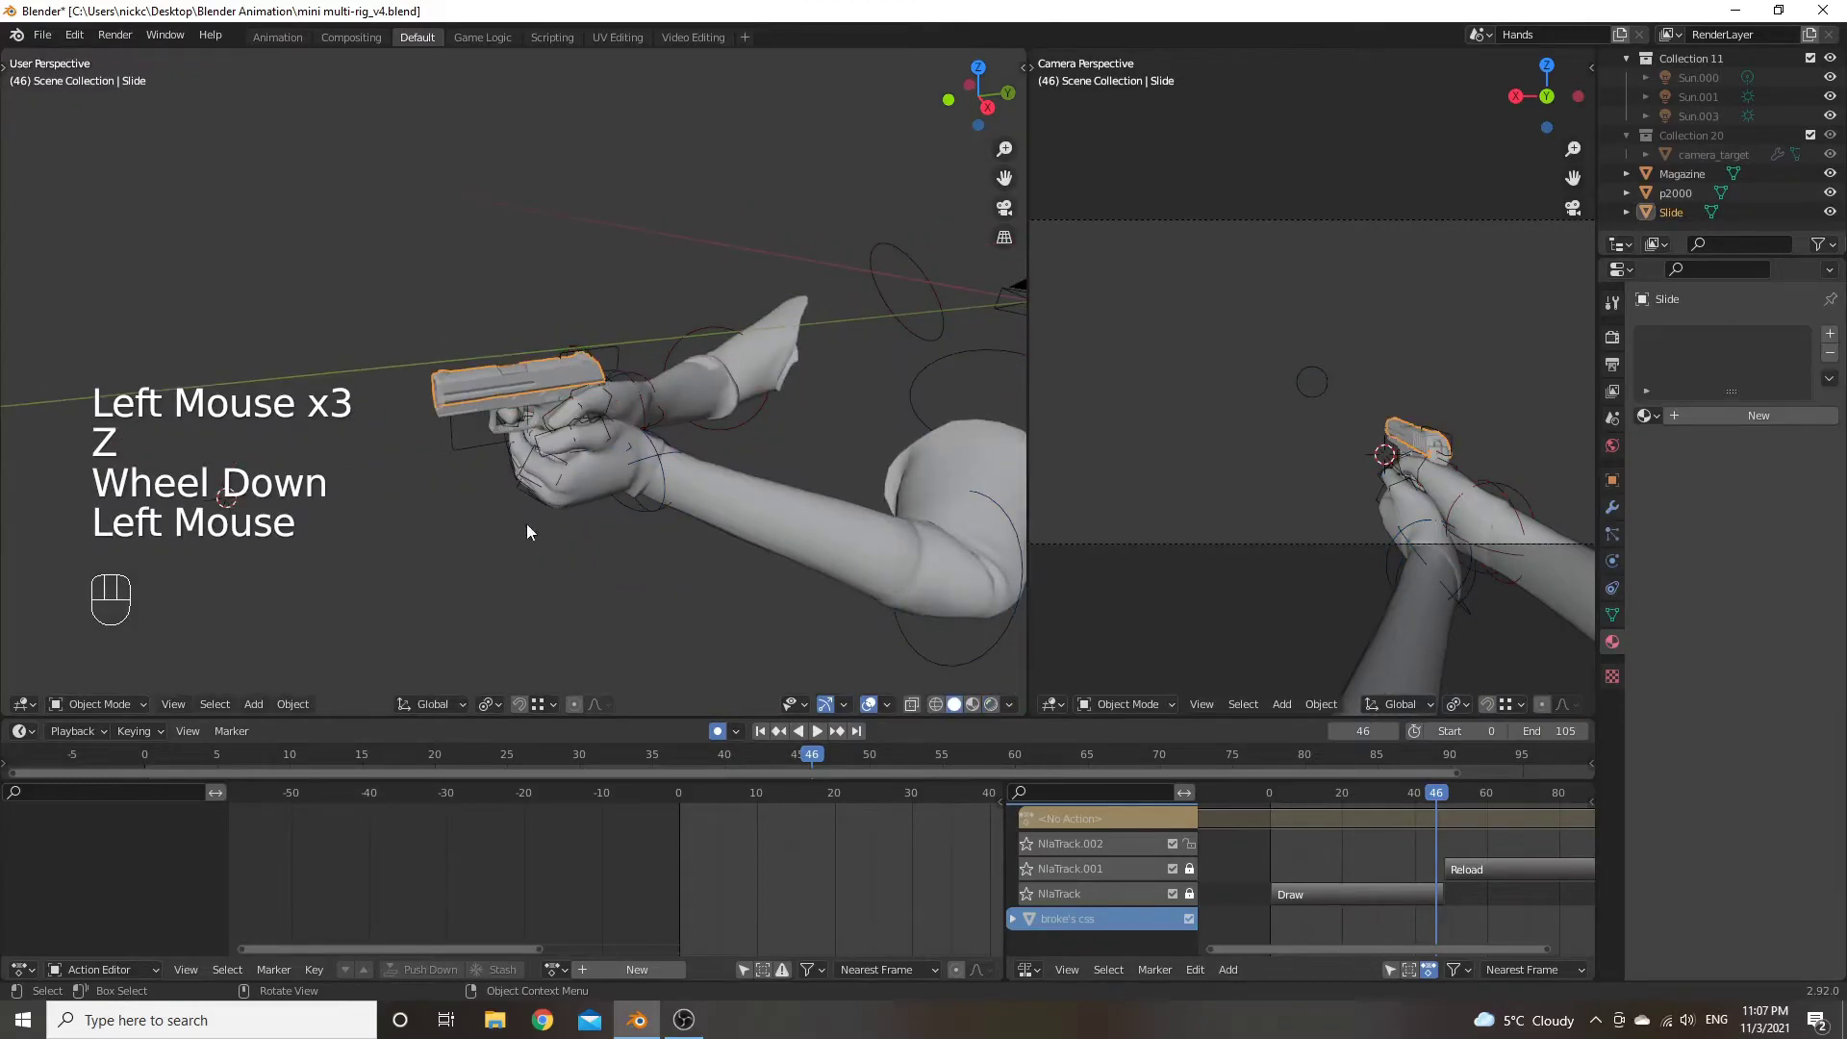
Cycle through Magazine, p2000 and Slide in the Outliner, checking each one's material settings
key(z)
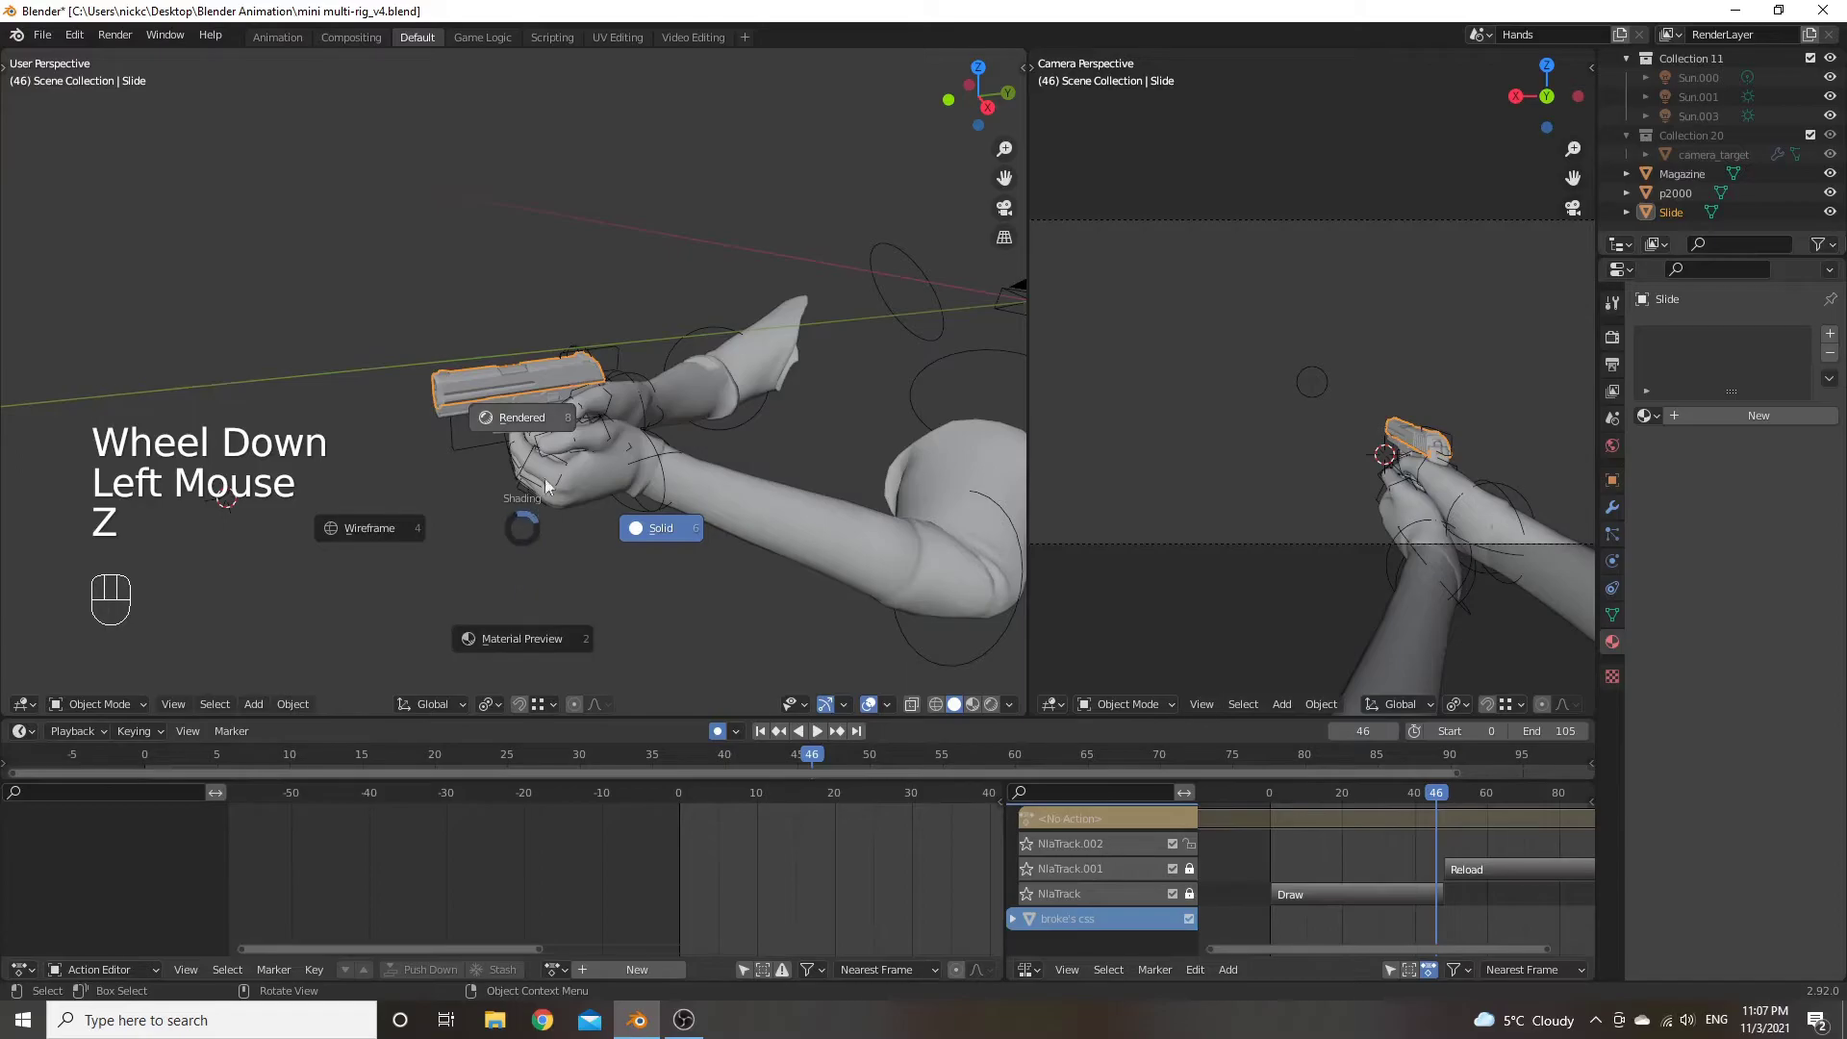
key(z)
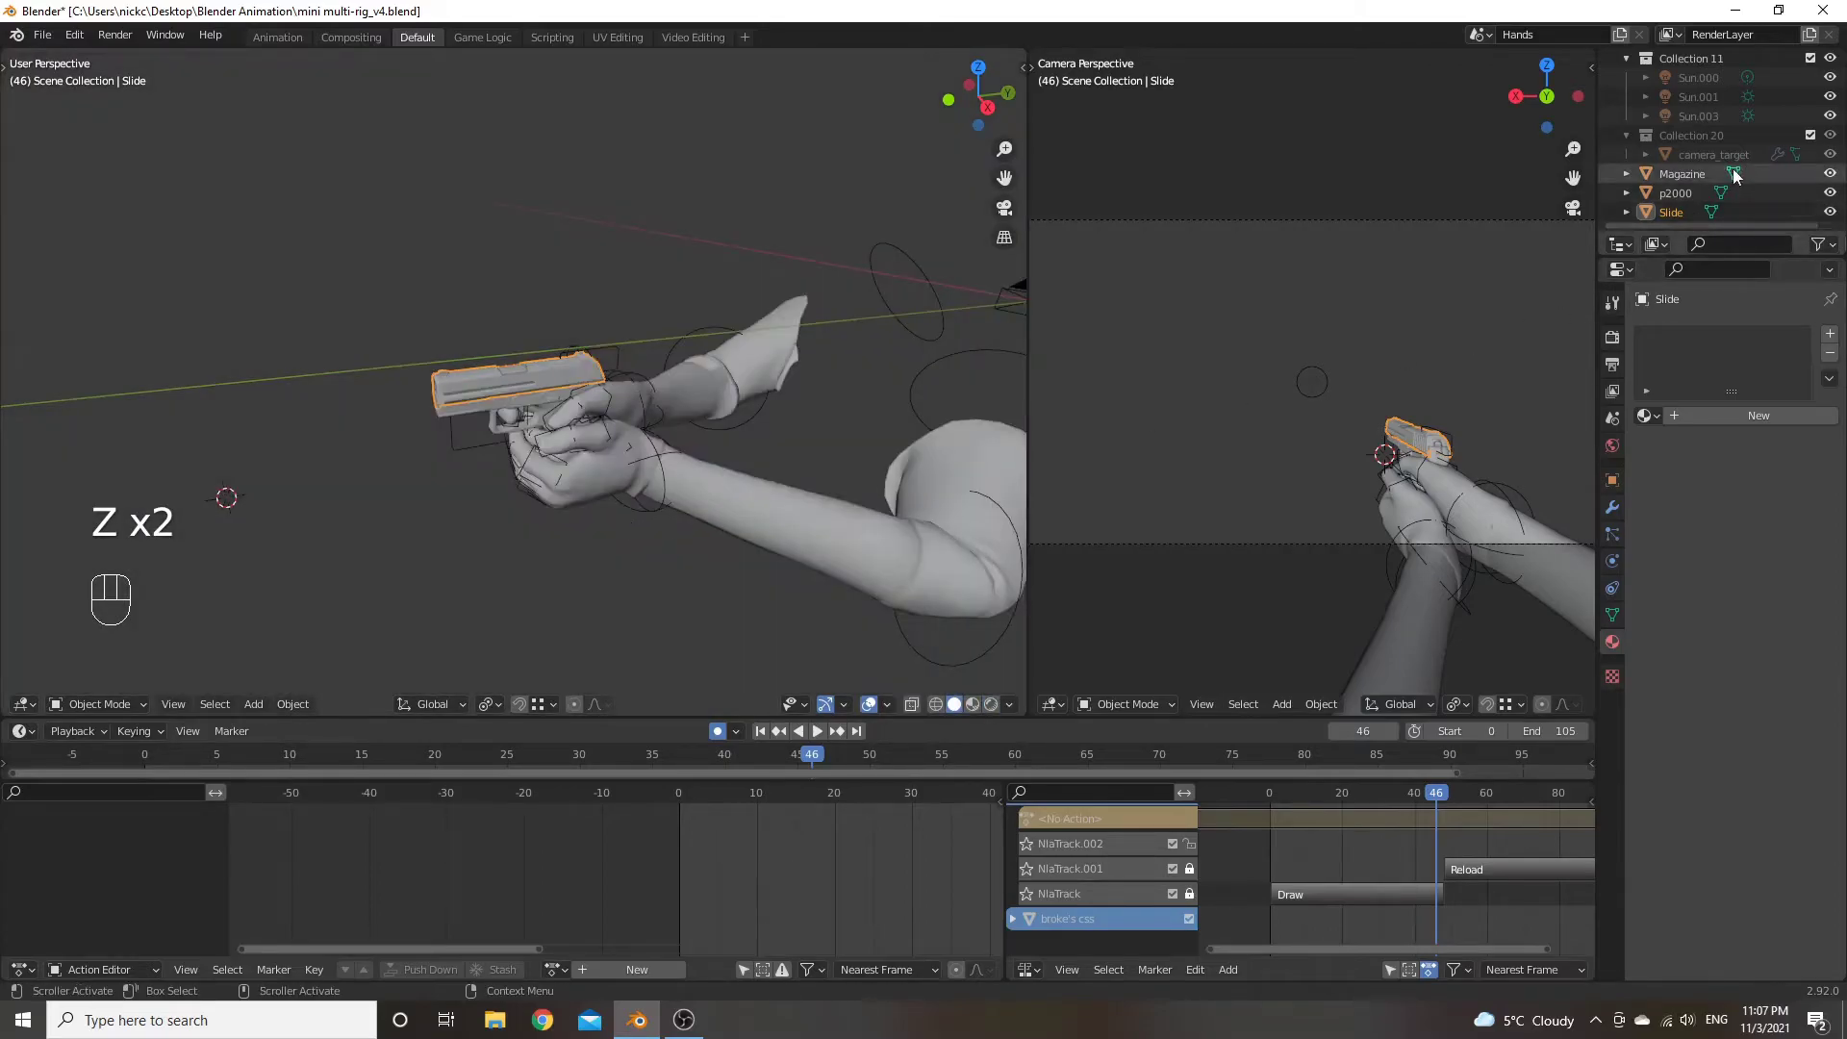
click(1654, 200)
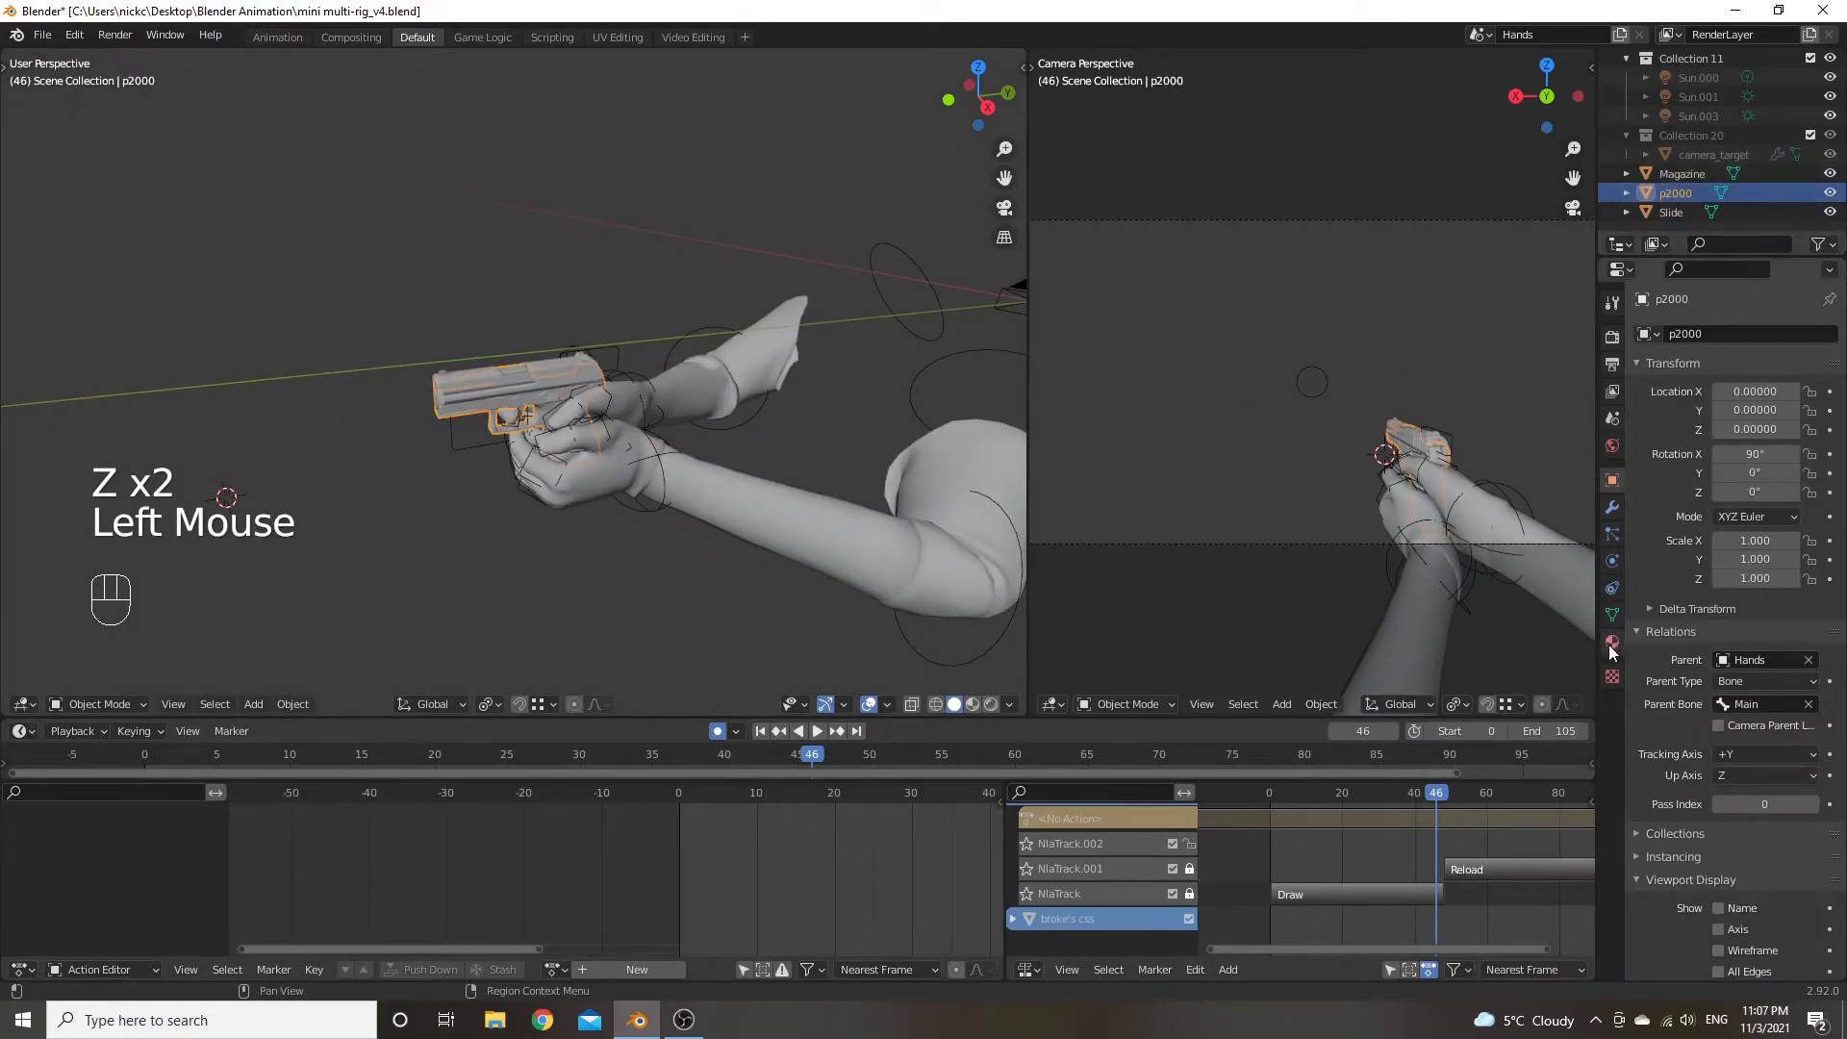
click(1613, 649)
click(1653, 176)
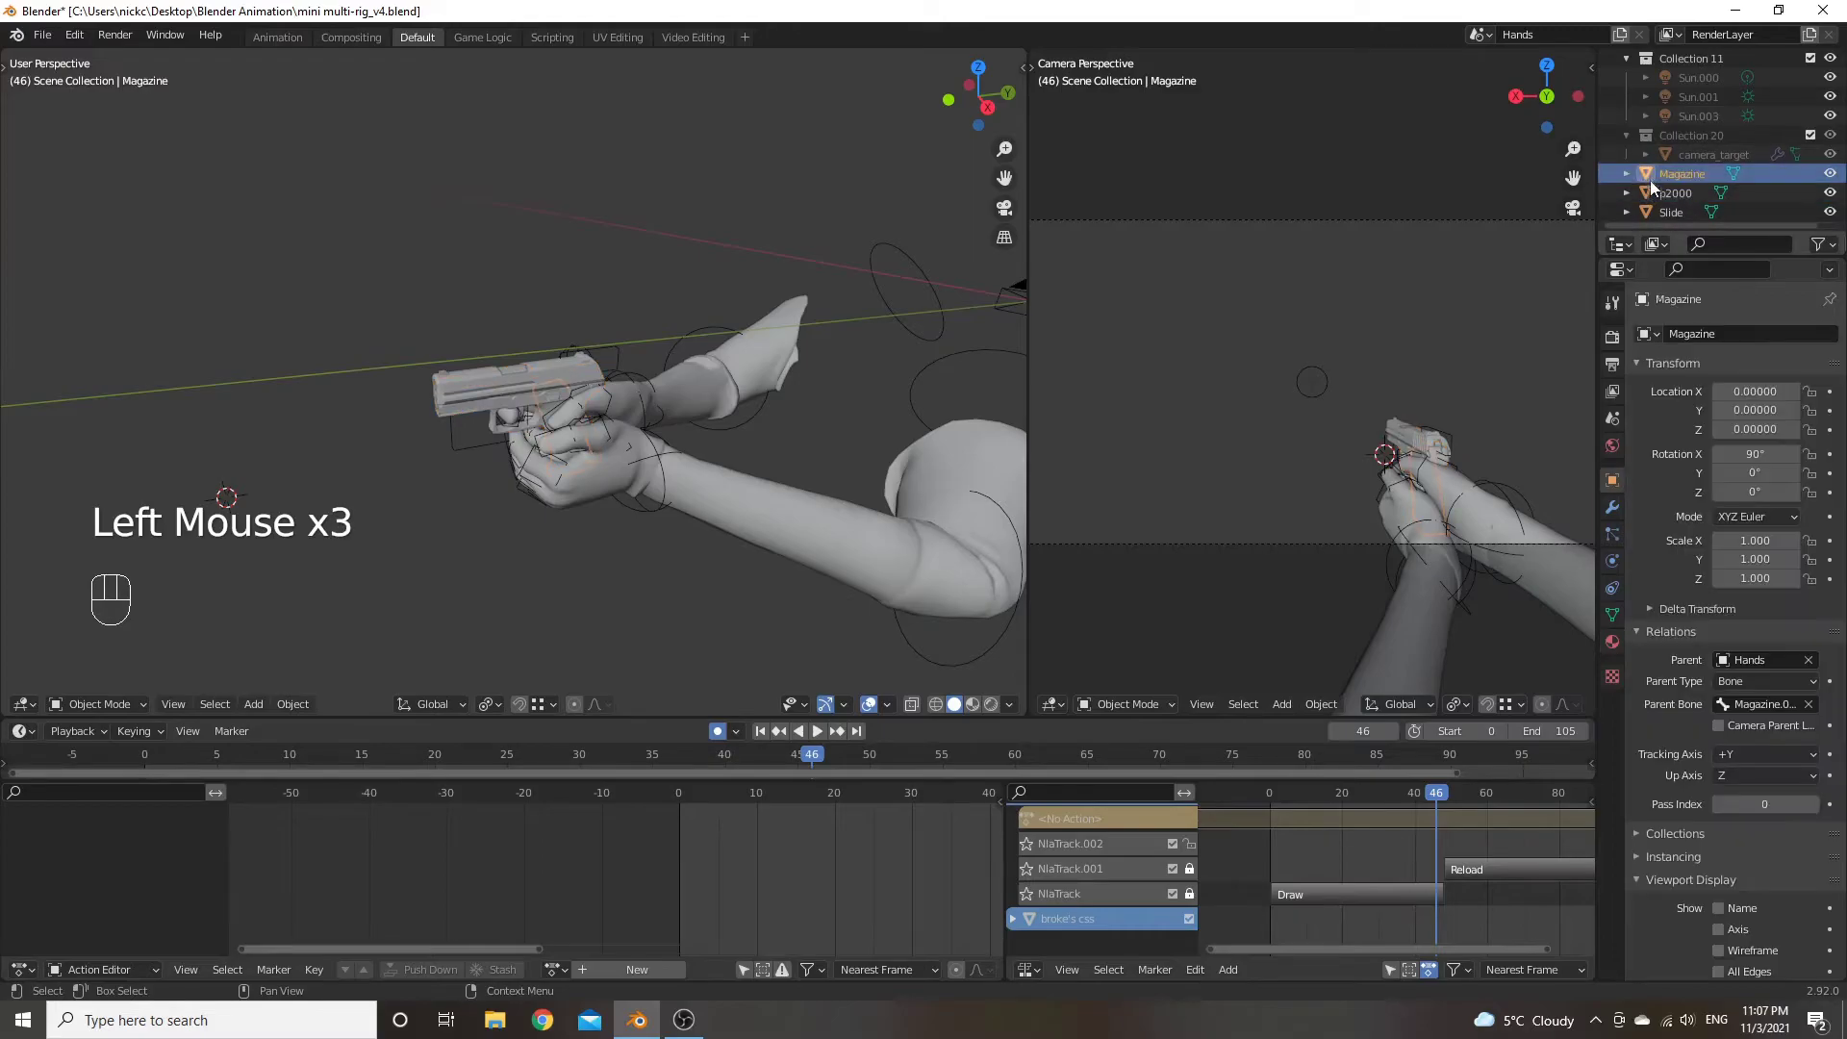
click(1653, 190)
click(1651, 210)
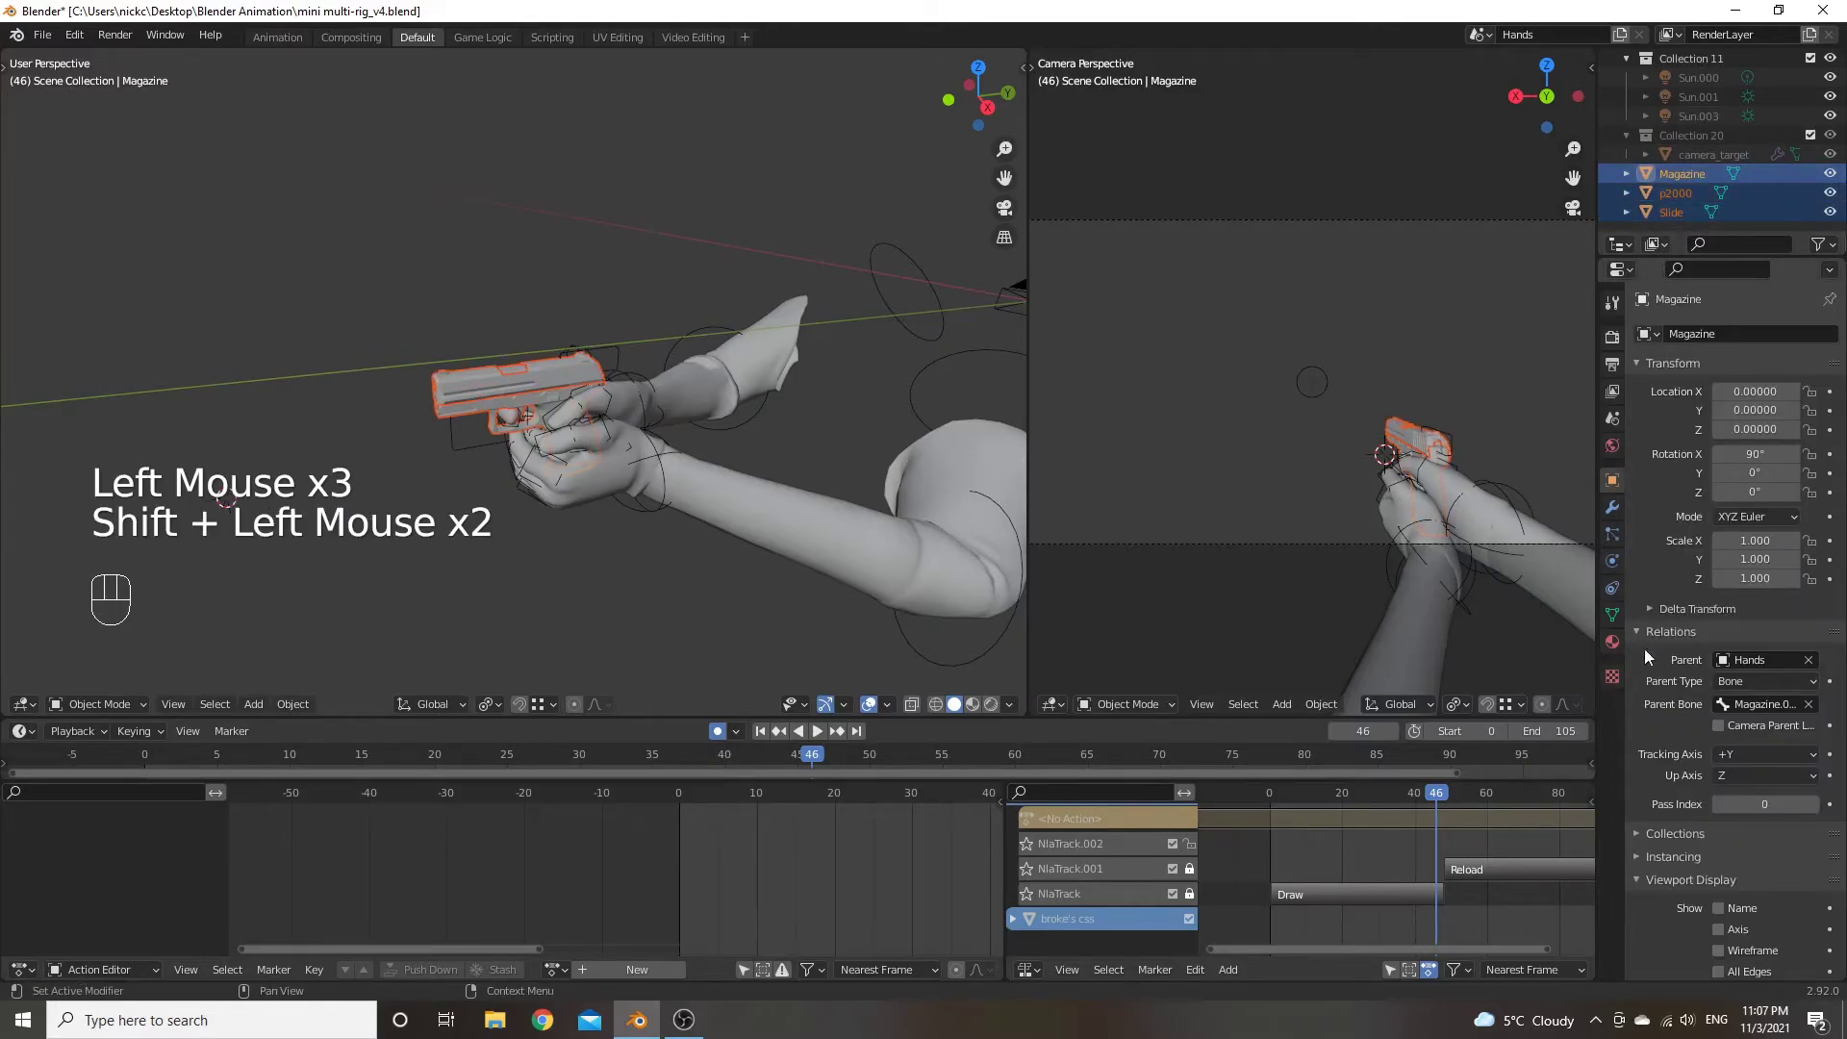
click(1629, 645)
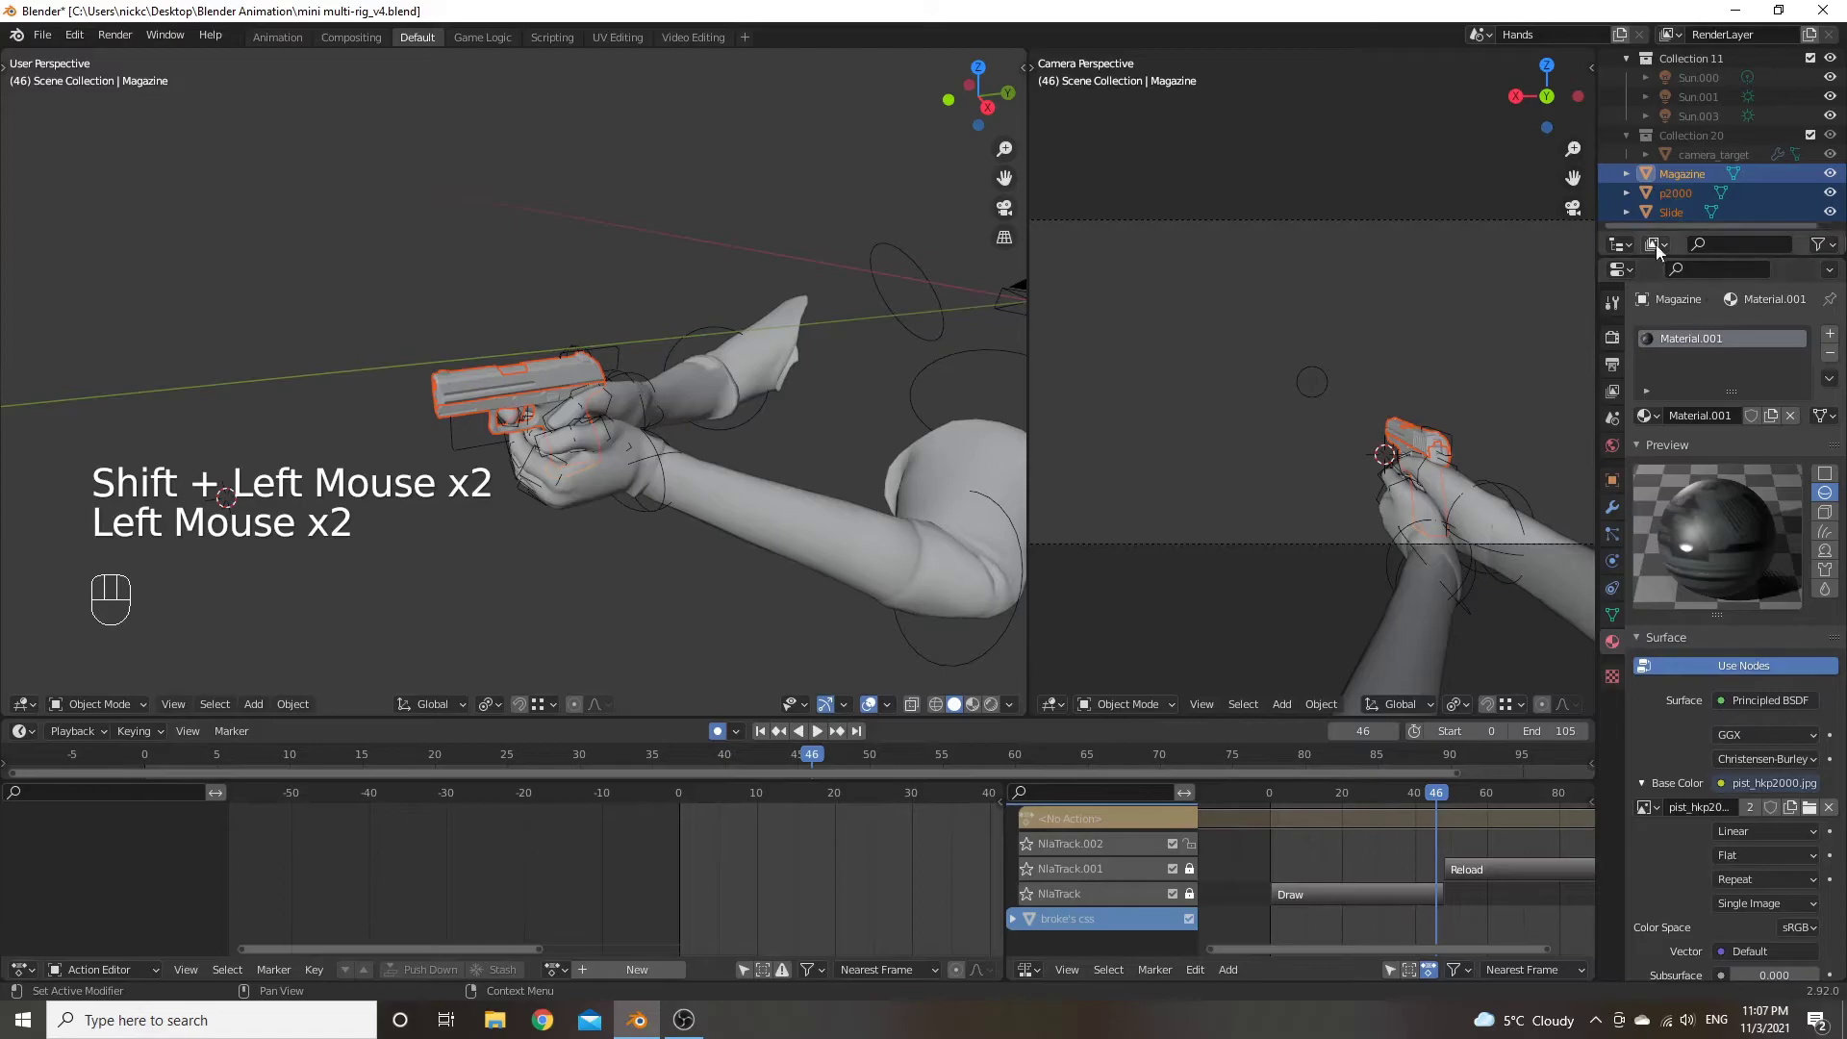
click(1658, 205)
click(1617, 652)
click(1645, 214)
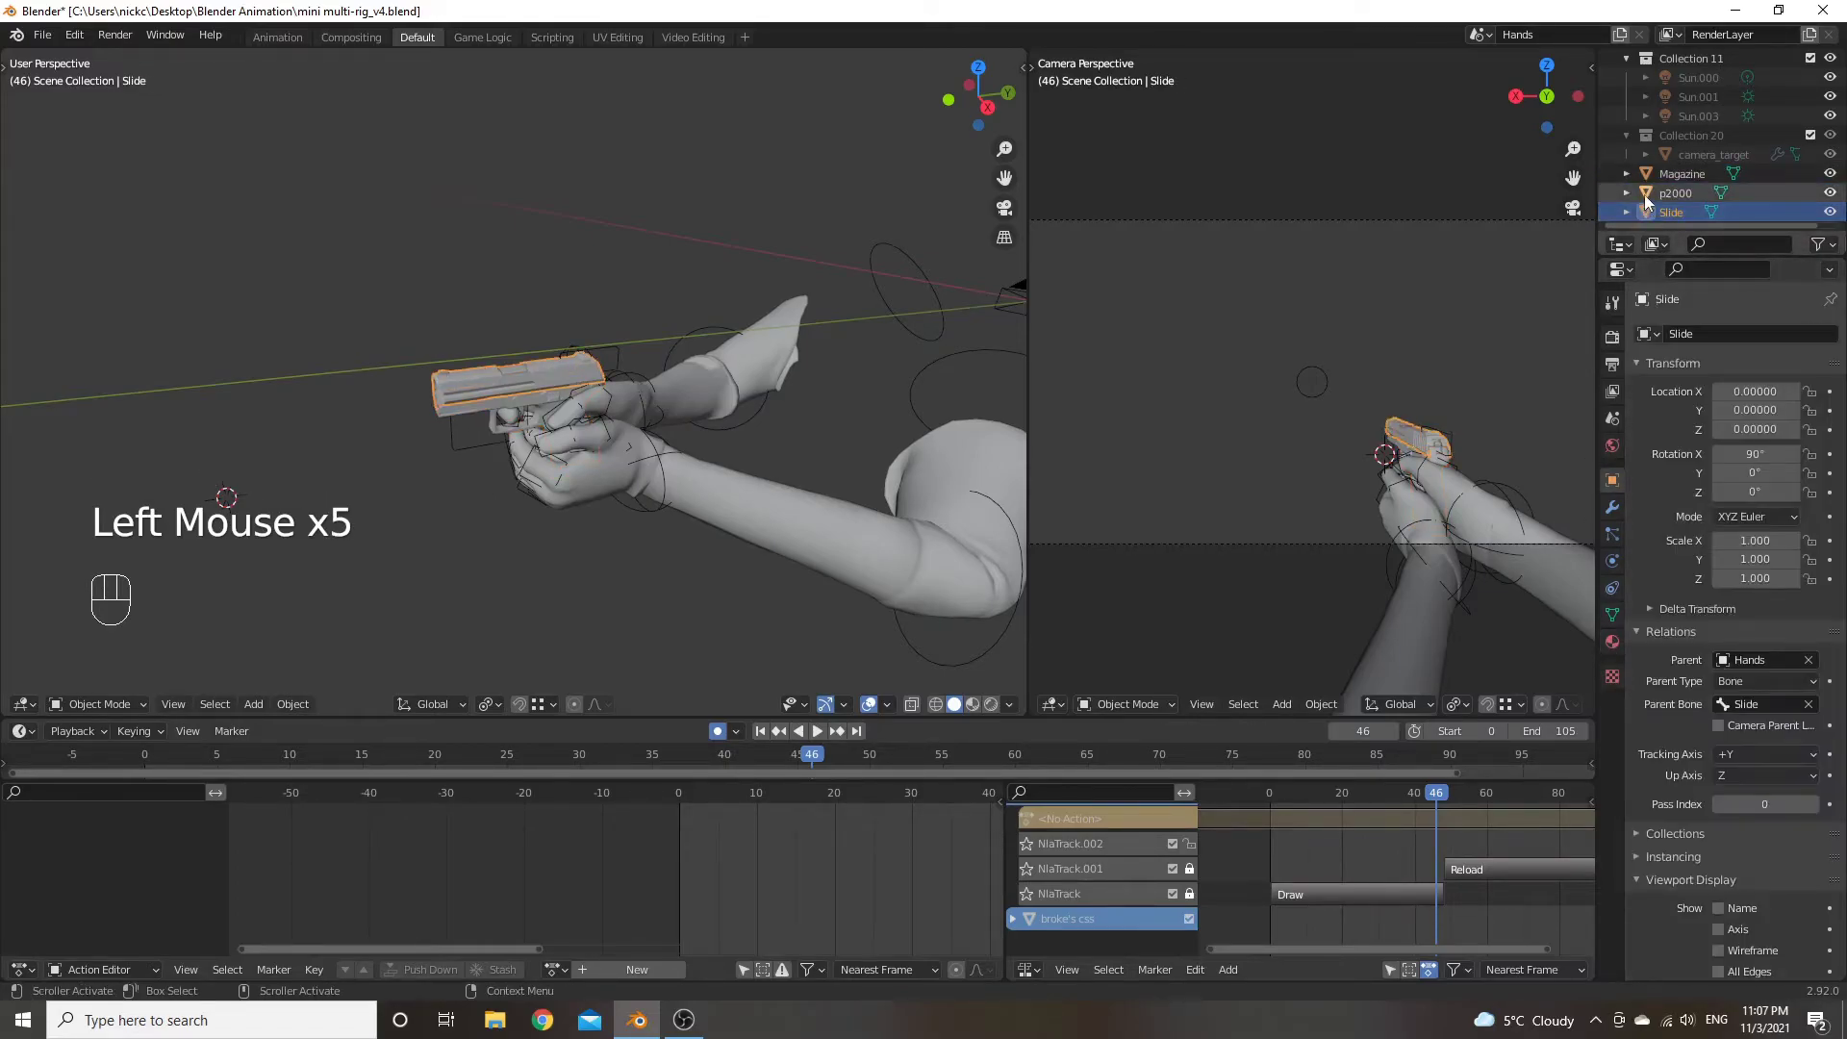
click(1648, 201)
click(1656, 197)
click(1650, 176)
click(1619, 643)
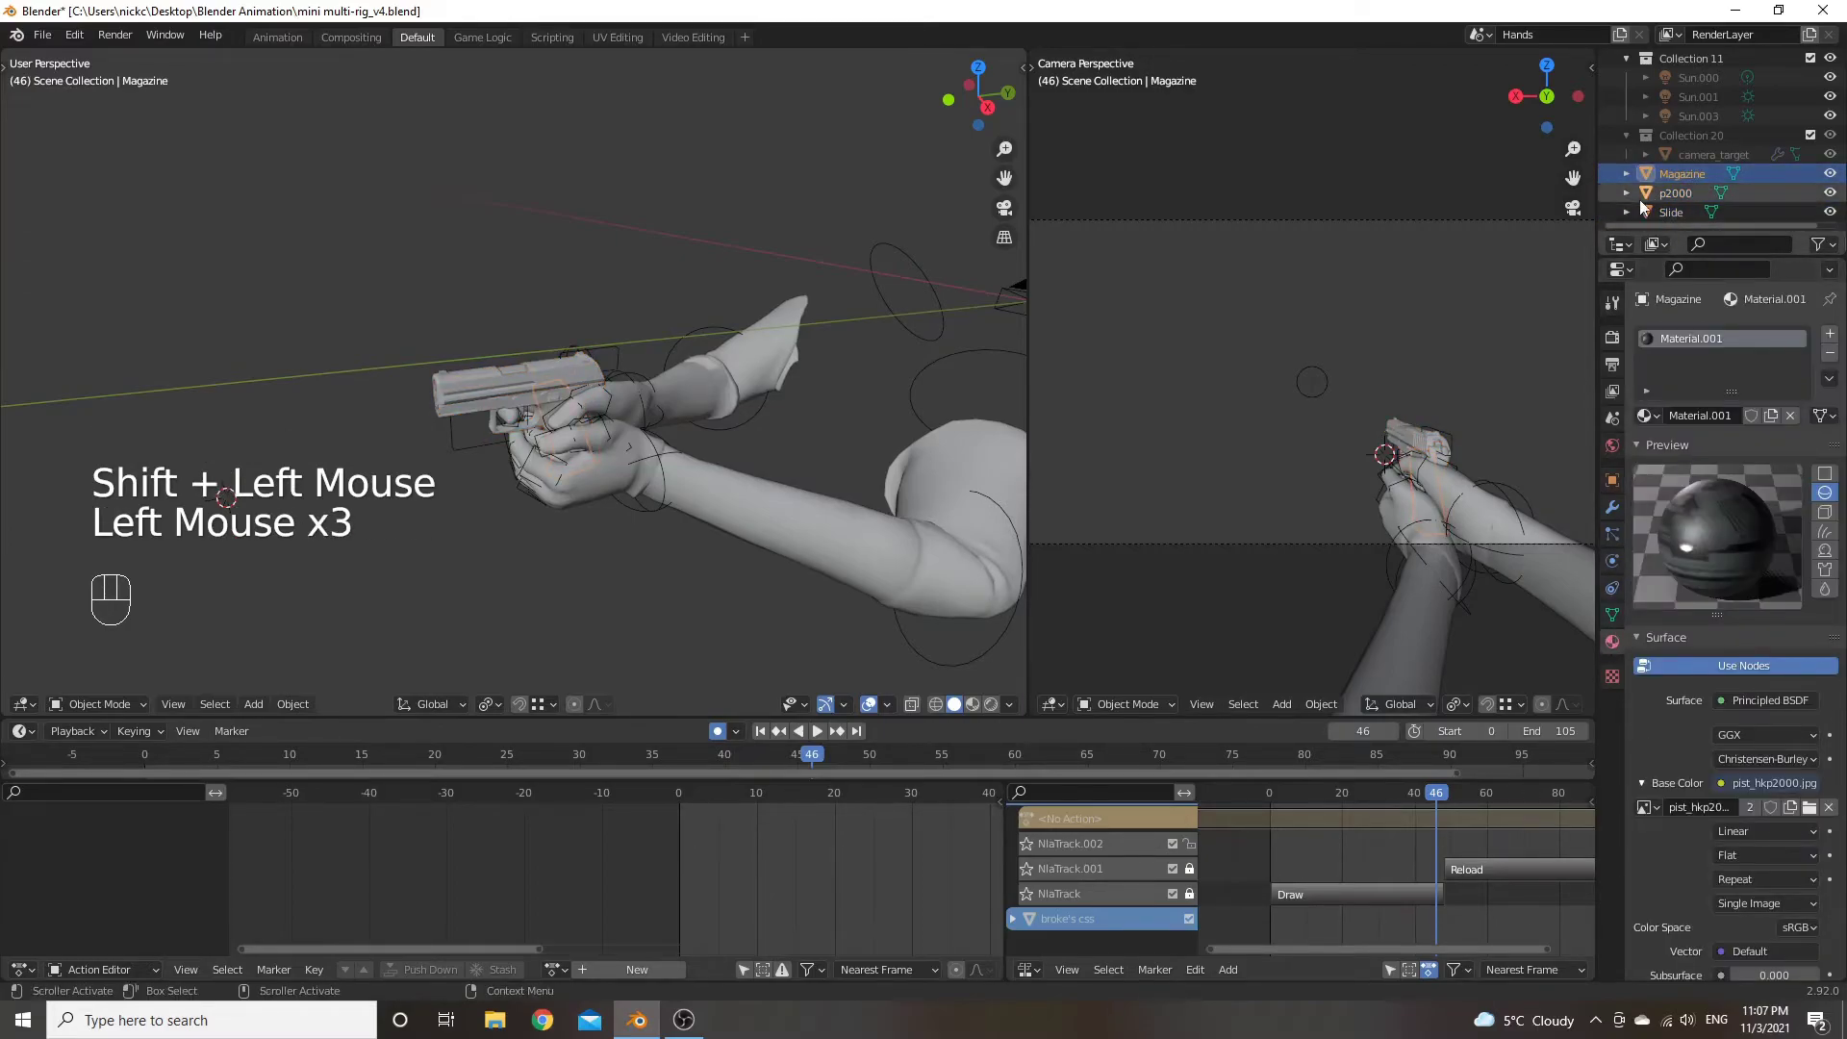
Give p2000 a new material reusing pist_hkp2000.jpg as its Base Color image texture
click(1645, 194)
click(1619, 646)
click(1764, 416)
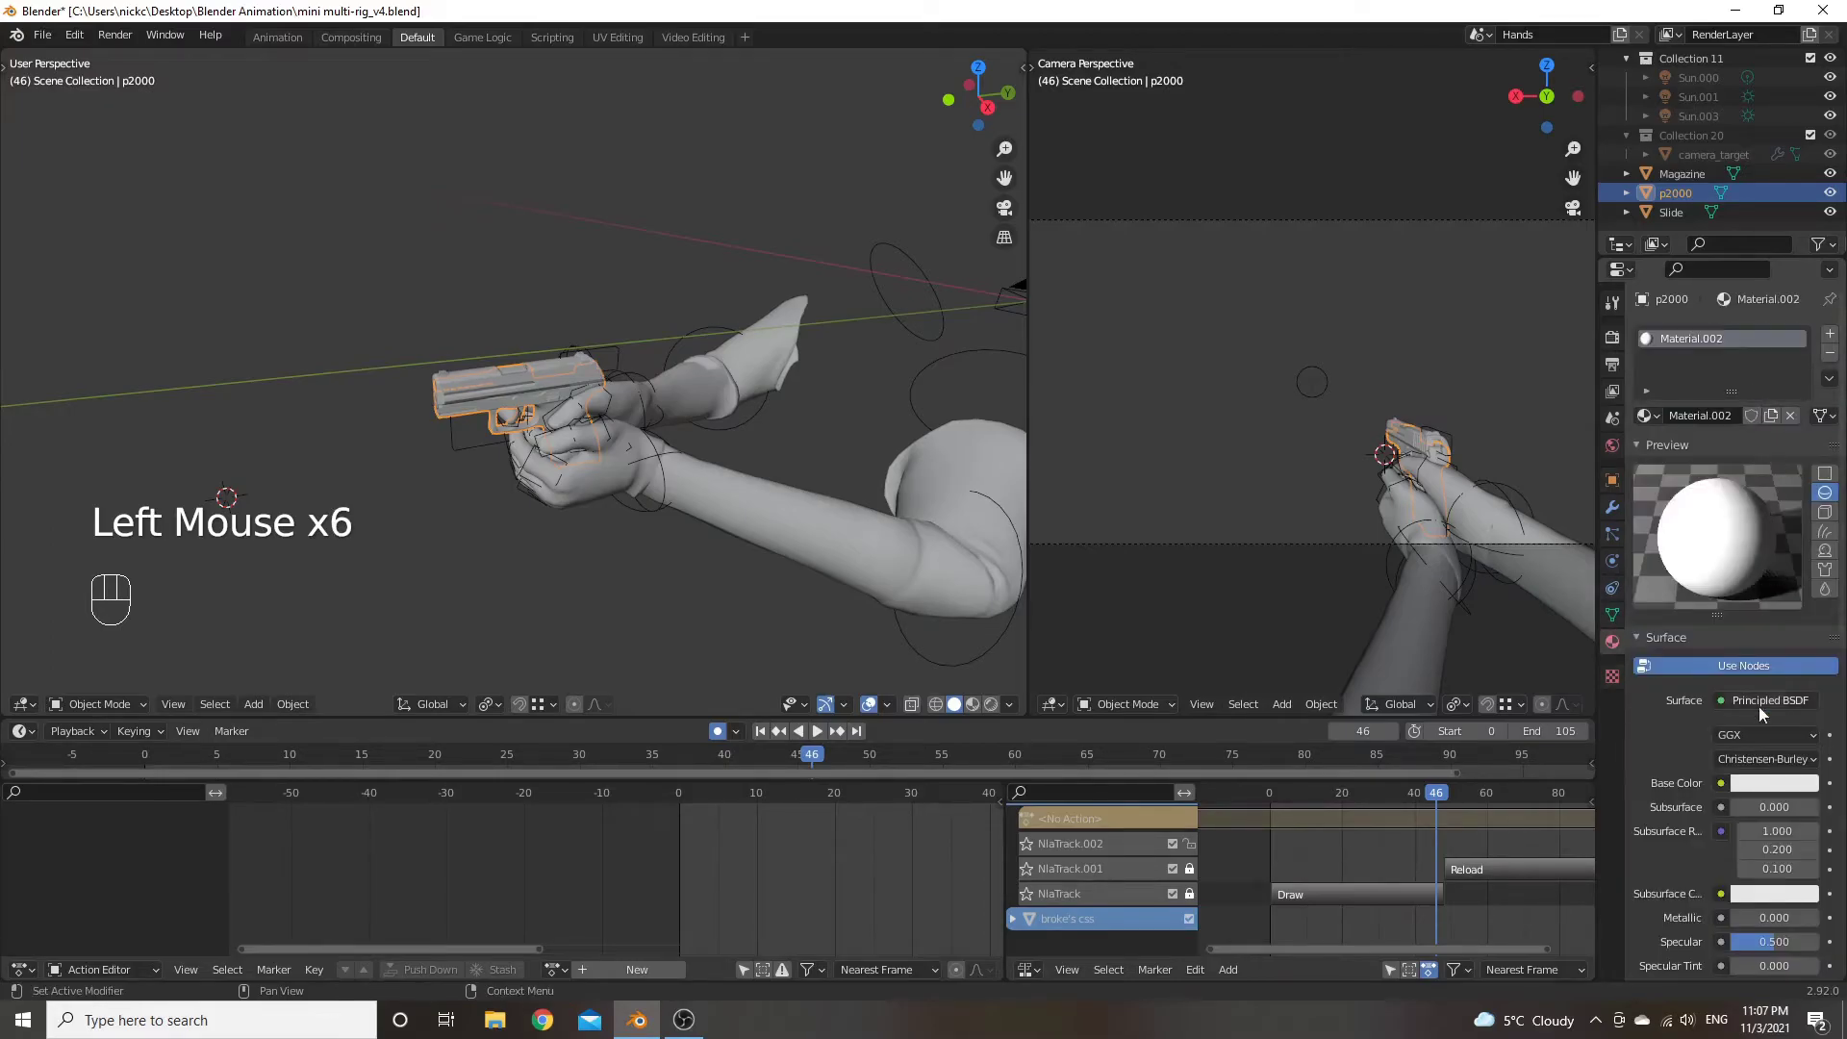
drag(1732, 785, 1337, 614)
click(1811, 809)
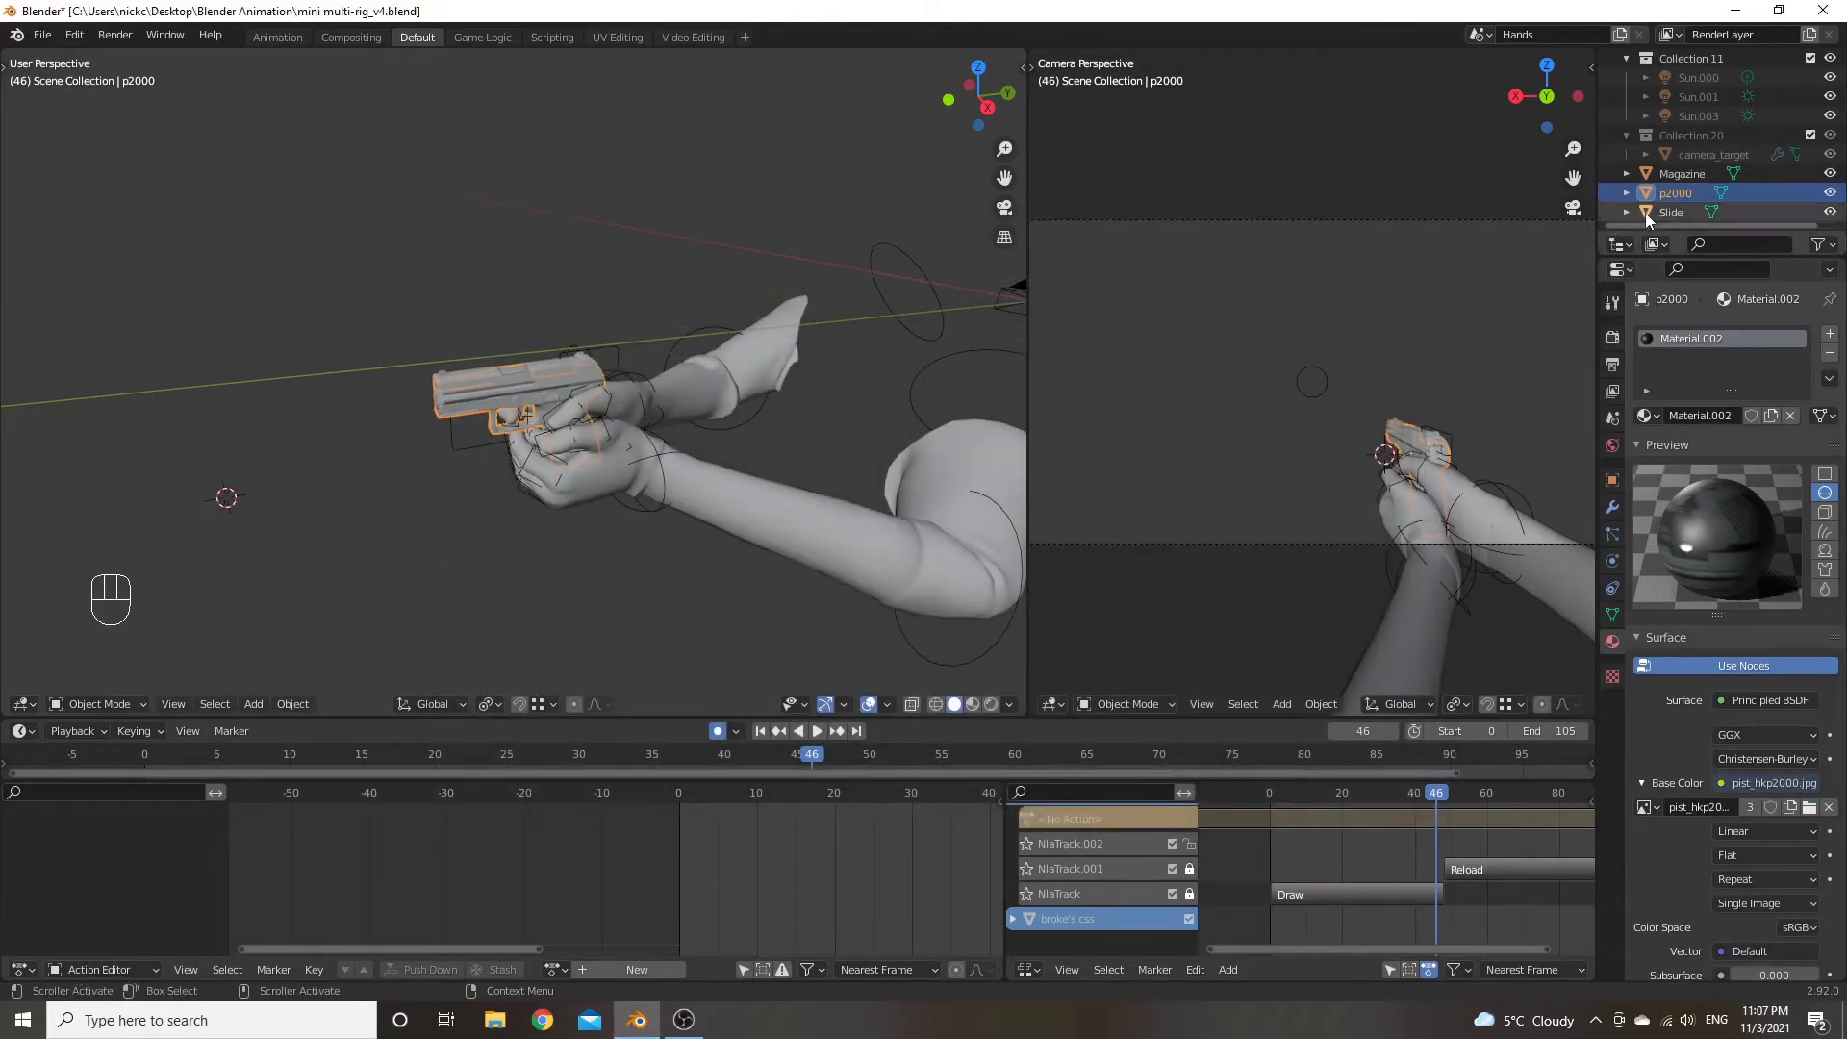
Give Slide a new material (Material.003) with pist_hkp2000.jpg as its Base Color image texture
click(1656, 217)
click(1613, 651)
click(1732, 423)
drag(1729, 792, 1368, 622)
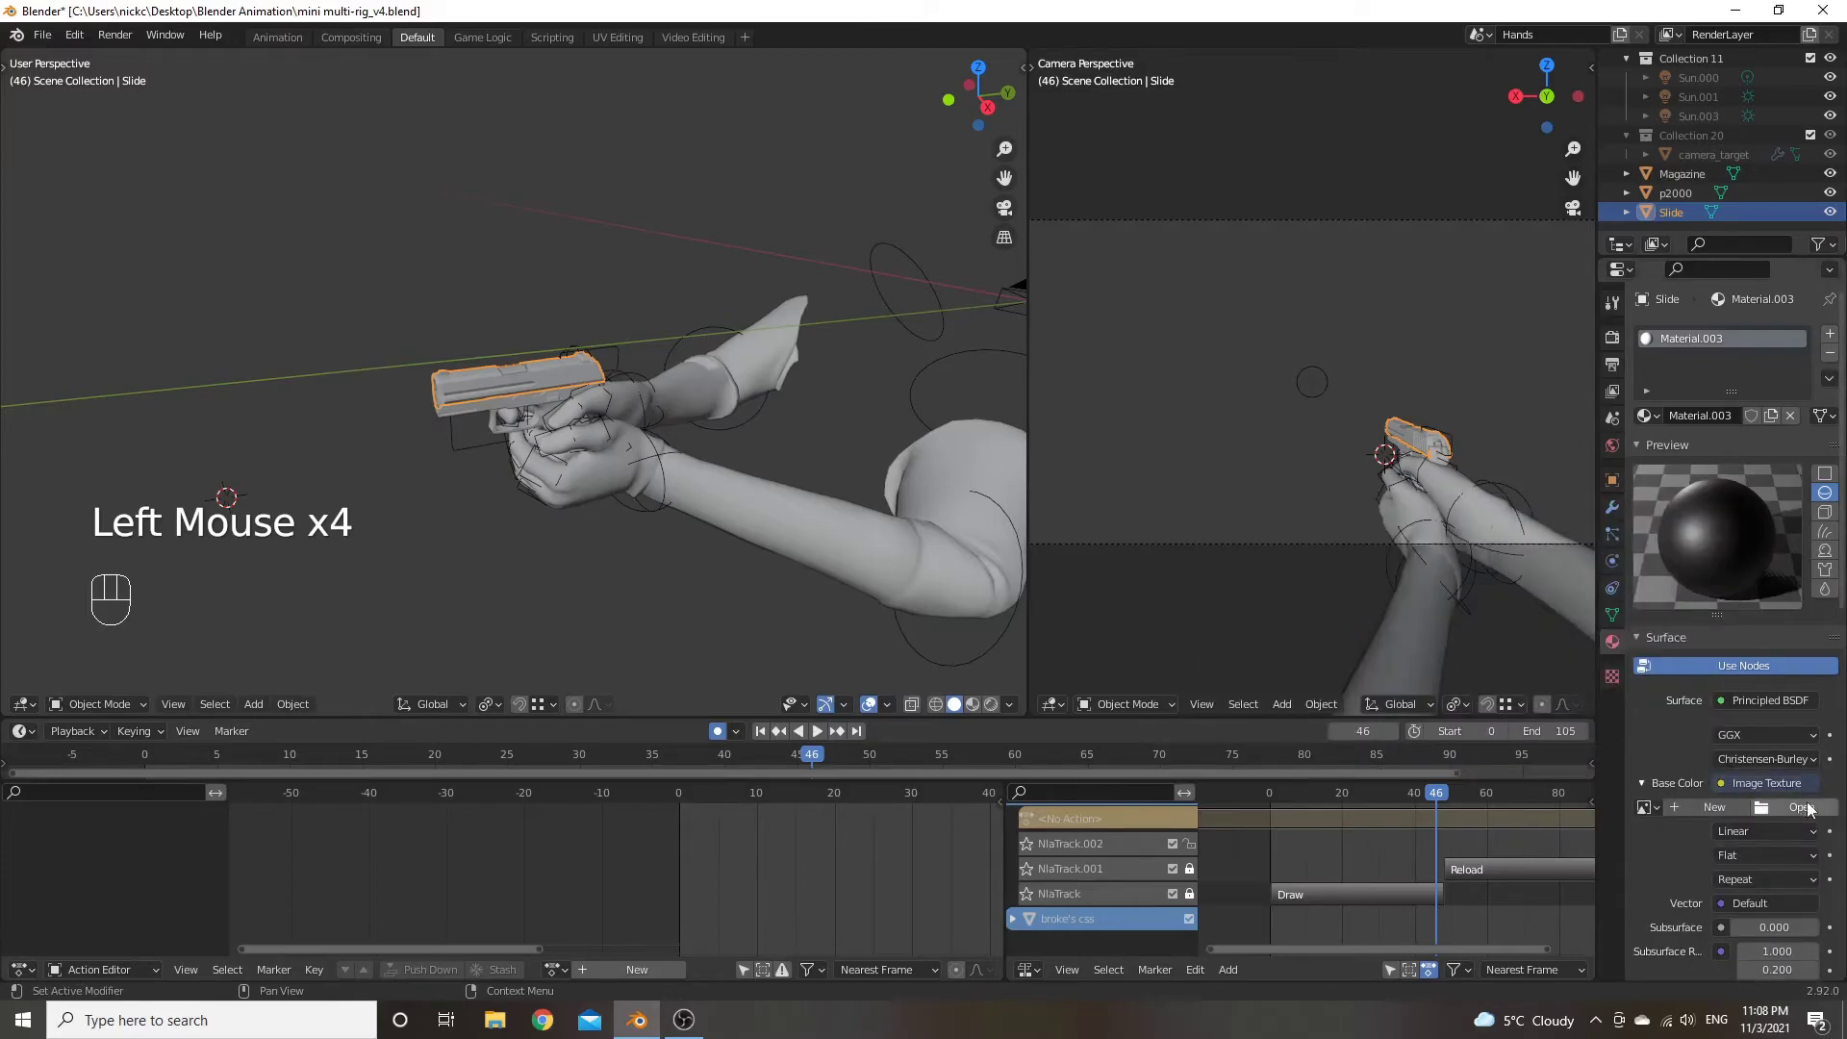
click(1815, 814)
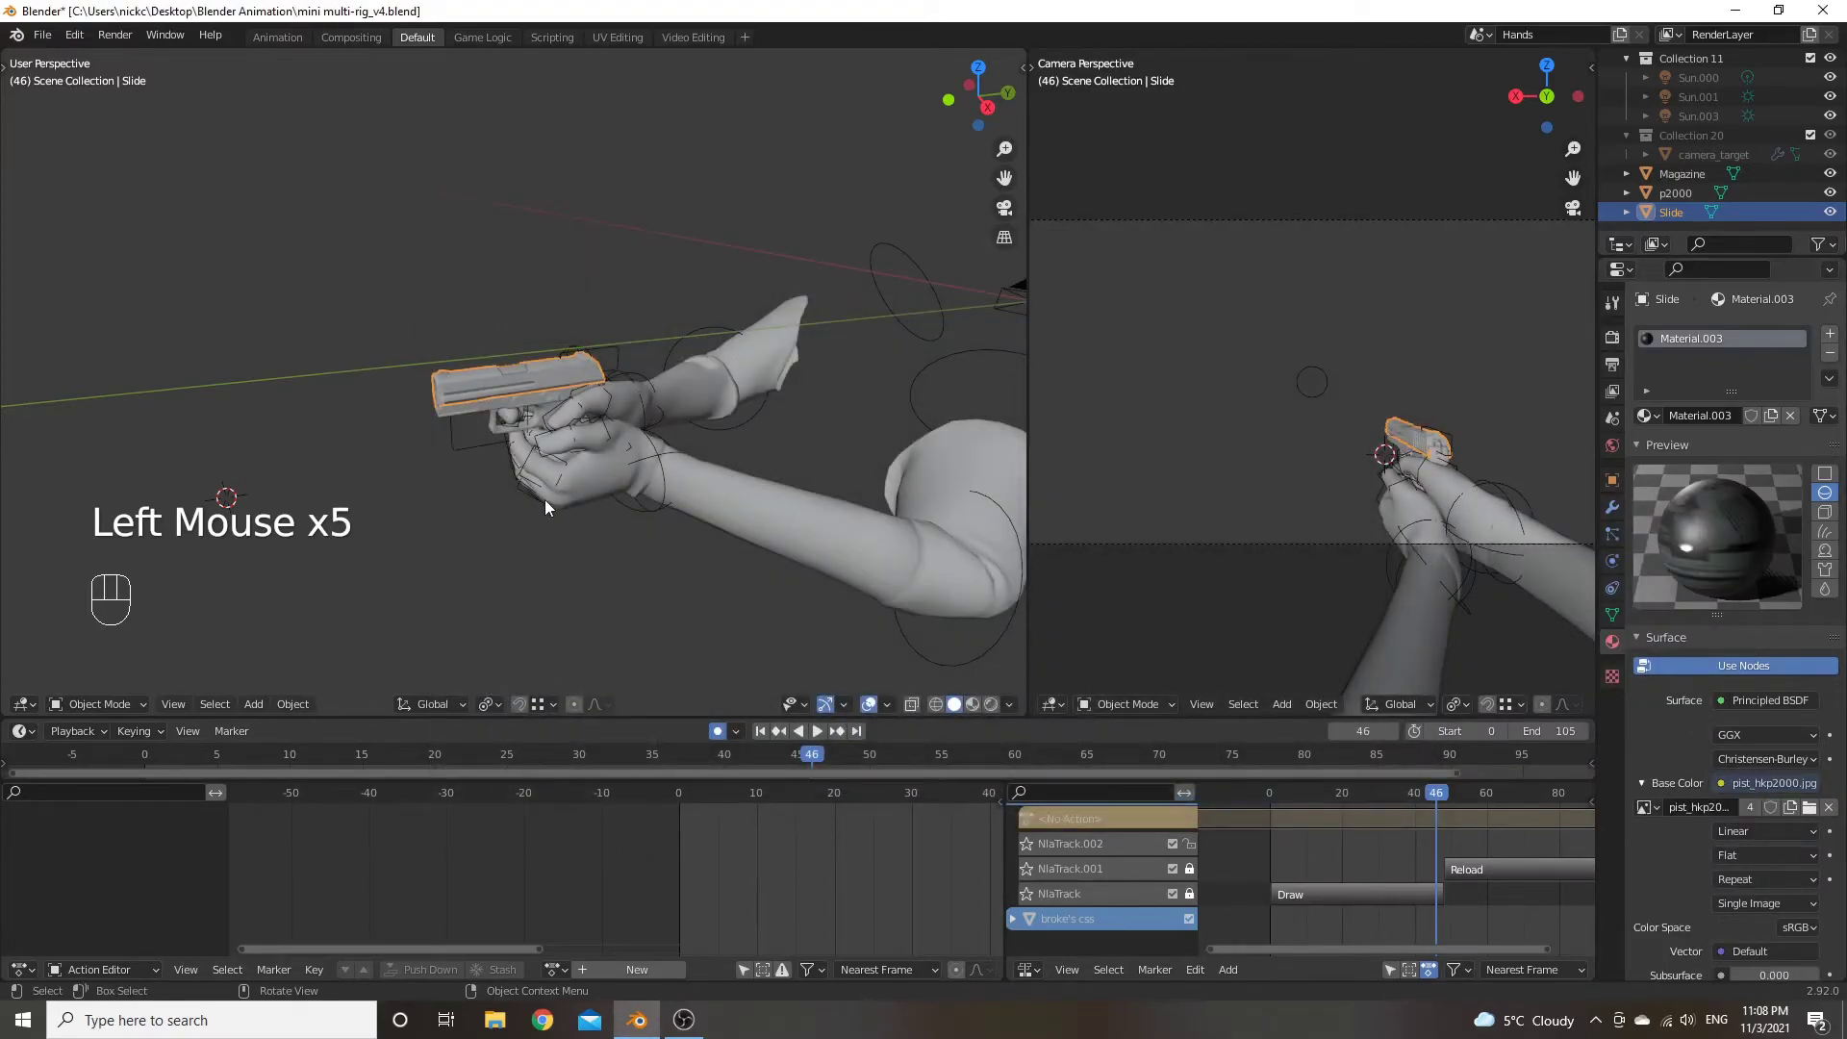
Preview the textured pistol in the left viewport and return to solid shading
key(z)
scroll(up, 3)
drag(581, 446, 567, 438)
scroll(down, 3)
key(z)
scroll(down, 3)
Deselect the slide and select the broke's css hand mesh under the Hands rig
middle_click(768, 438)
click(762, 478)
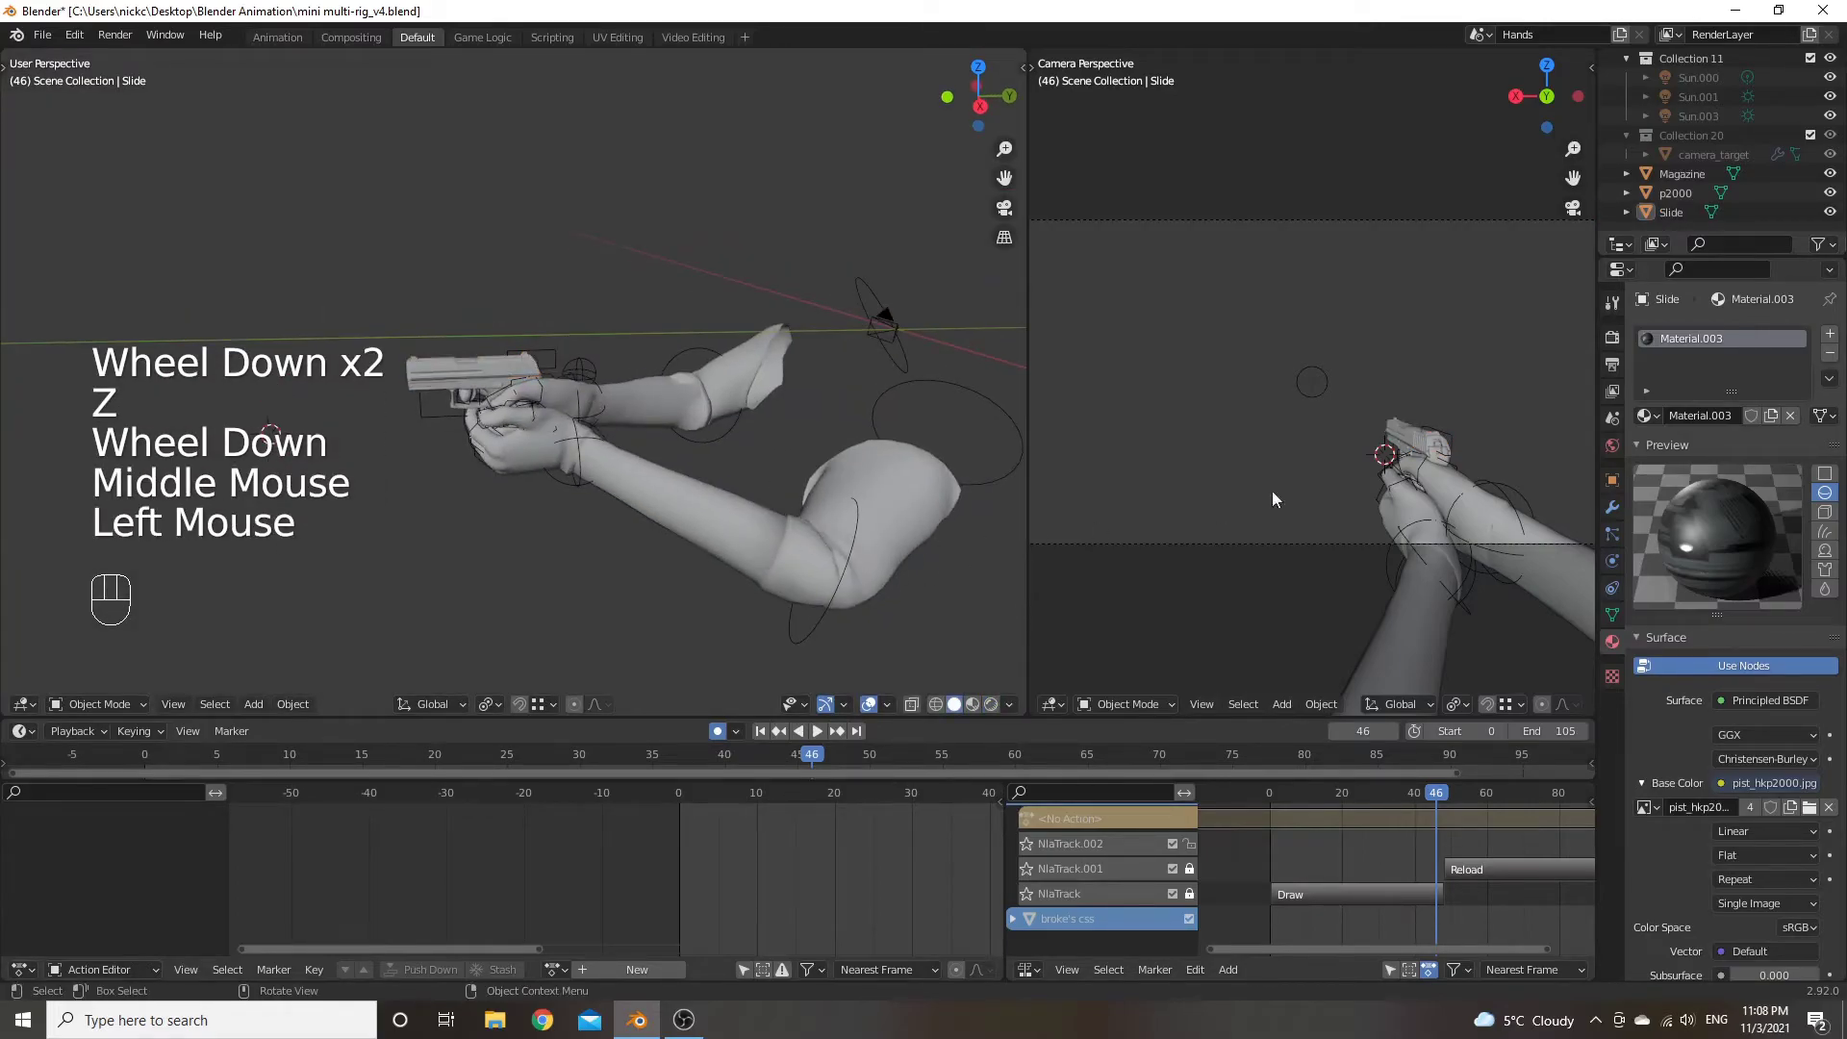
scroll(up, 3)
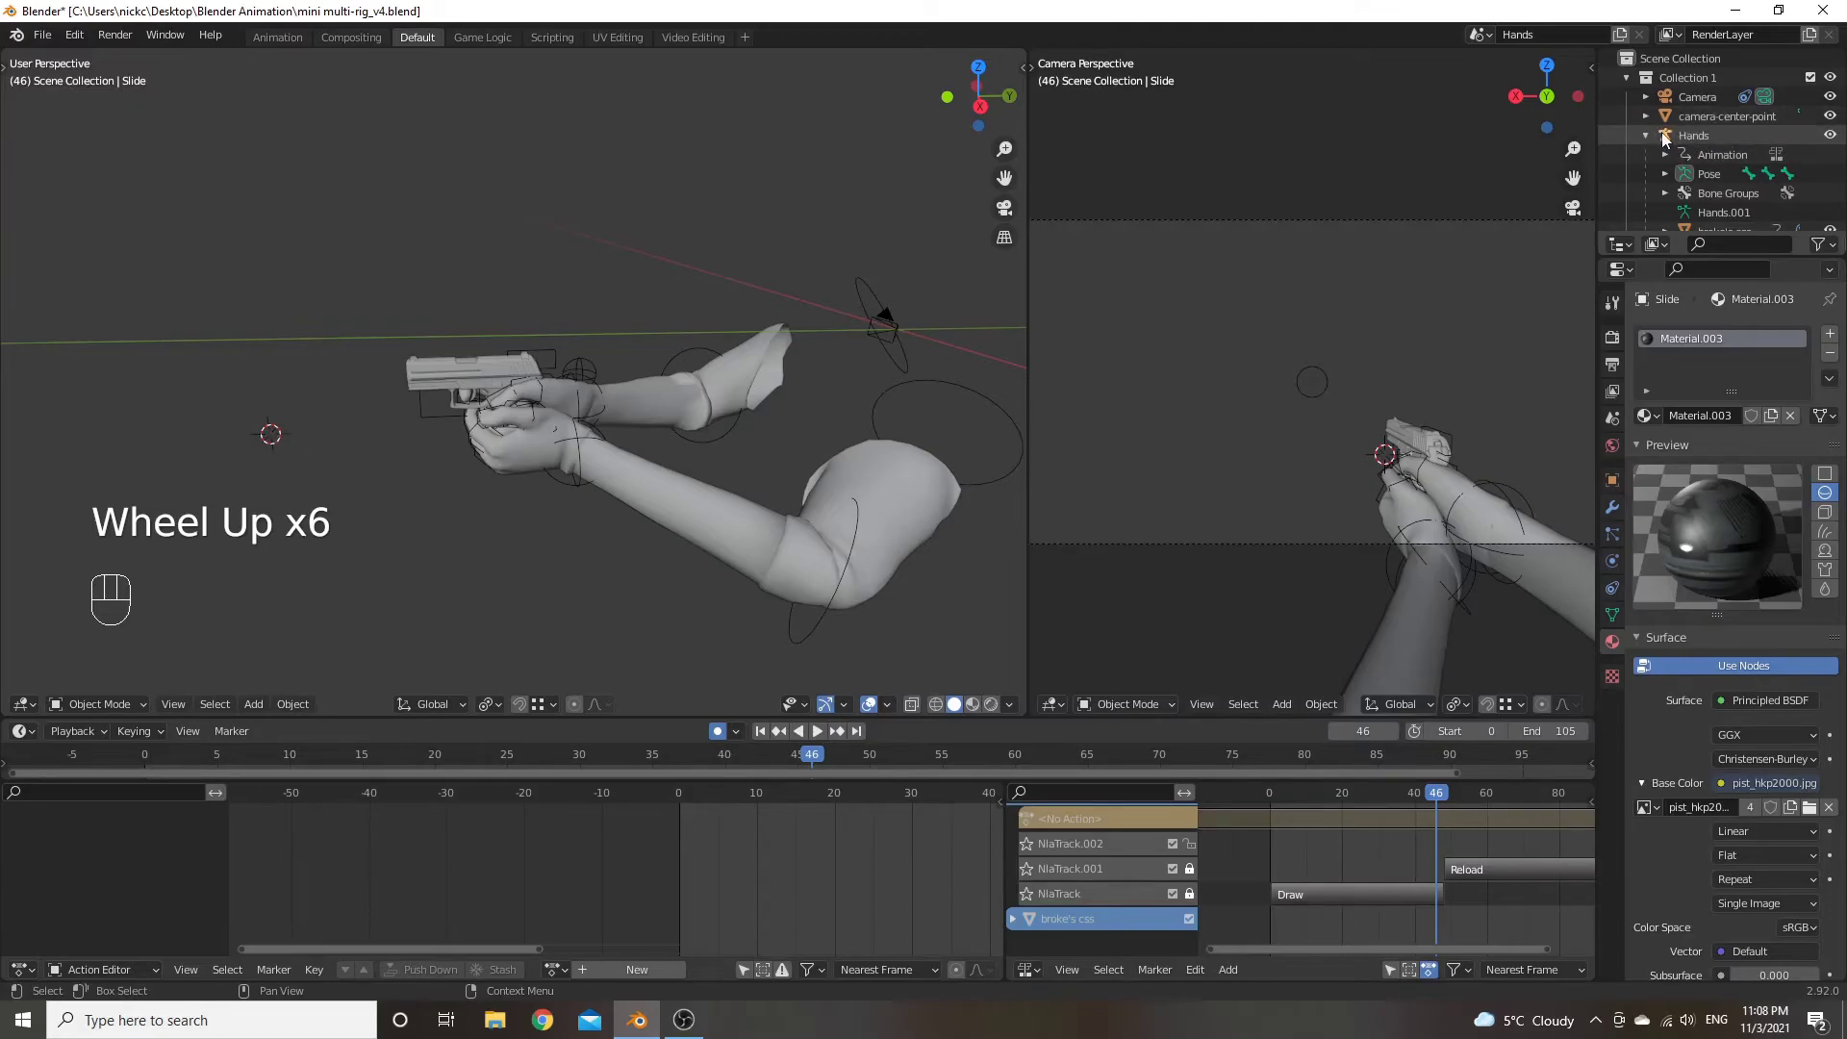
click(1670, 135)
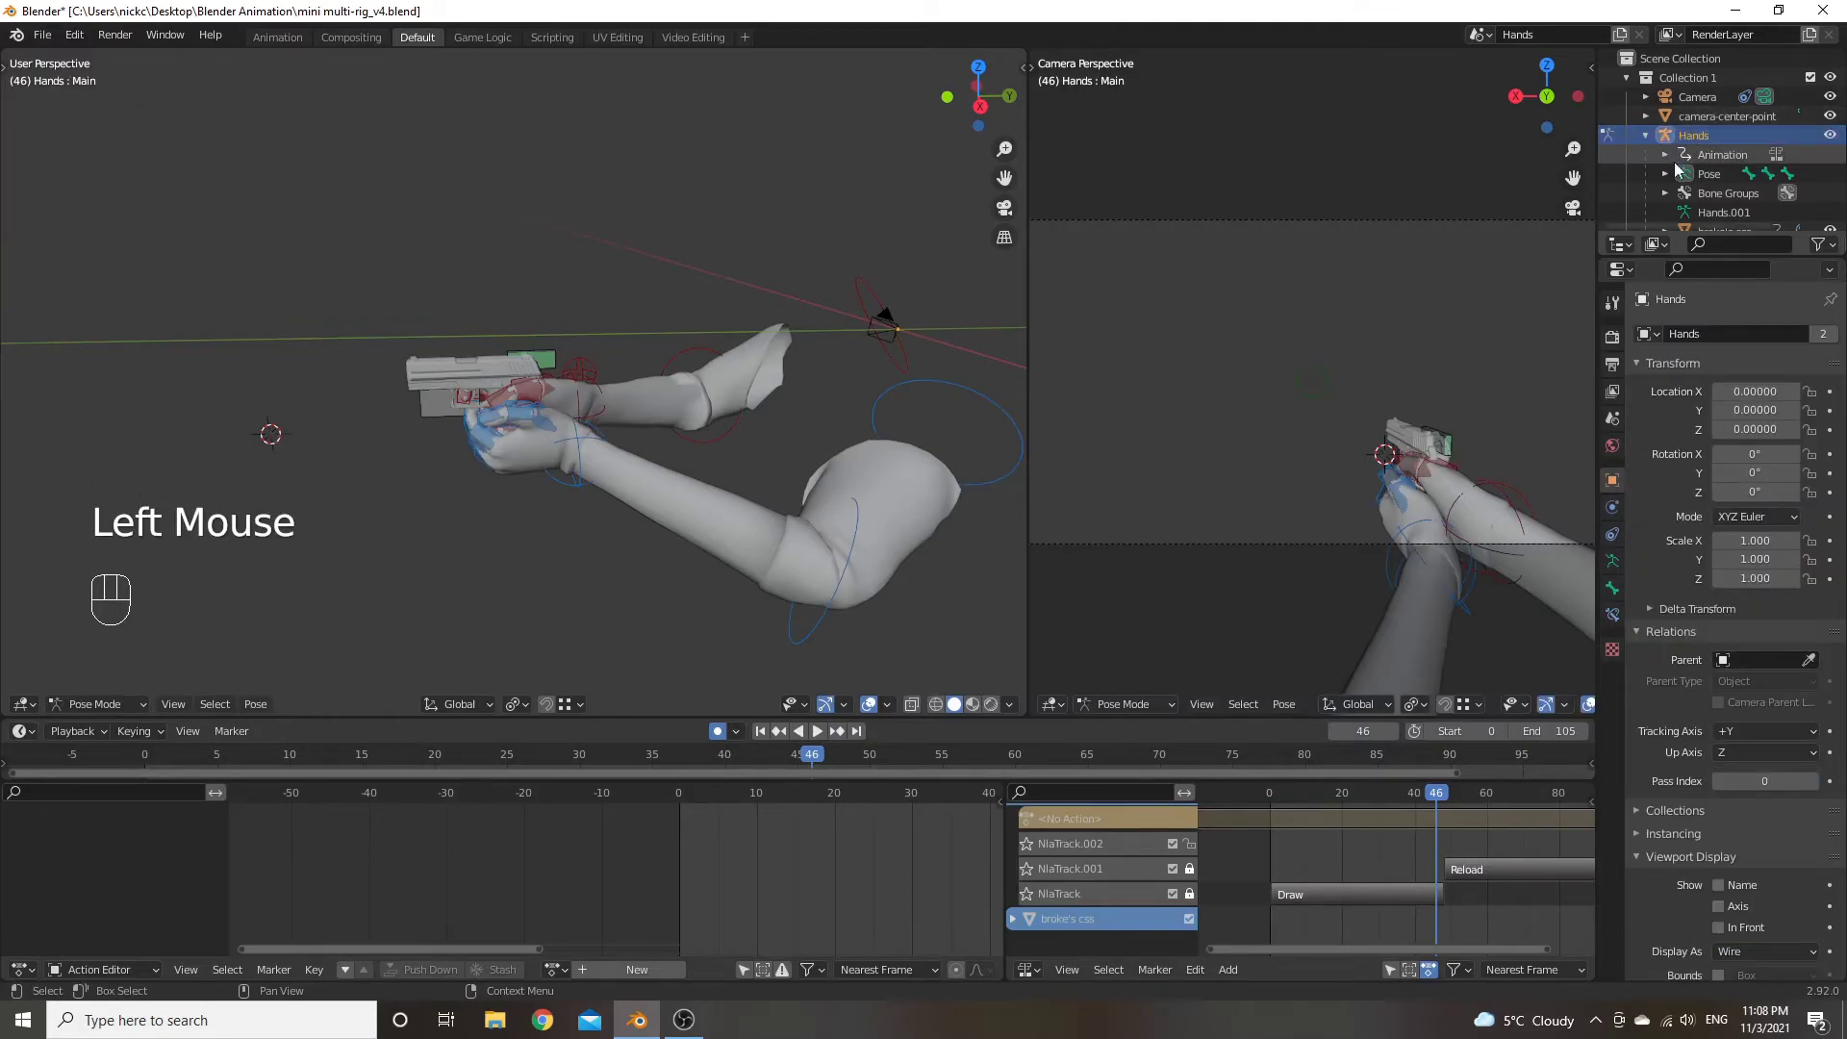
scroll(down, 3)
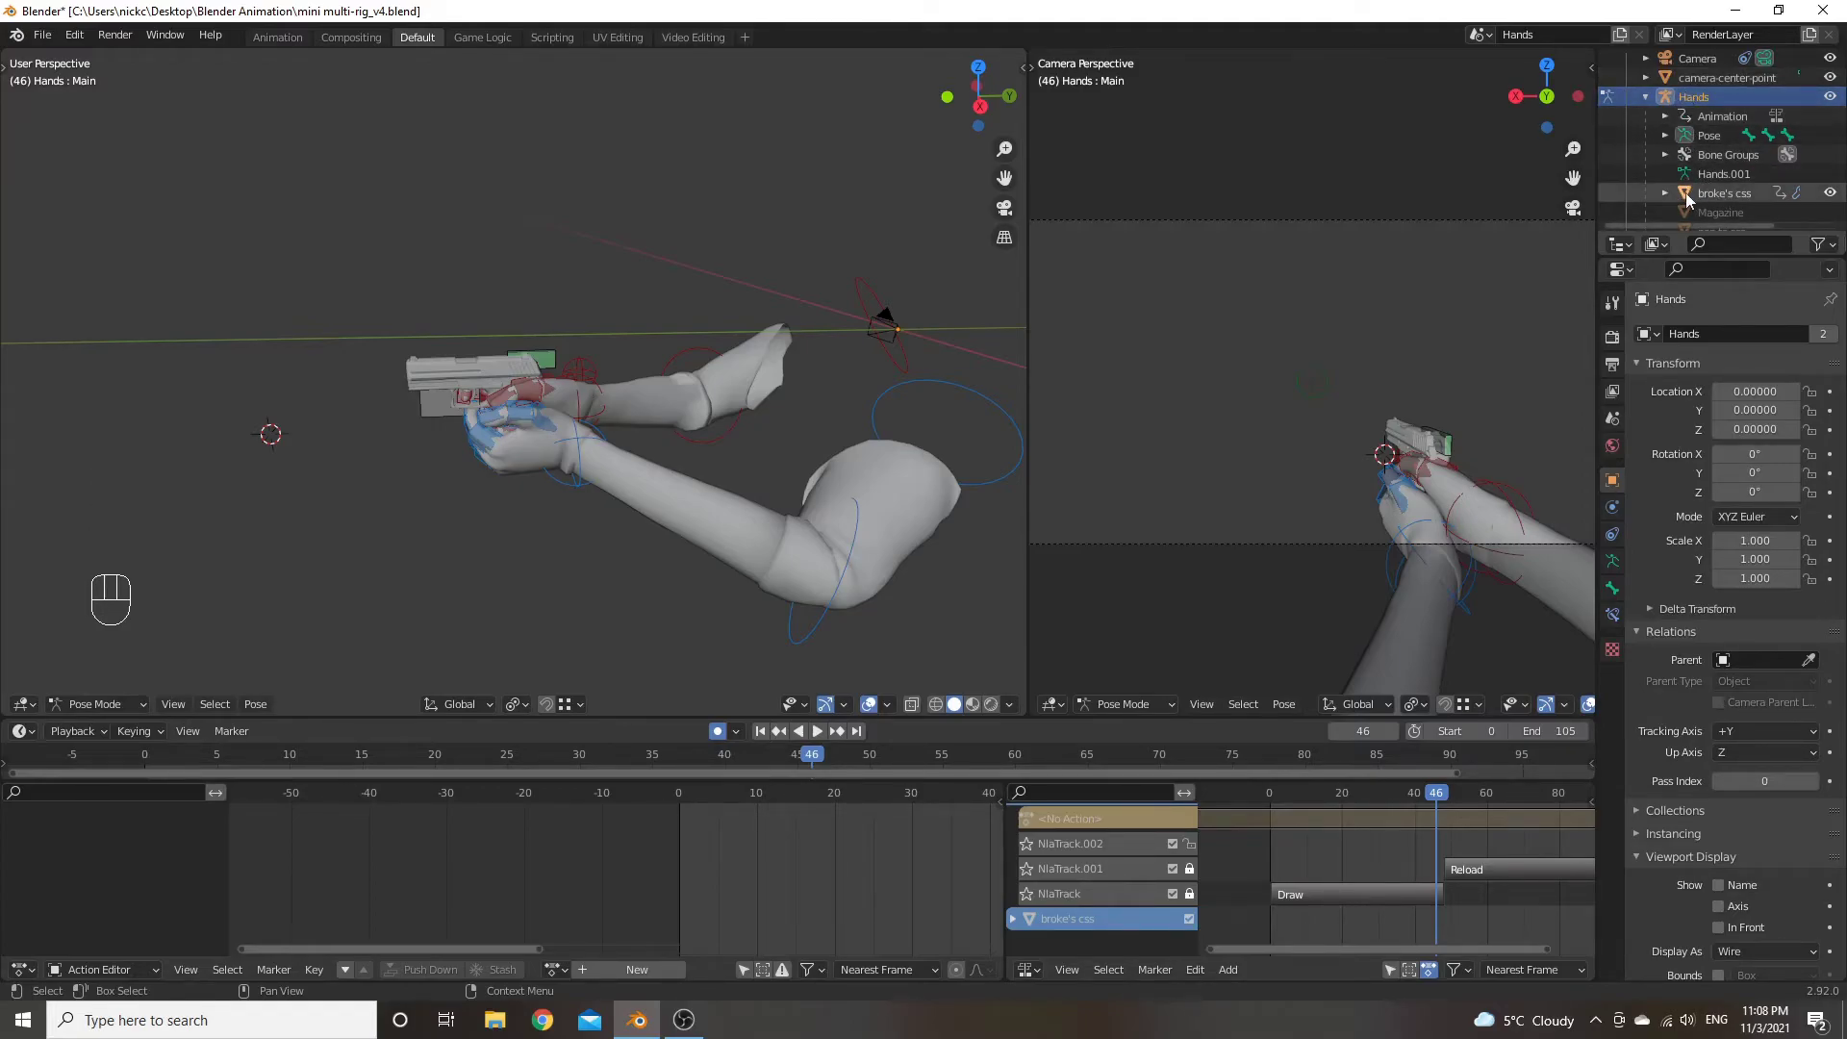
click(1695, 197)
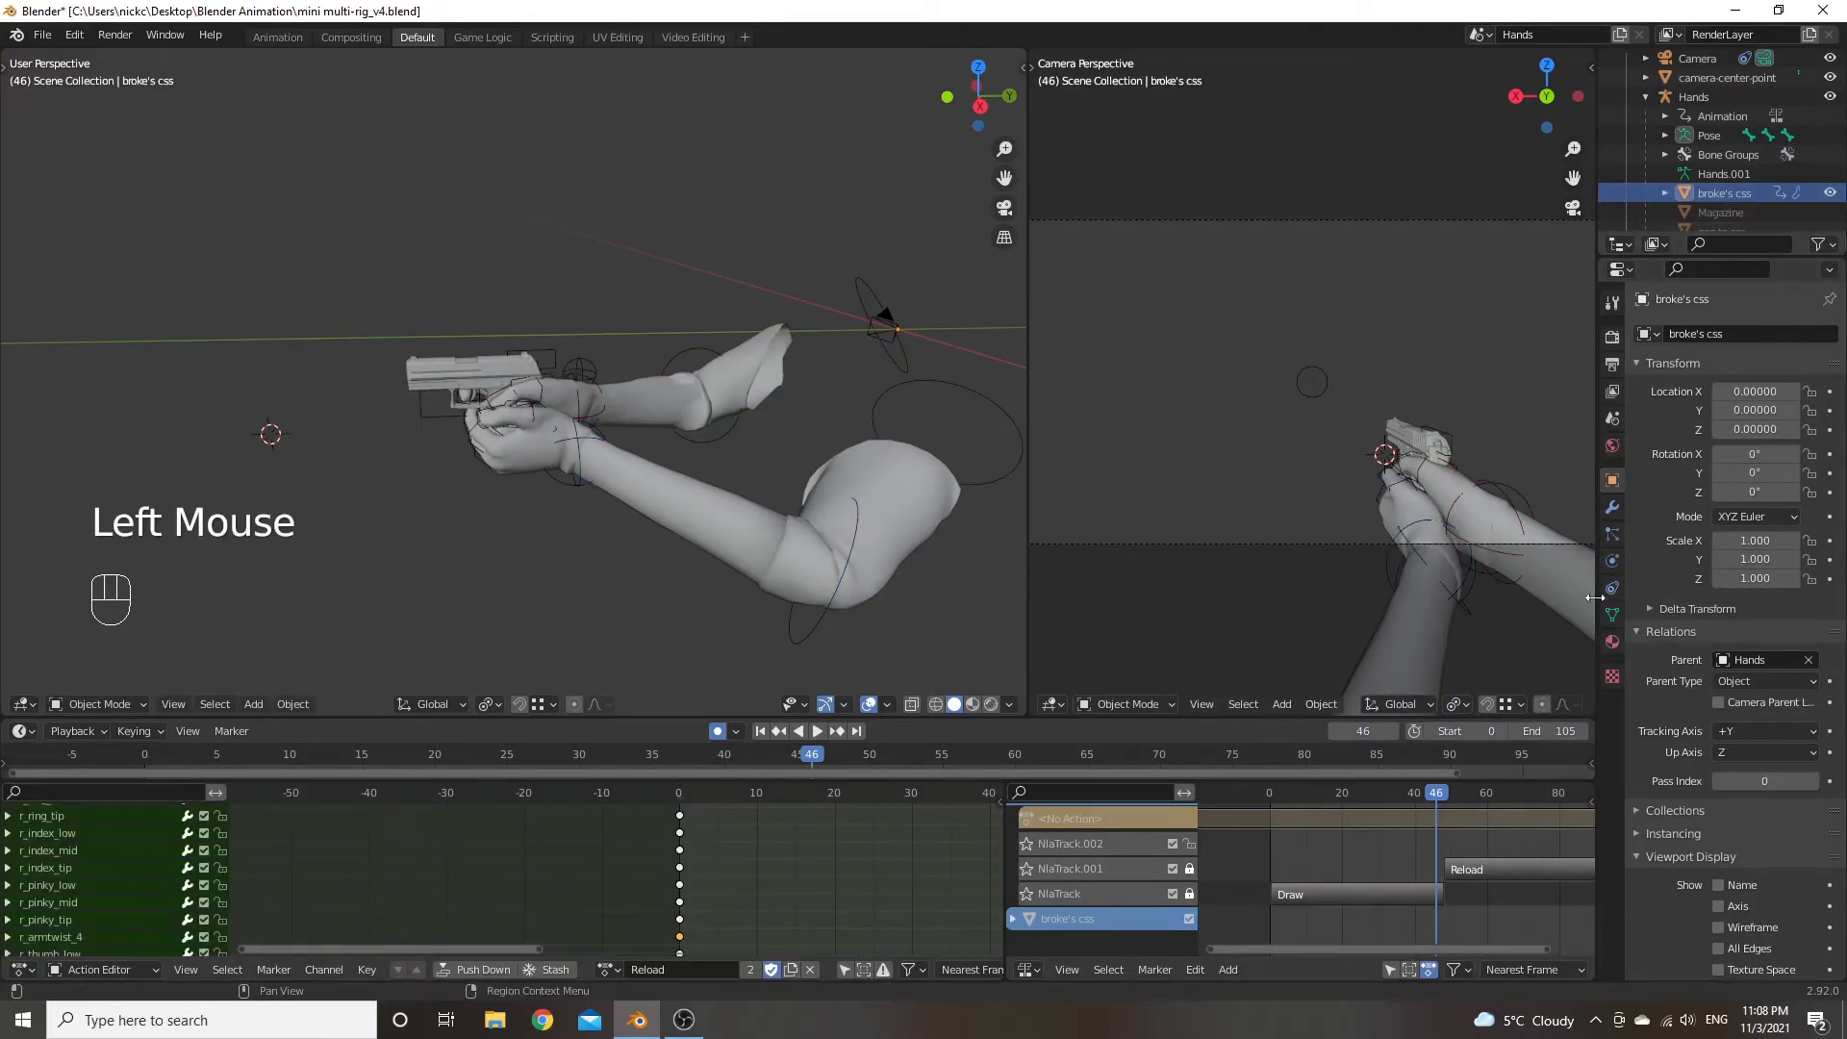
Give broke's css a new material (Material.004) with v_hands.jpg as its Base Color image texture
click(1617, 644)
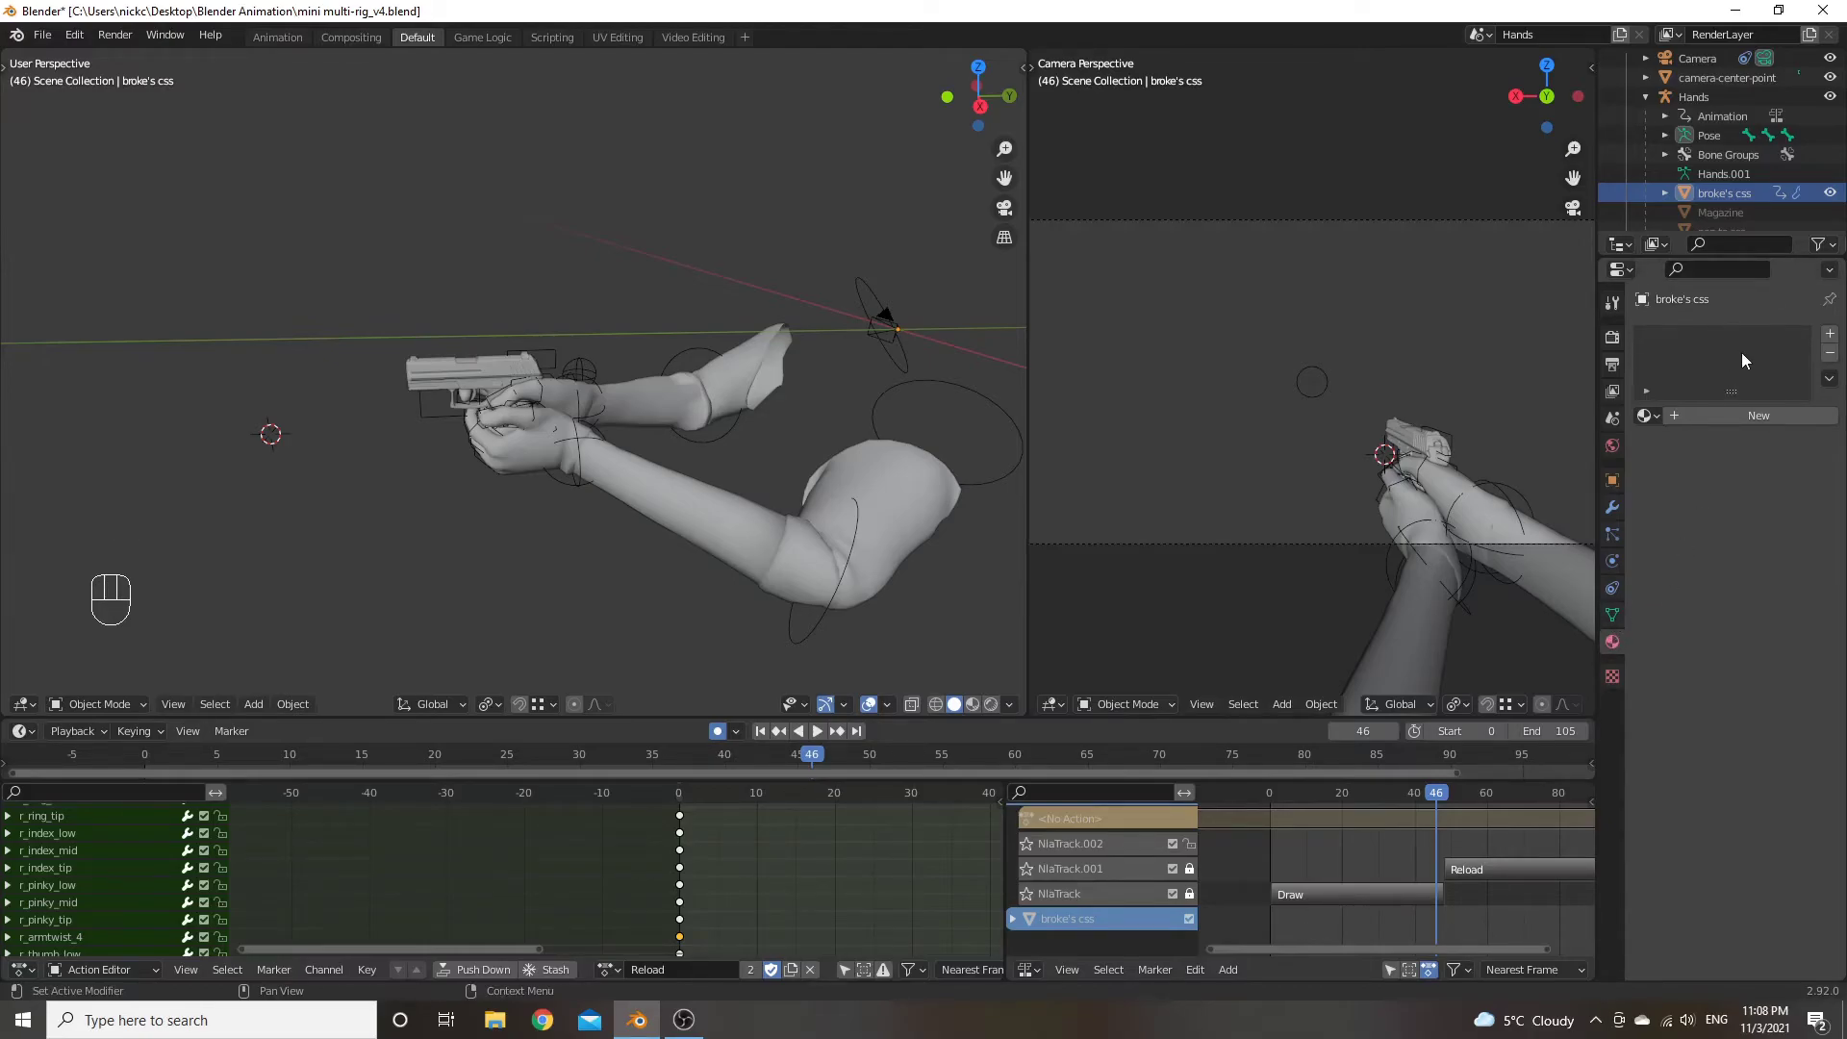
click(1720, 360)
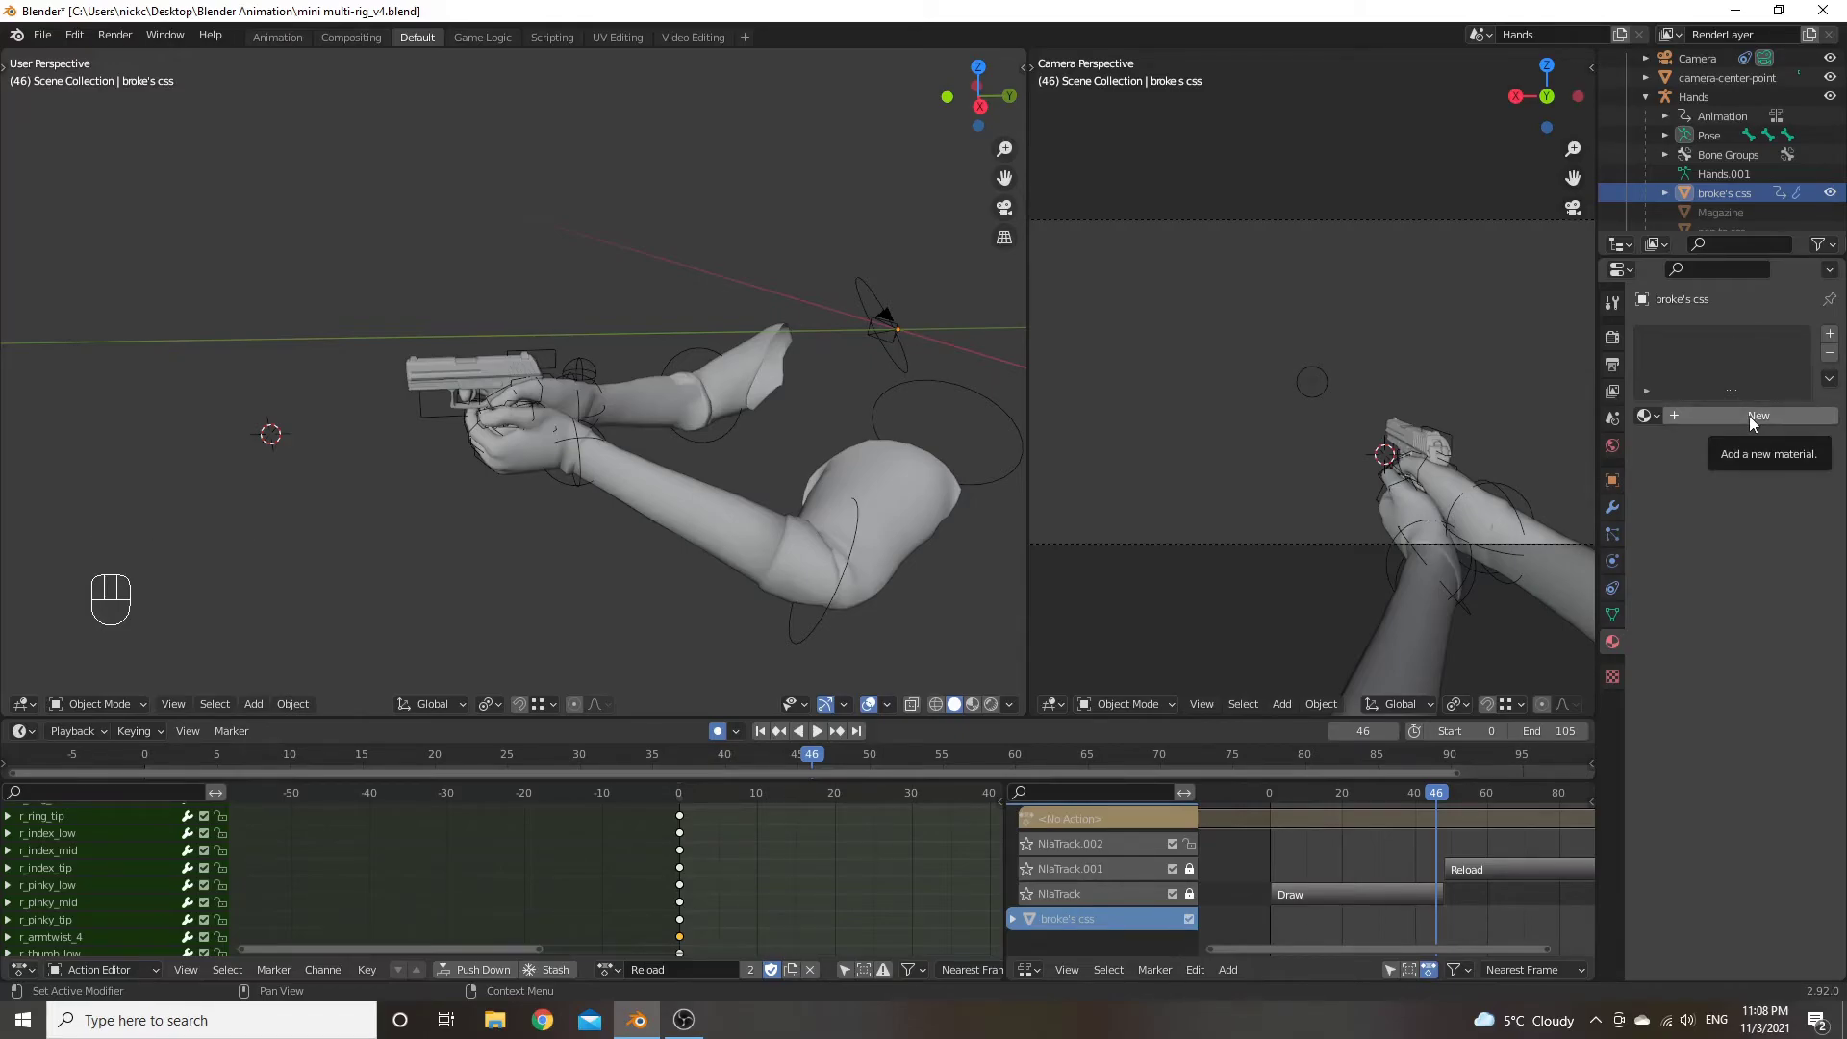
click(1753, 422)
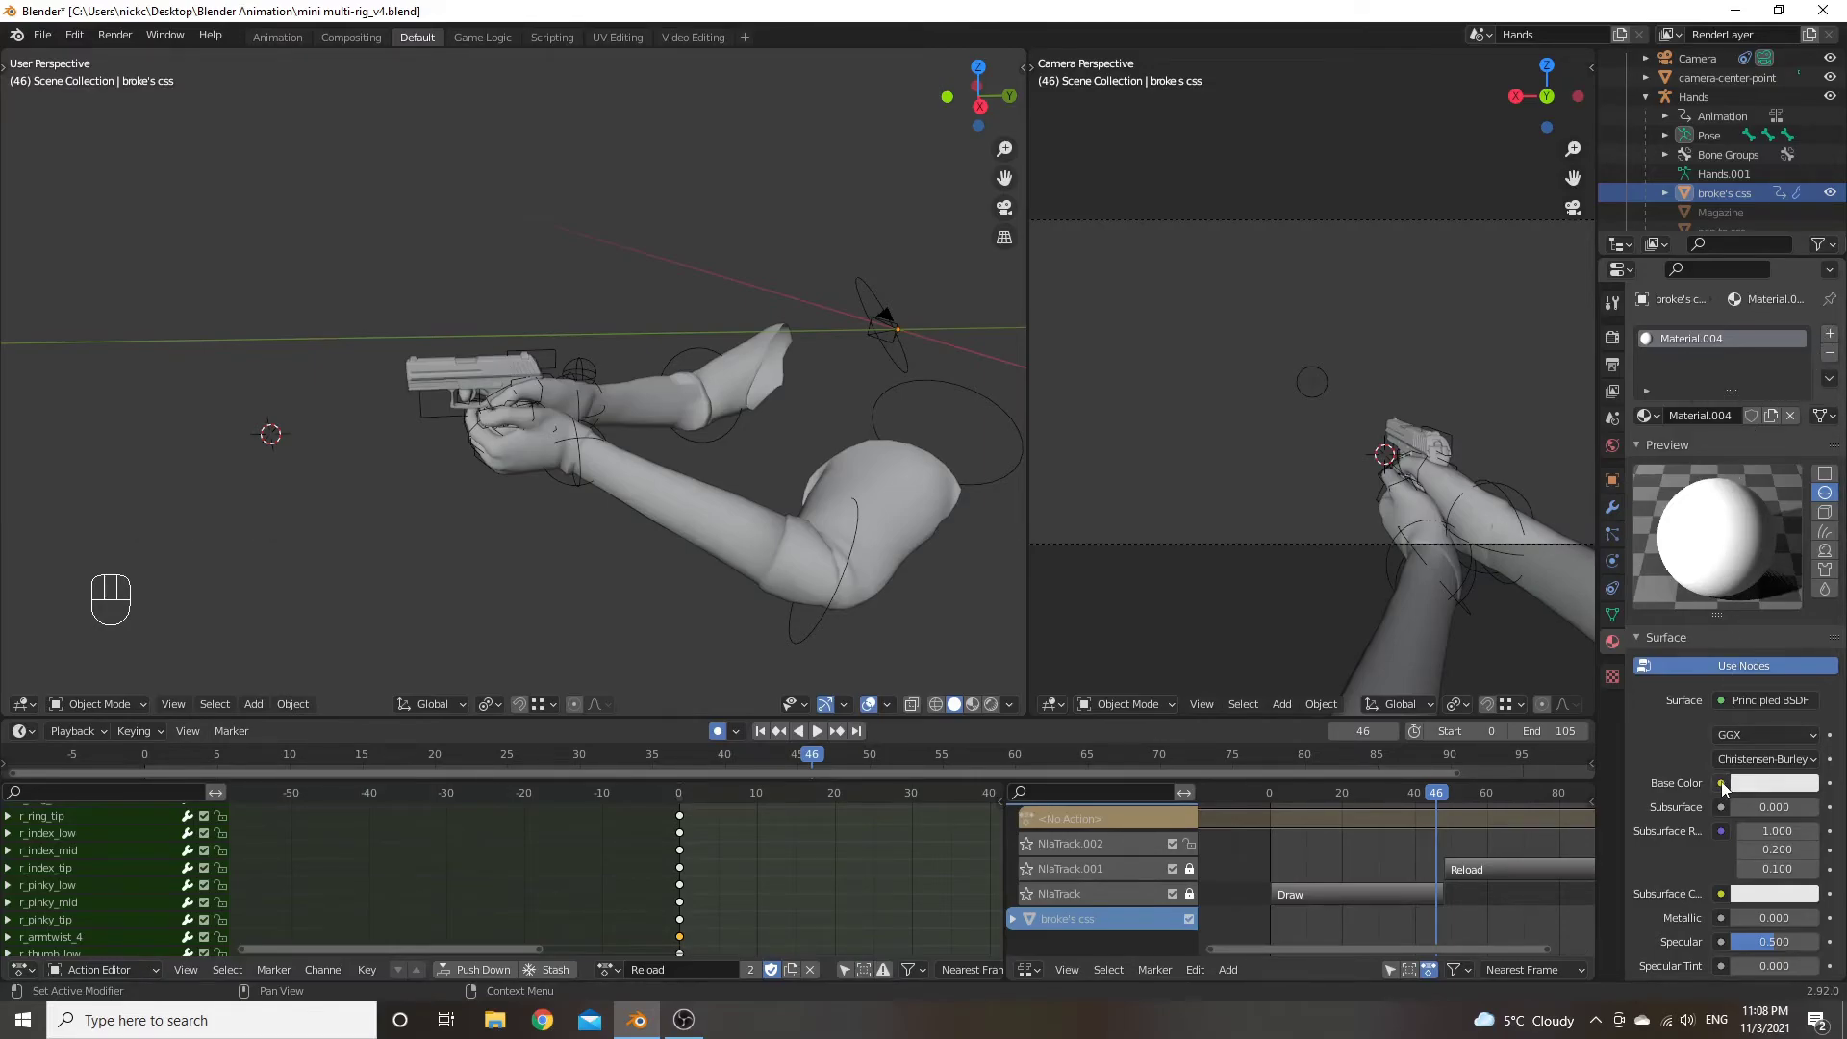
drag(1728, 788, 1359, 626)
click(1808, 810)
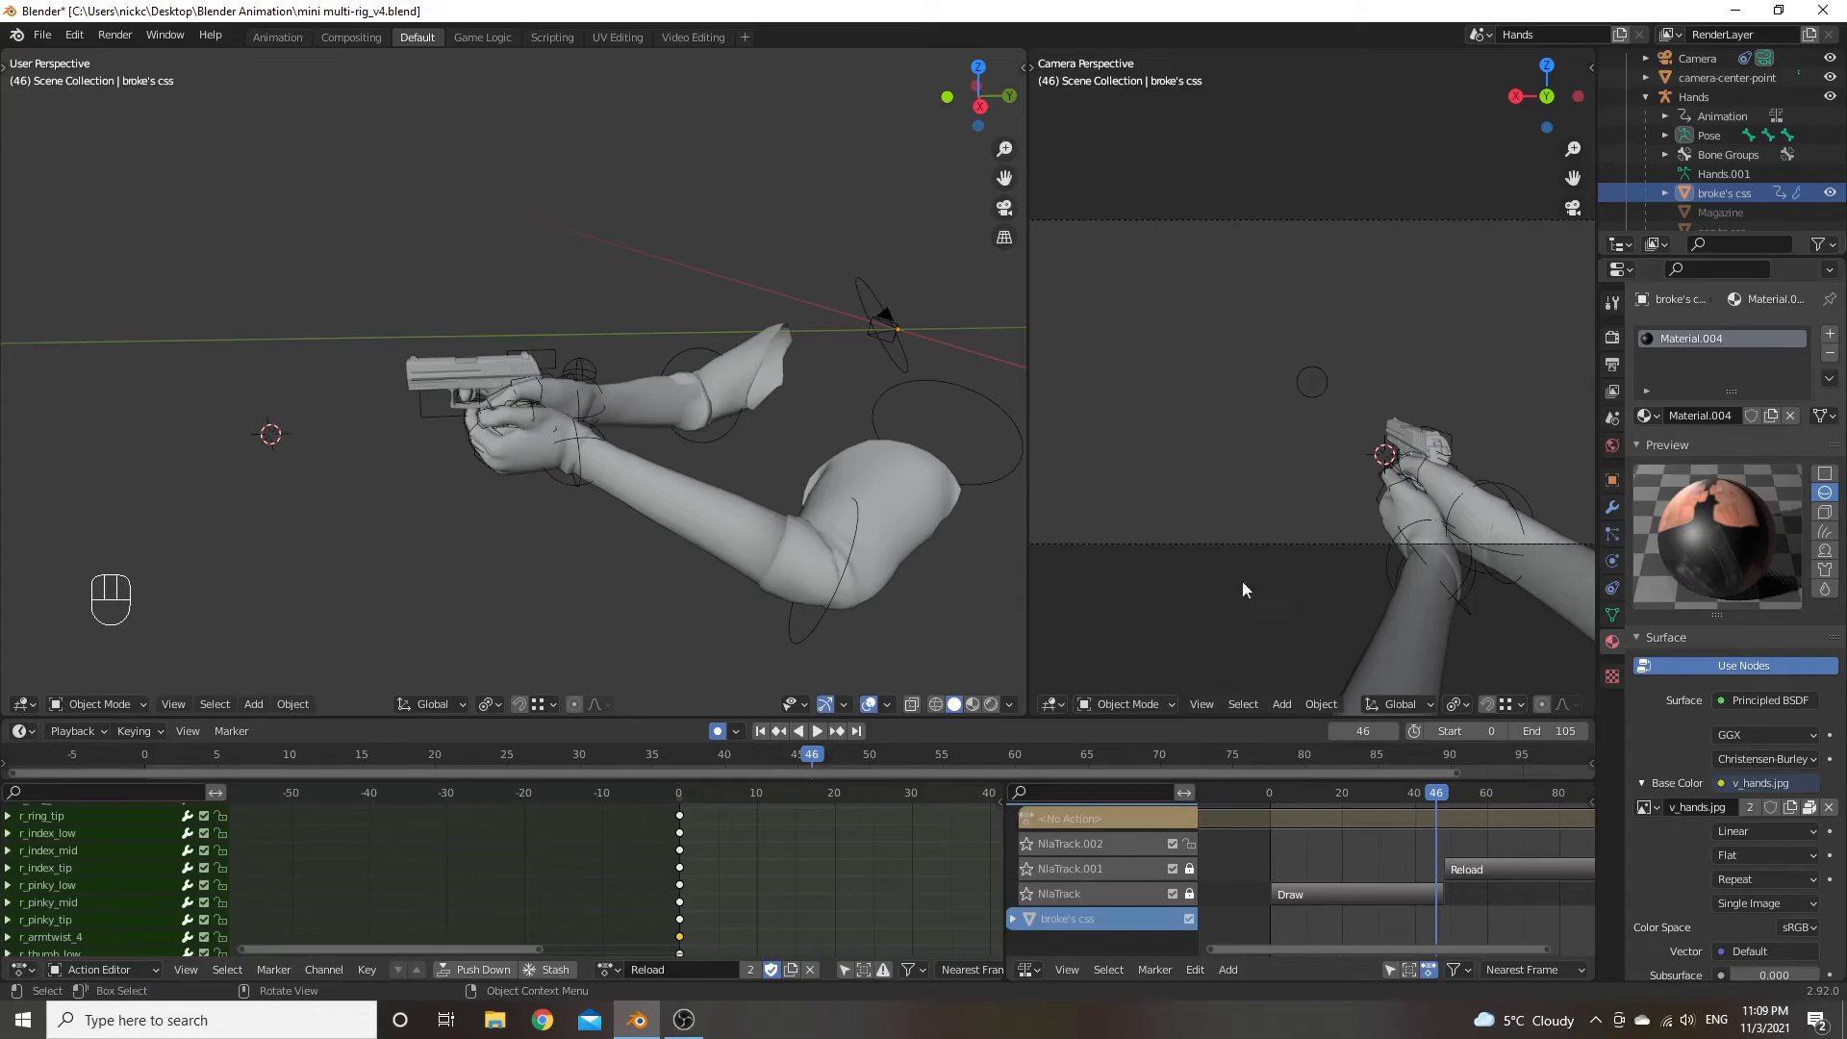
Orbit the hands in textured preview shading, then return to solid shading and the earlier angle
click(704, 240)
scroll(up, 3)
drag(756, 386, 759, 390)
key(z)
drag(808, 364, 770, 349)
scroll(down, 3)
drag(785, 425, 842, 427)
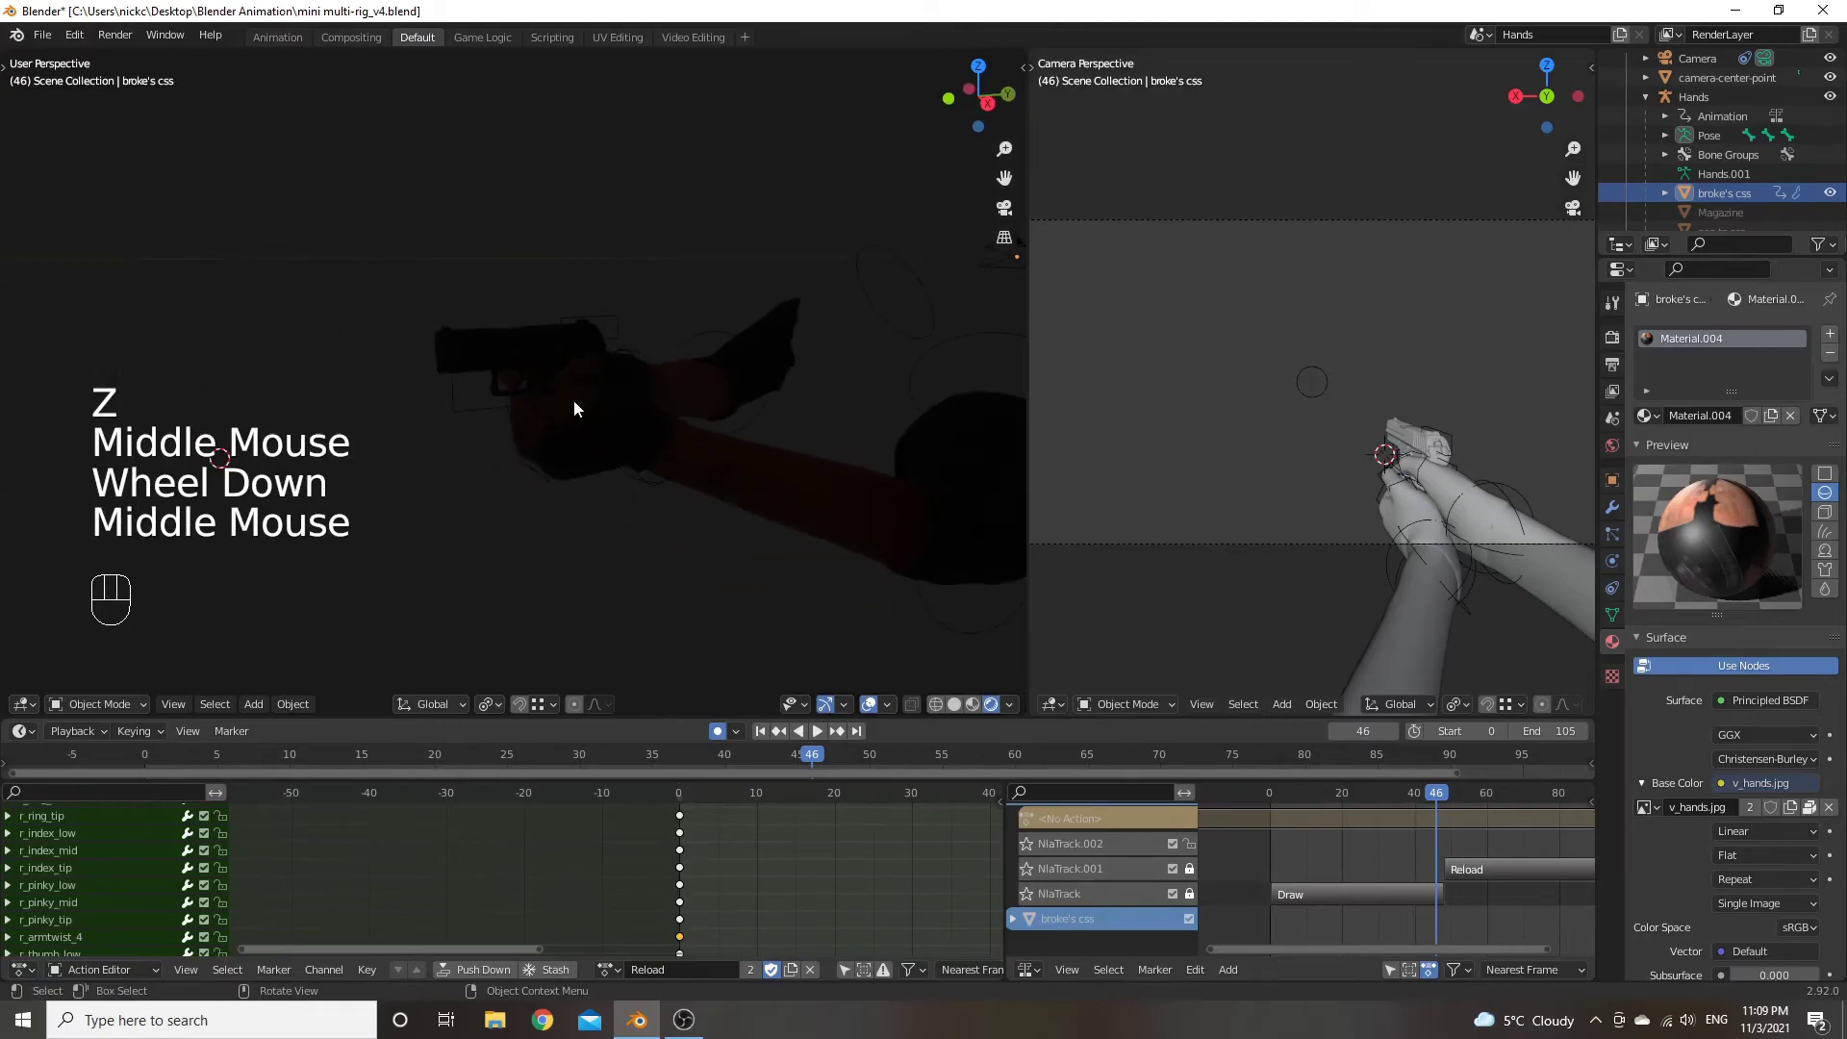
drag(747, 394, 705, 391)
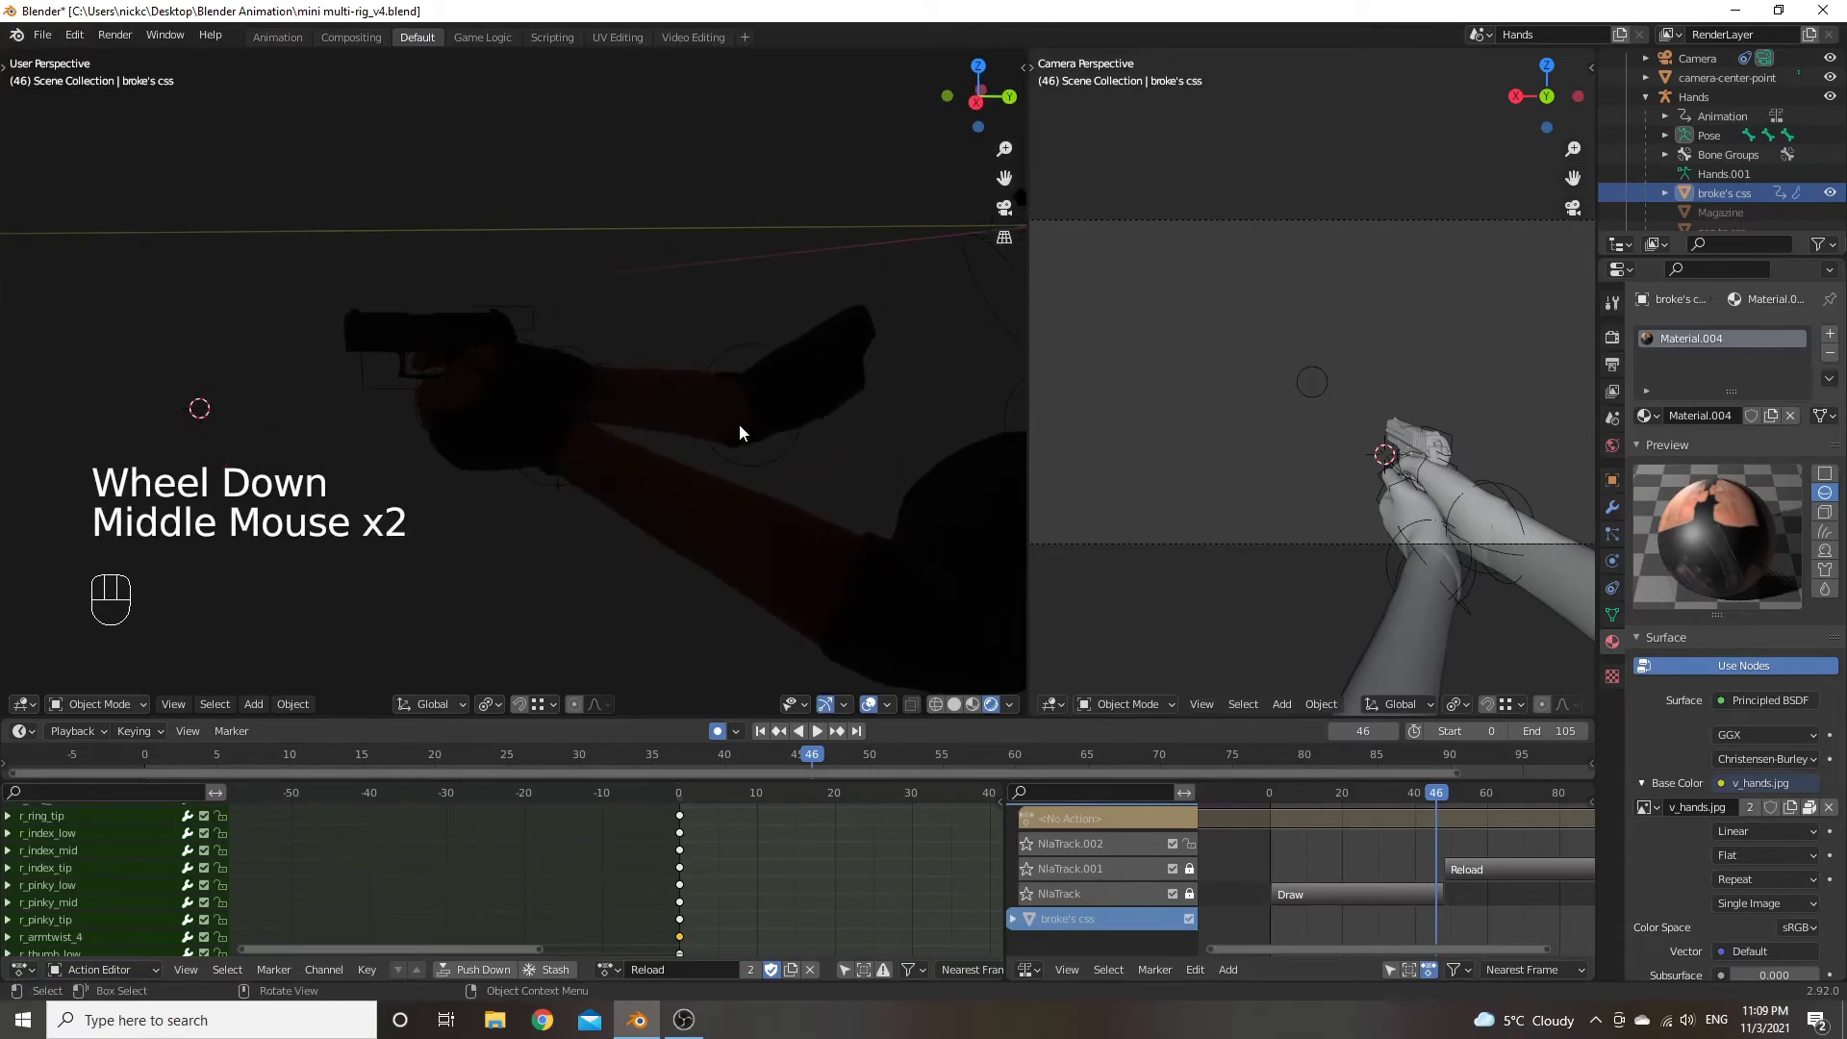
scroll(down, 3)
key(z)
scroll(down, 3)
drag(731, 373, 754, 390)
In Output Properties set the render File Format to FFmpeg Video
scroll(up, 3)
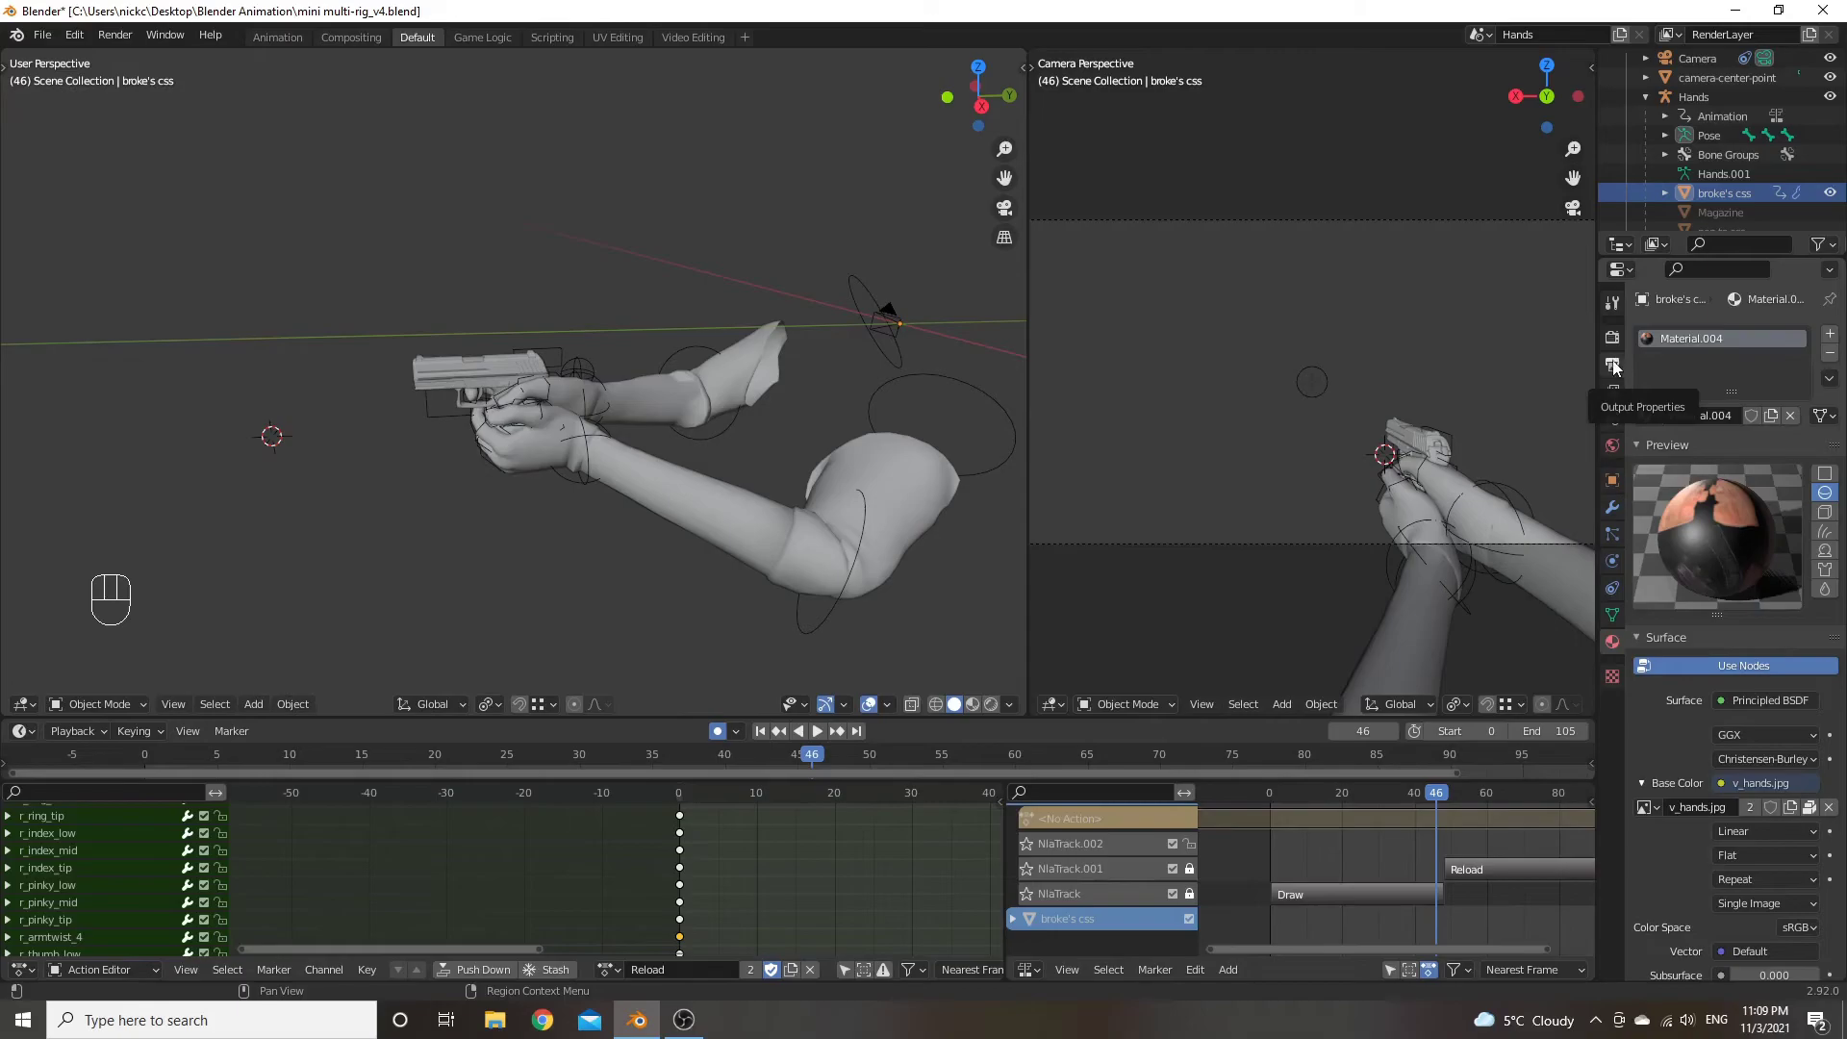
click(1618, 368)
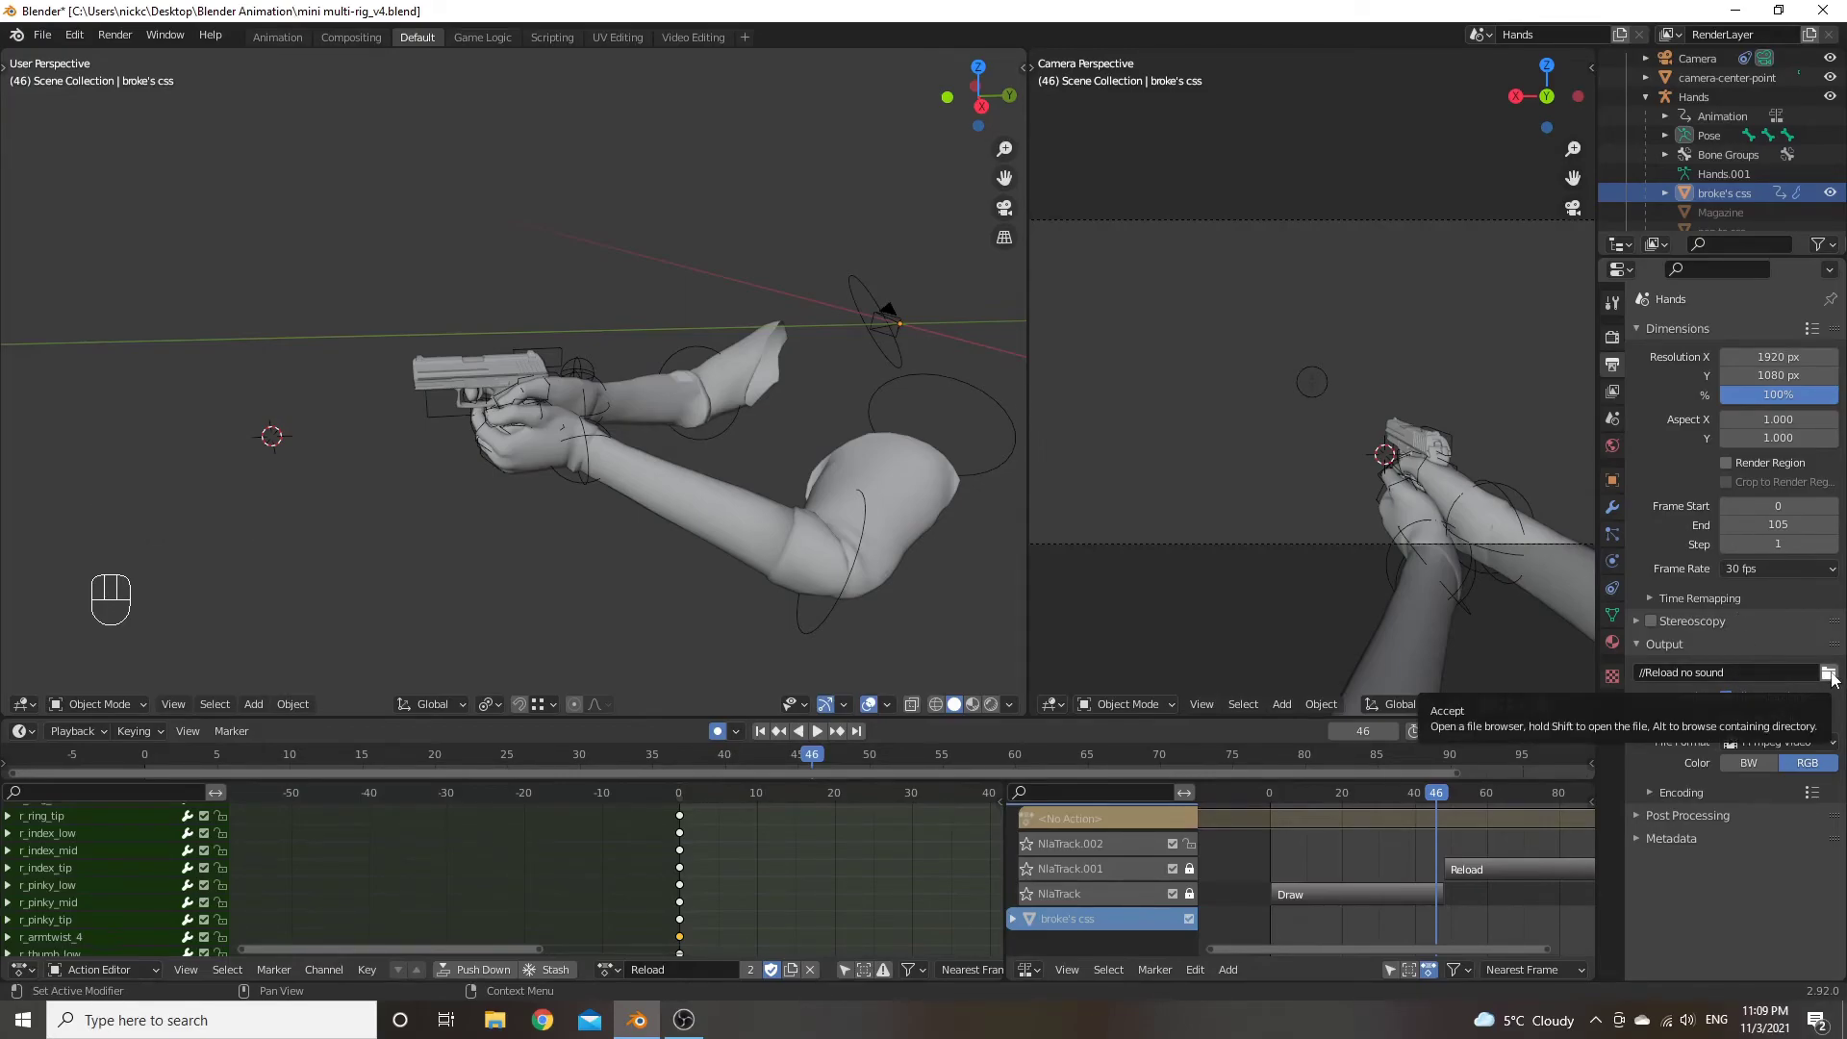
click(1839, 678)
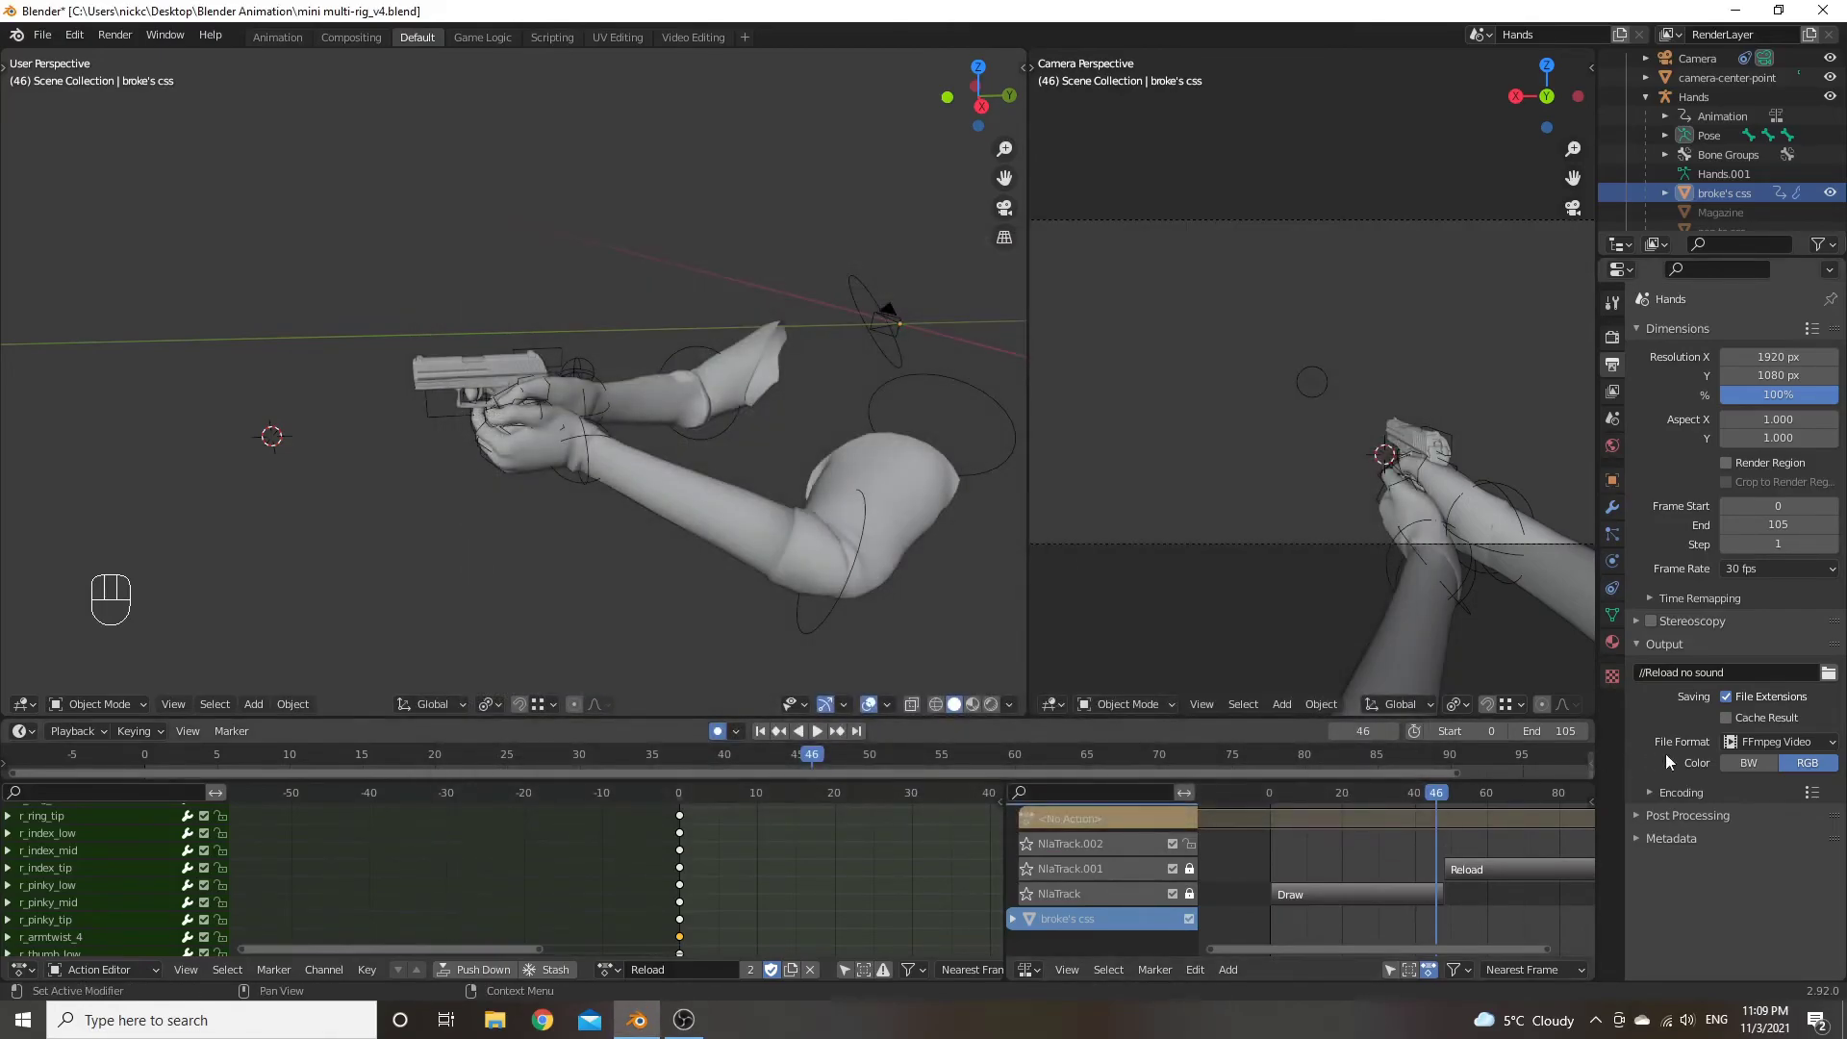
drag(1784, 744, 1773, 842)
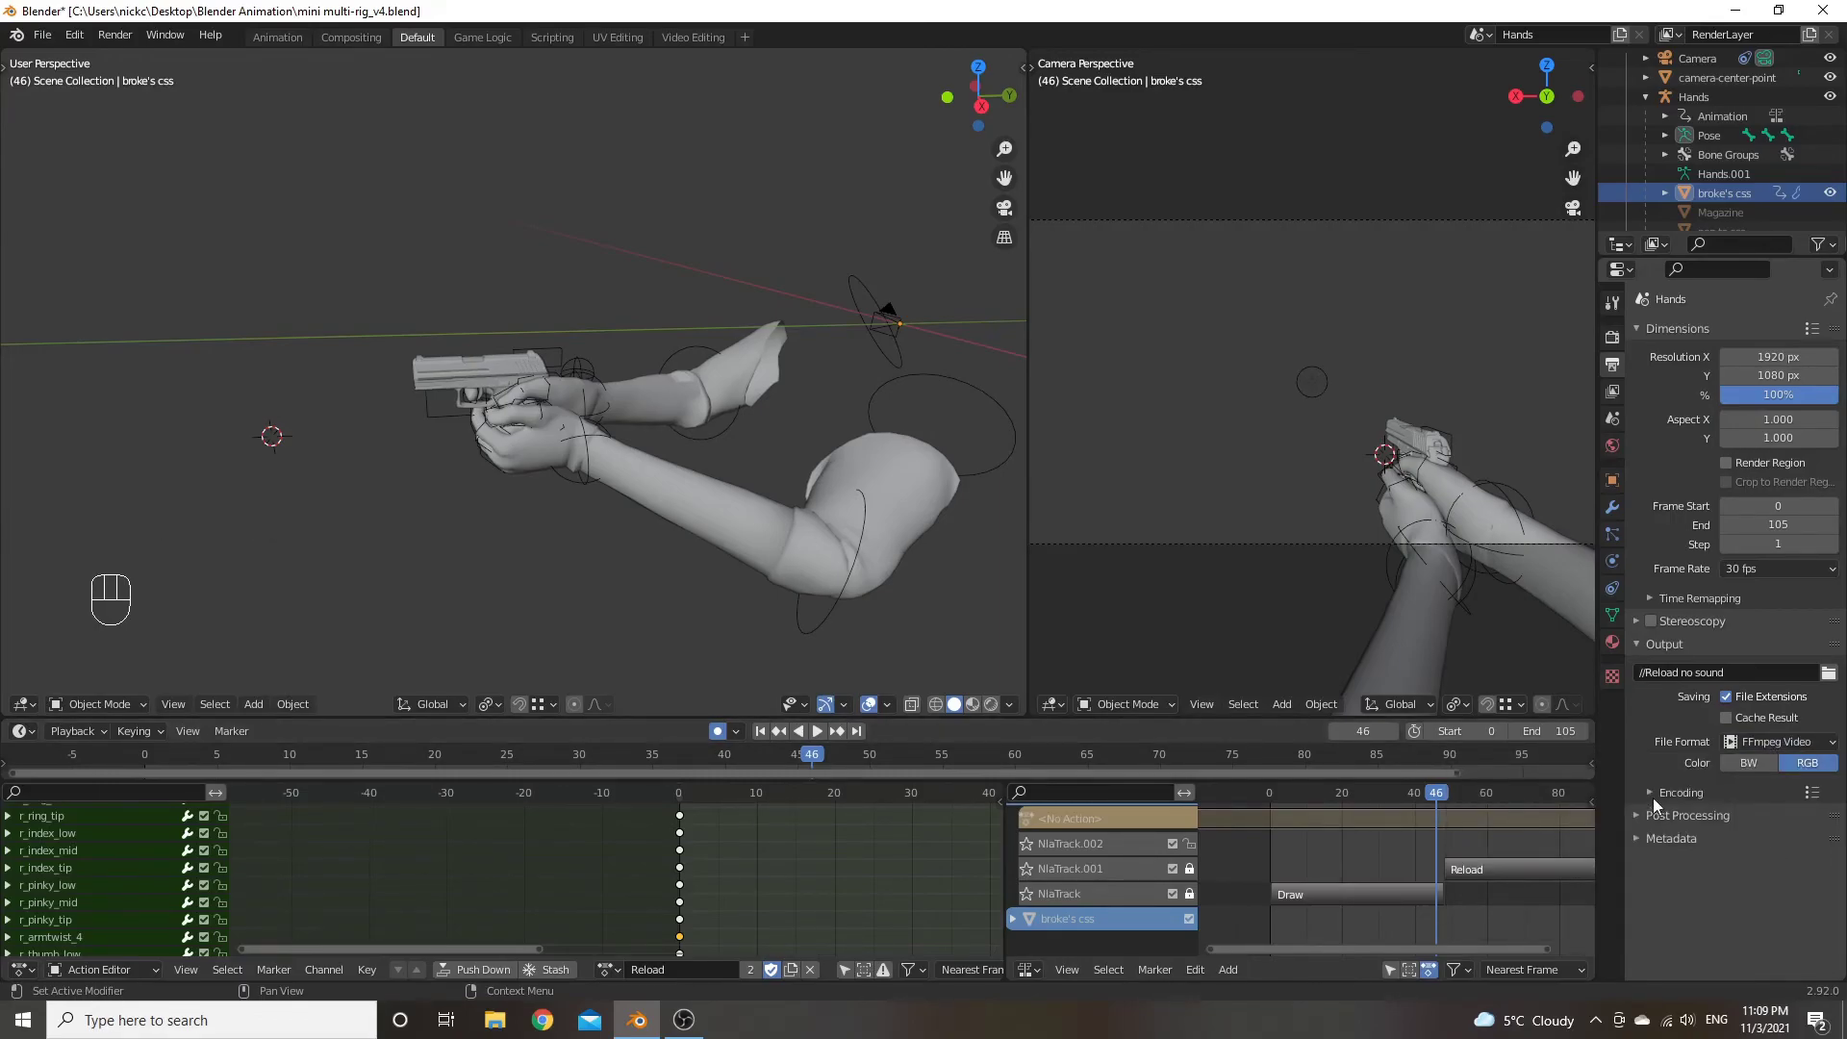
Expand Encoding and set the video container to MPEG-4 (H.264, no audio)
click(1659, 800)
scroll(down, 3)
scroll(down, 3)
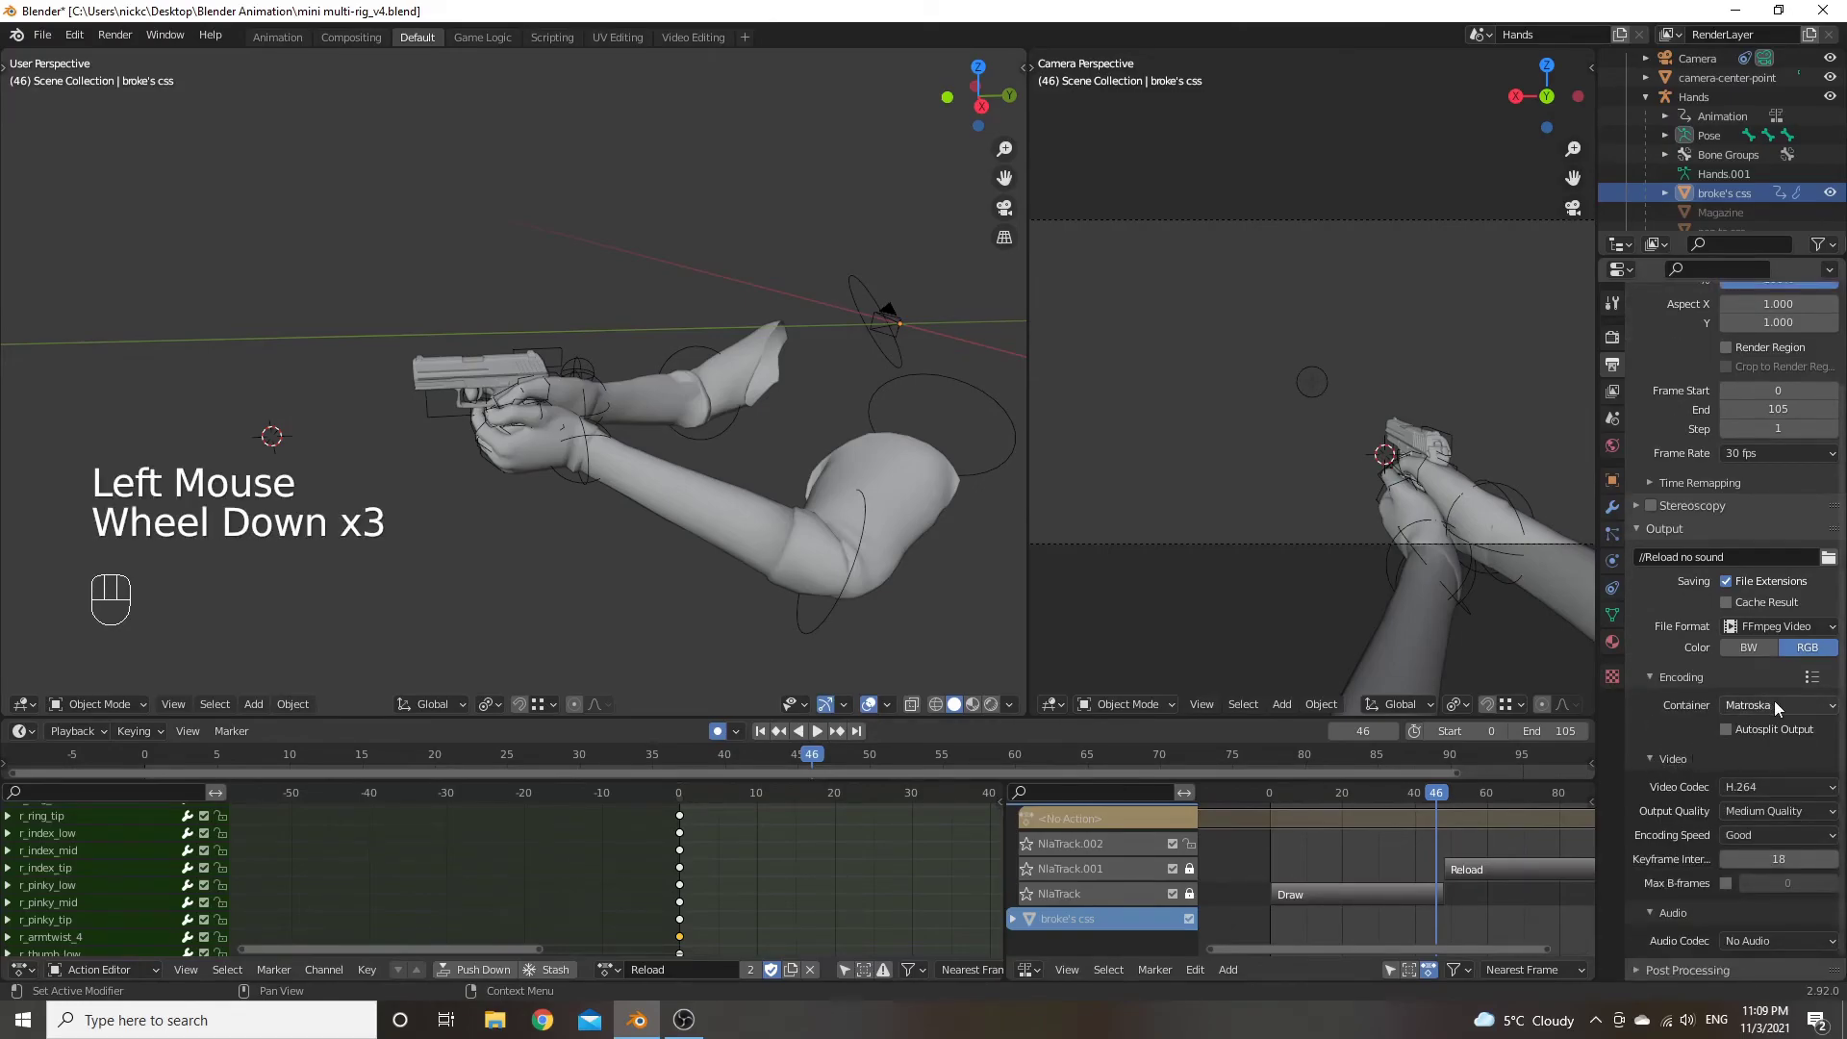
drag(1781, 707, 1766, 749)
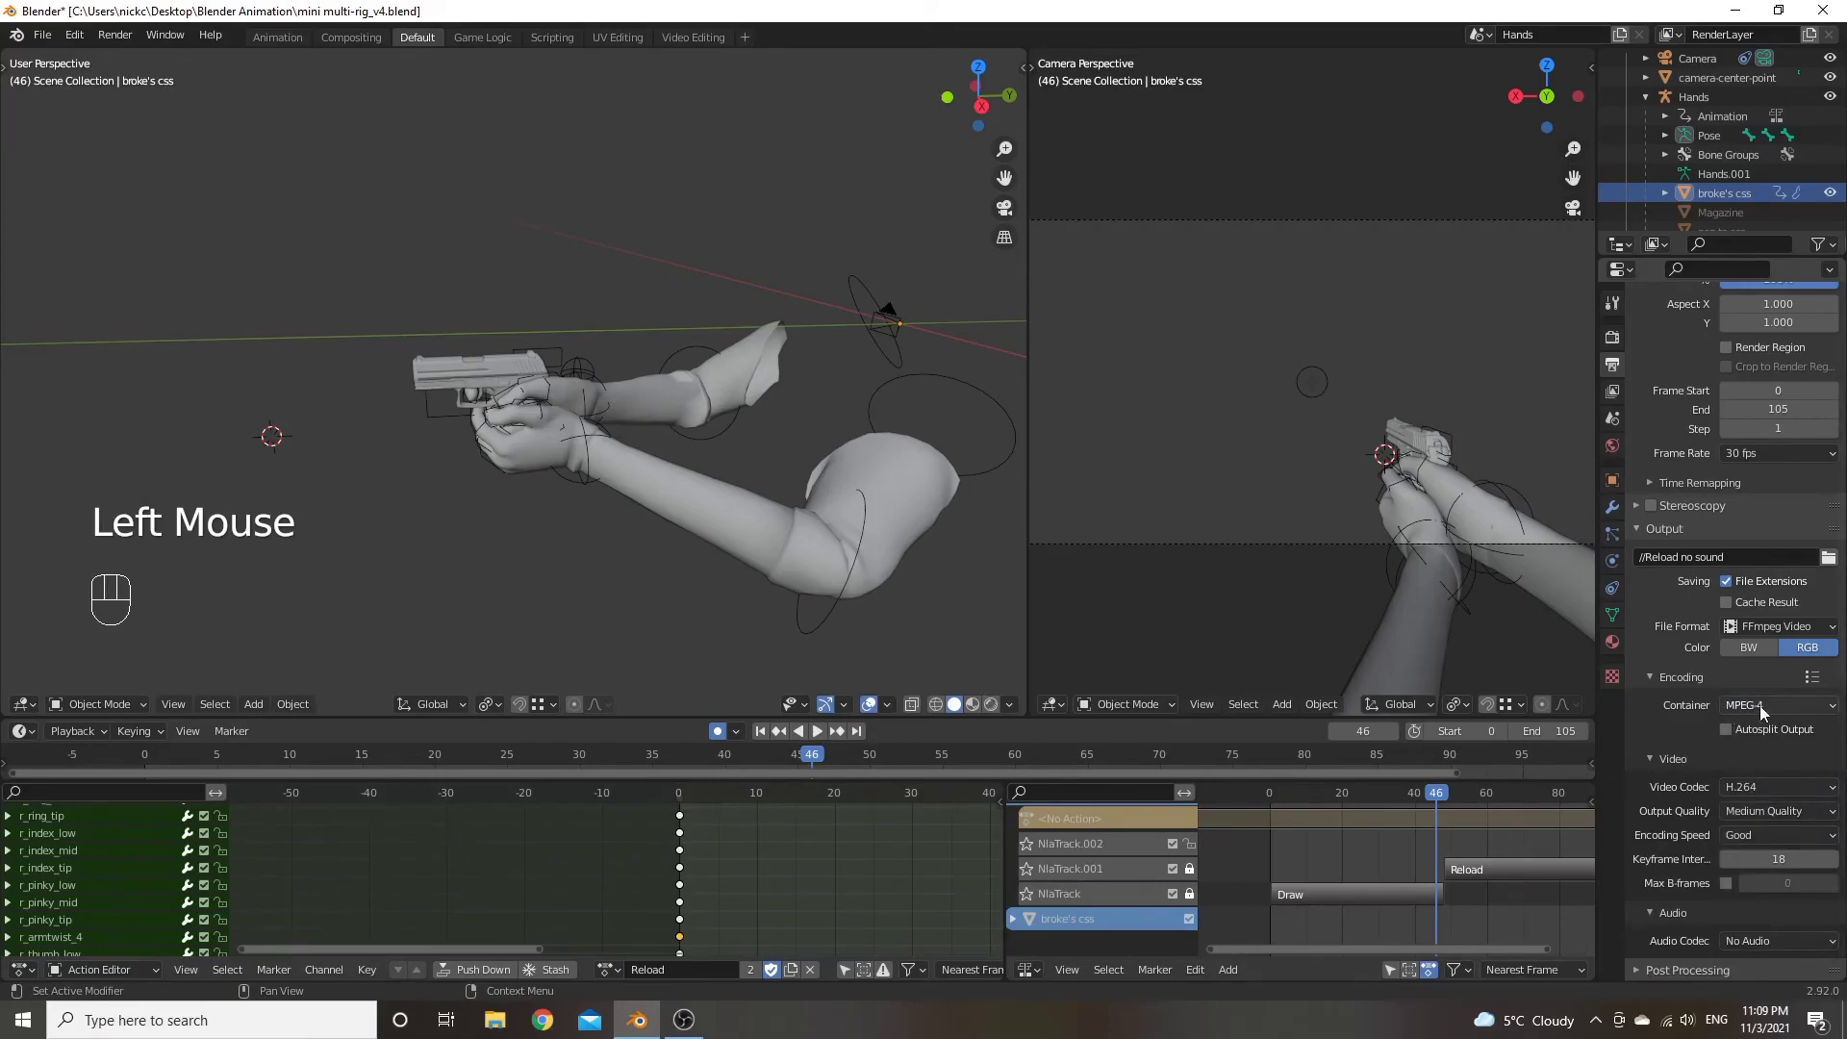
scroll(down, 3)
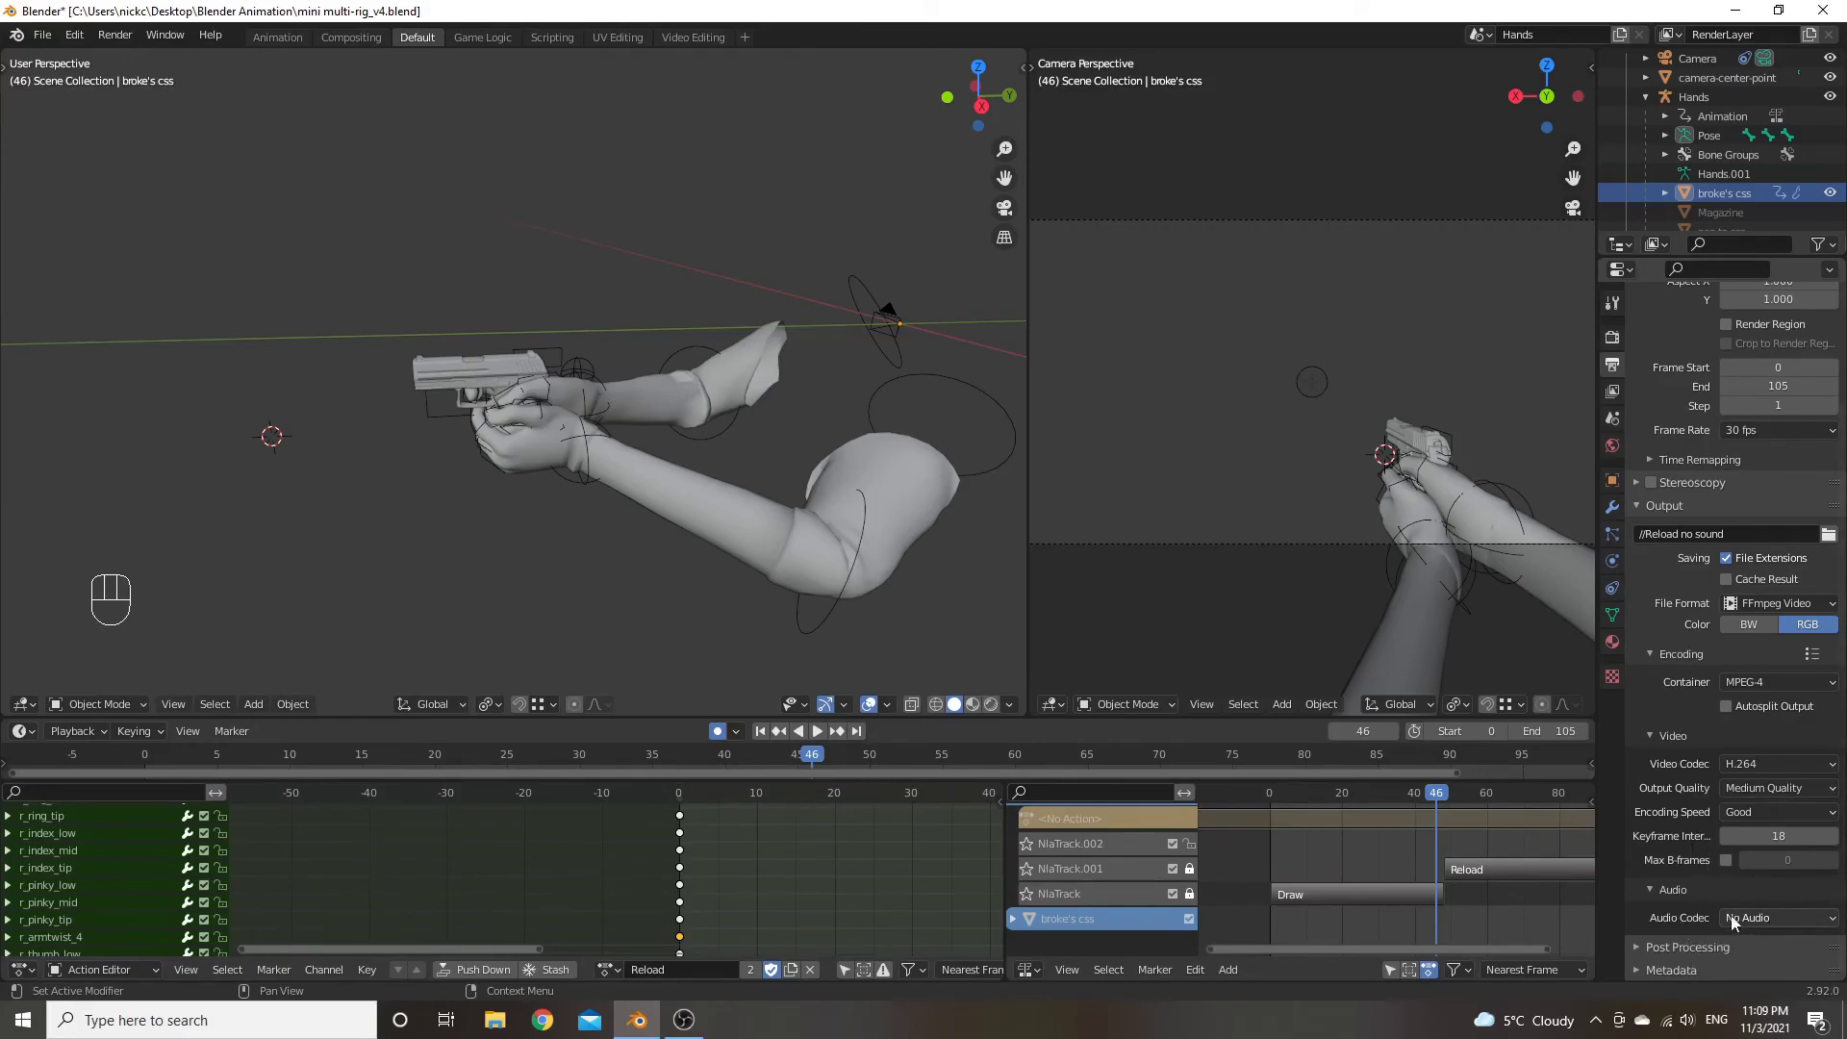
scroll(up, 3)
scroll(up, 3)
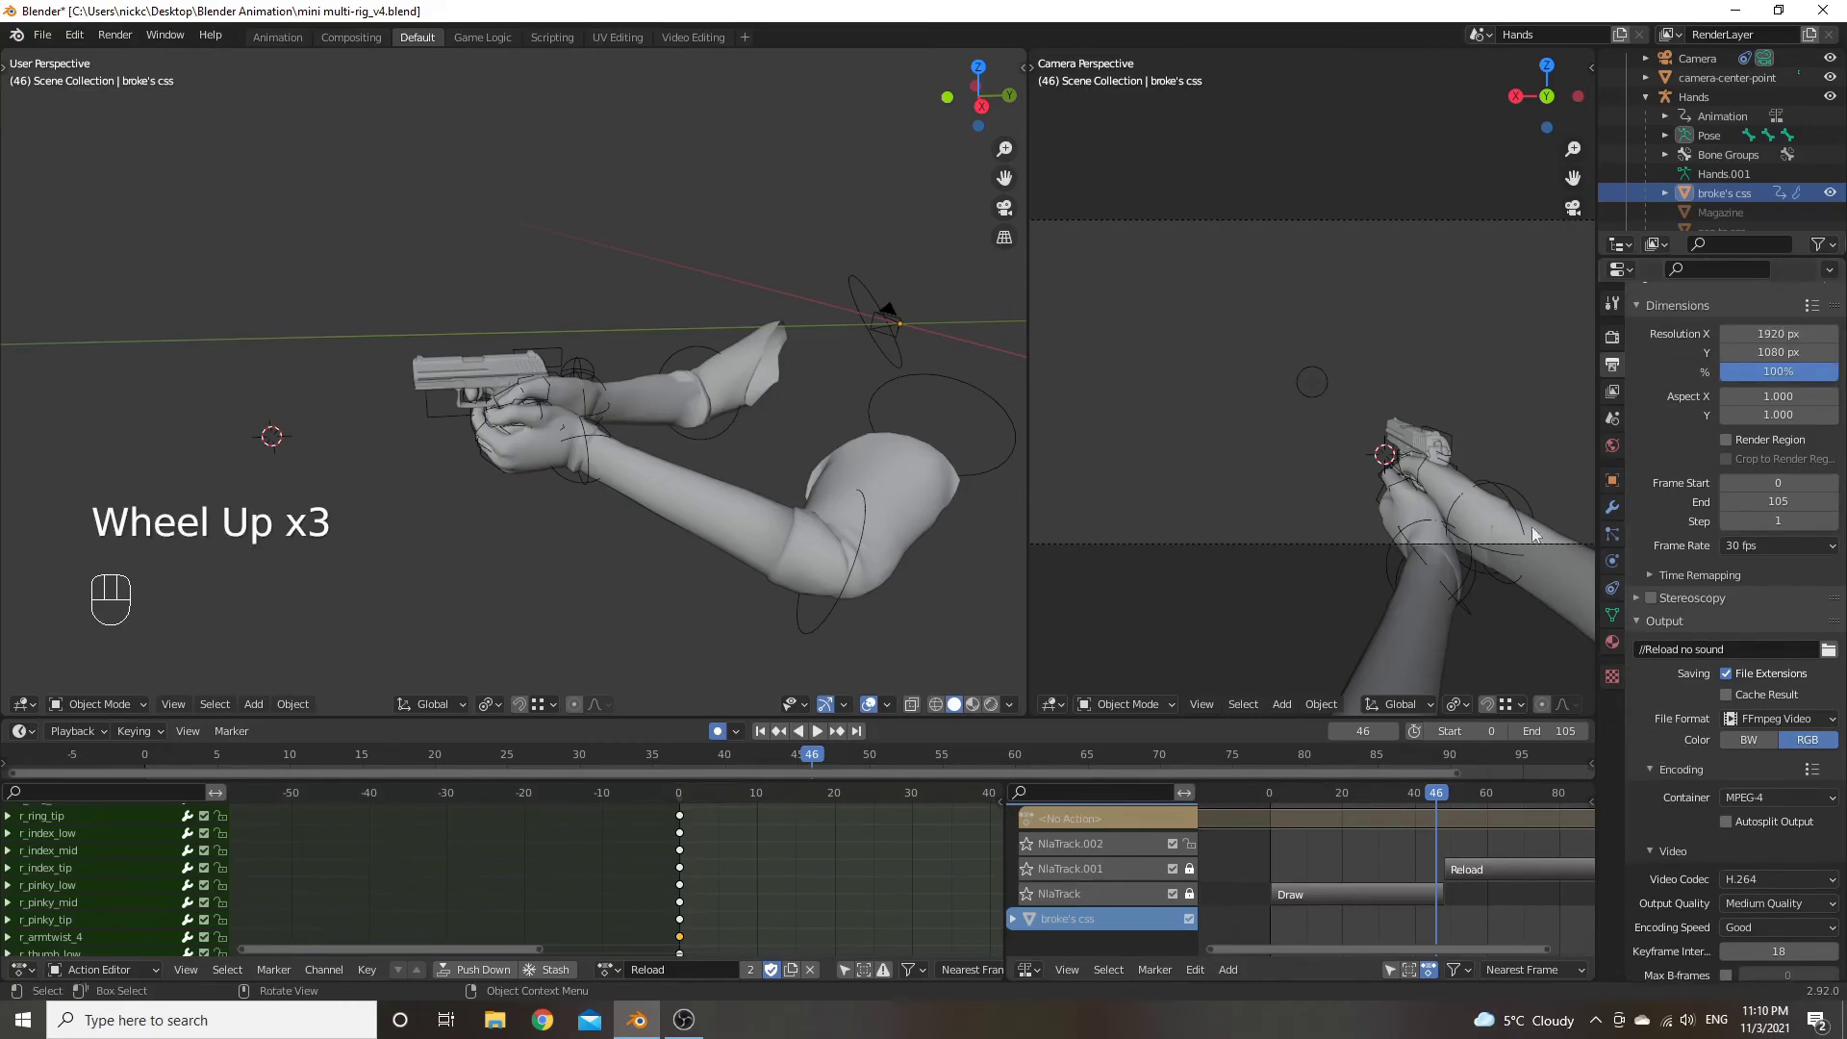
Start Render Animation (Ctrl F12) from the Render menu with MPEG-4 output configured
click(121, 42)
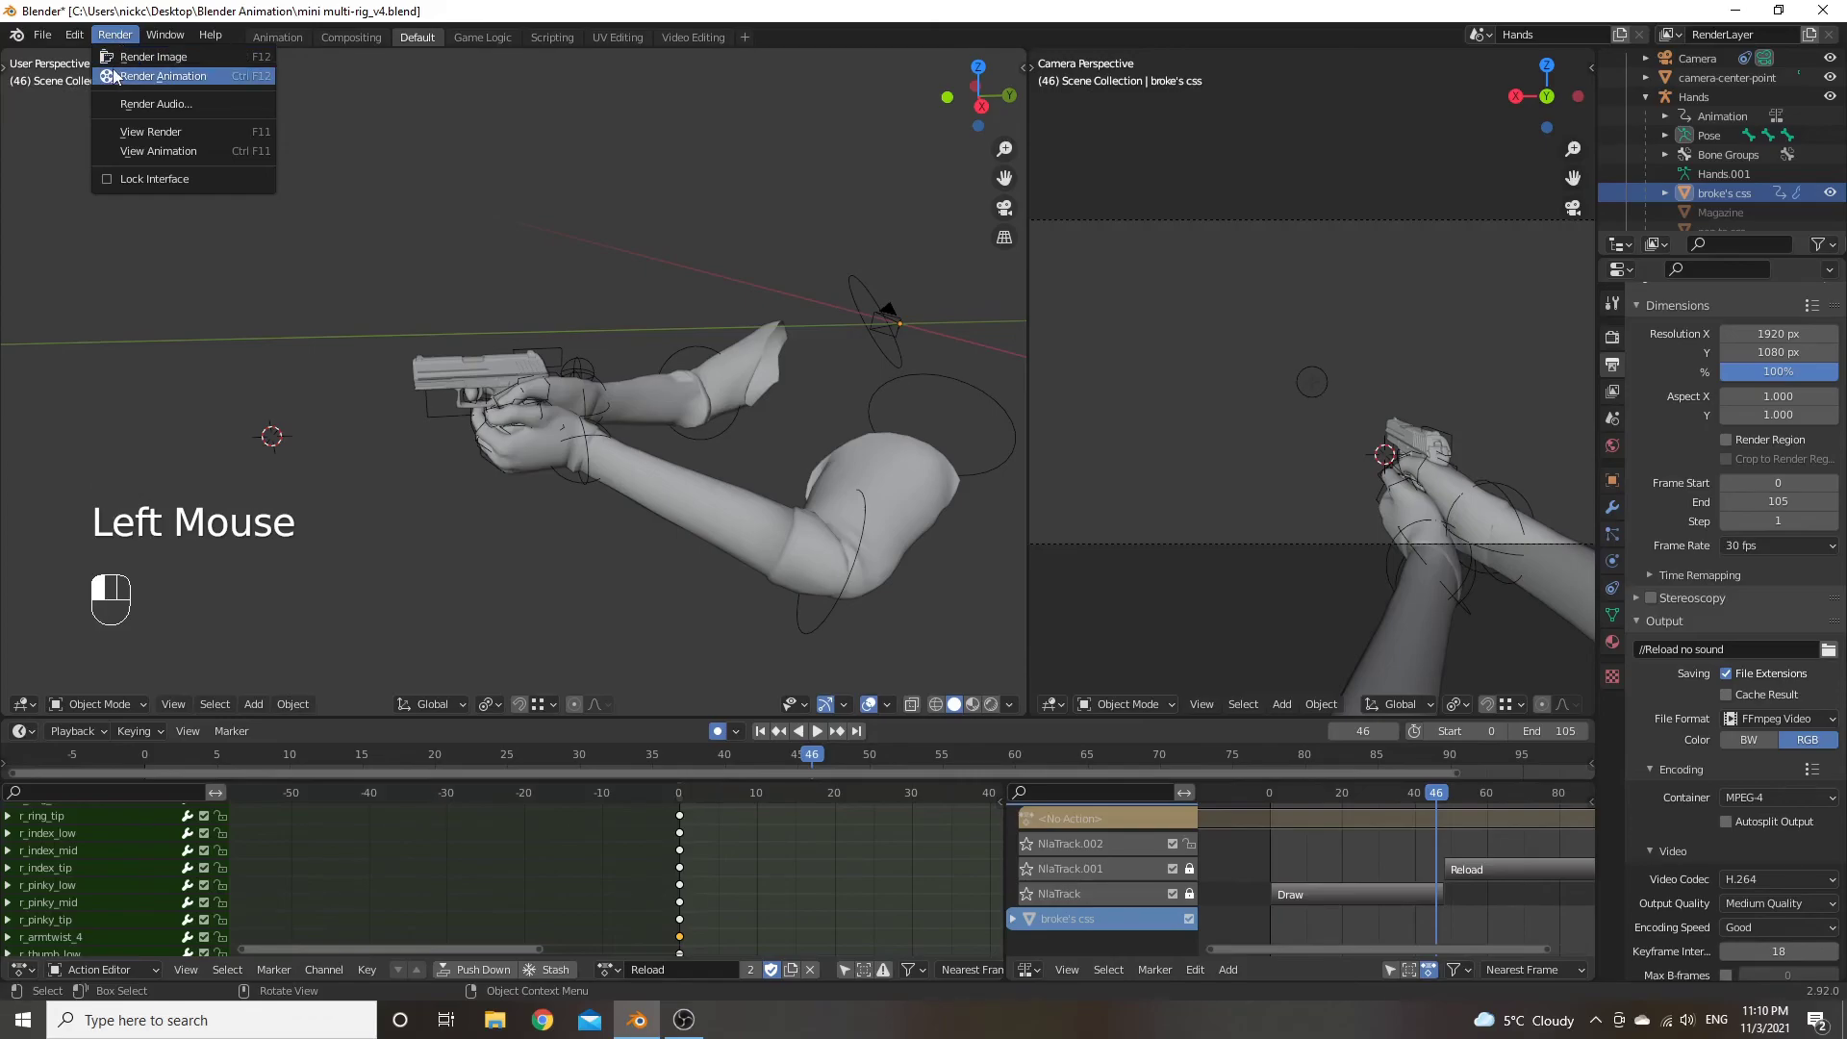